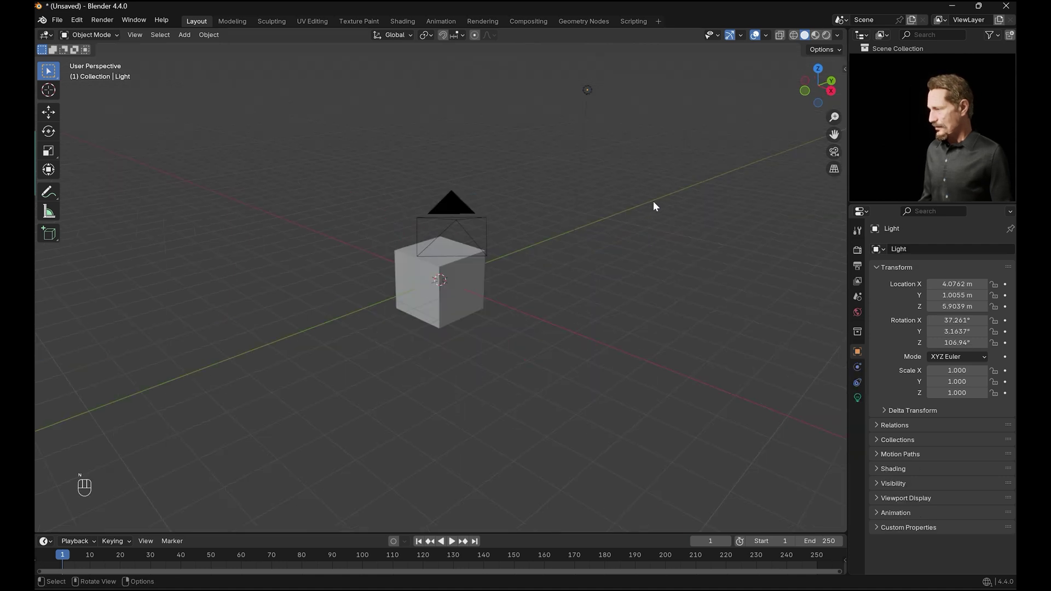
- Delete the default cube, light and camera, then add a plane mesh at the origin
{"action": "key", "text": "a"}
{"action": "key", "text": "x"}
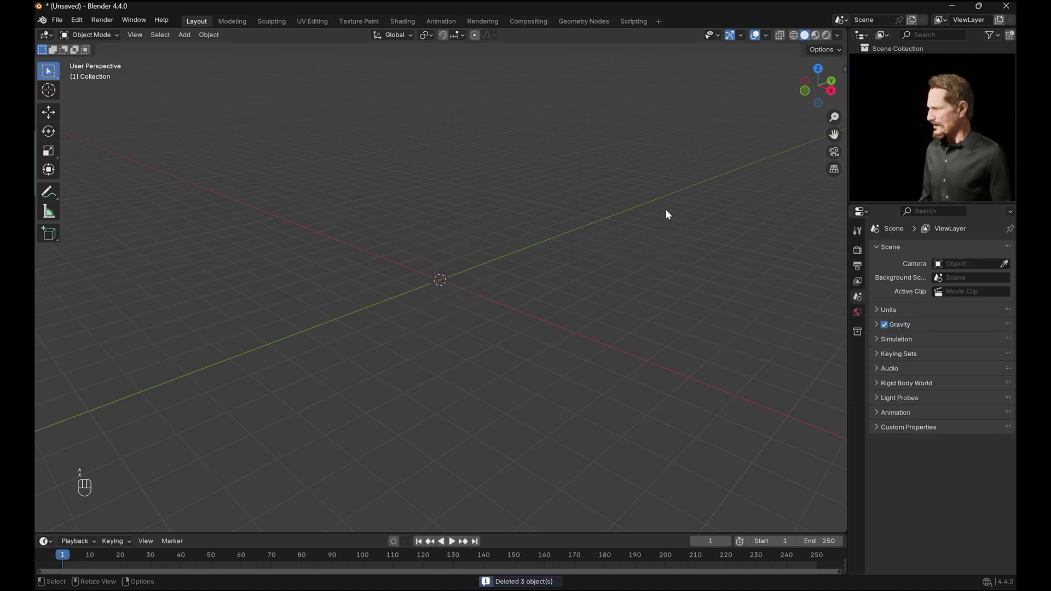
{"action": "key", "text": "shift+a"}
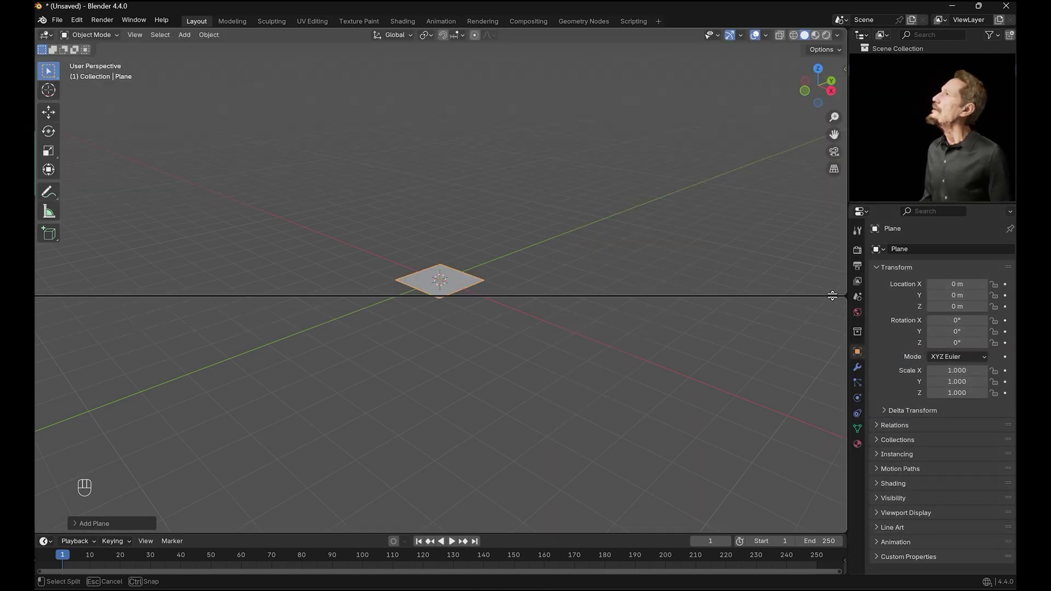
- Split the viewport, give the plane a new Geometry Nodes tree and remove its Group Input node
{"action": "left_click_drag", "start_coordinate": [49, 314], "coordinate": [184, 366]}
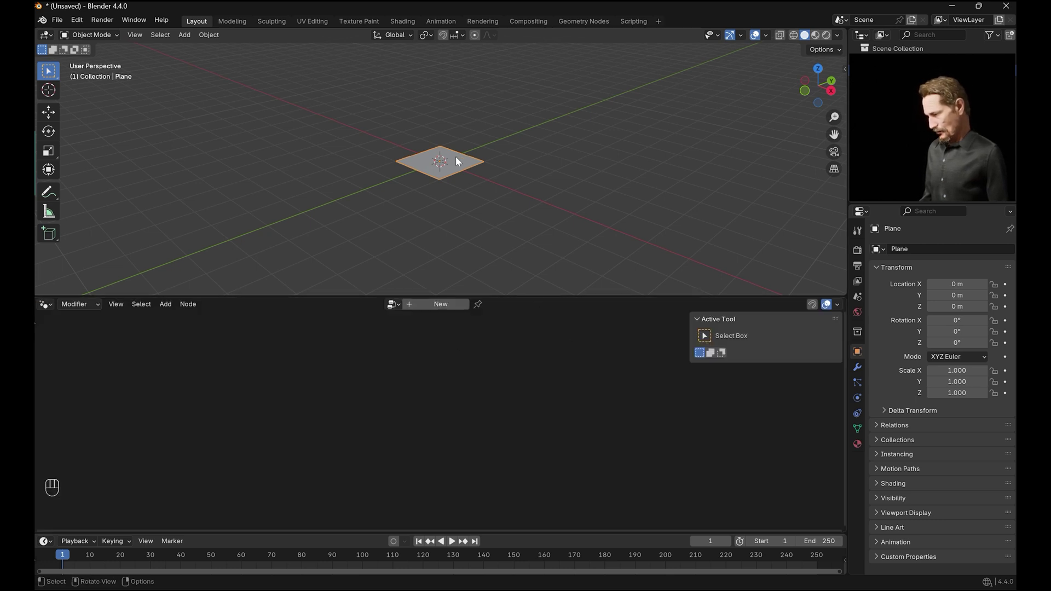
{"action": "left_click", "coordinate": [440, 309]}
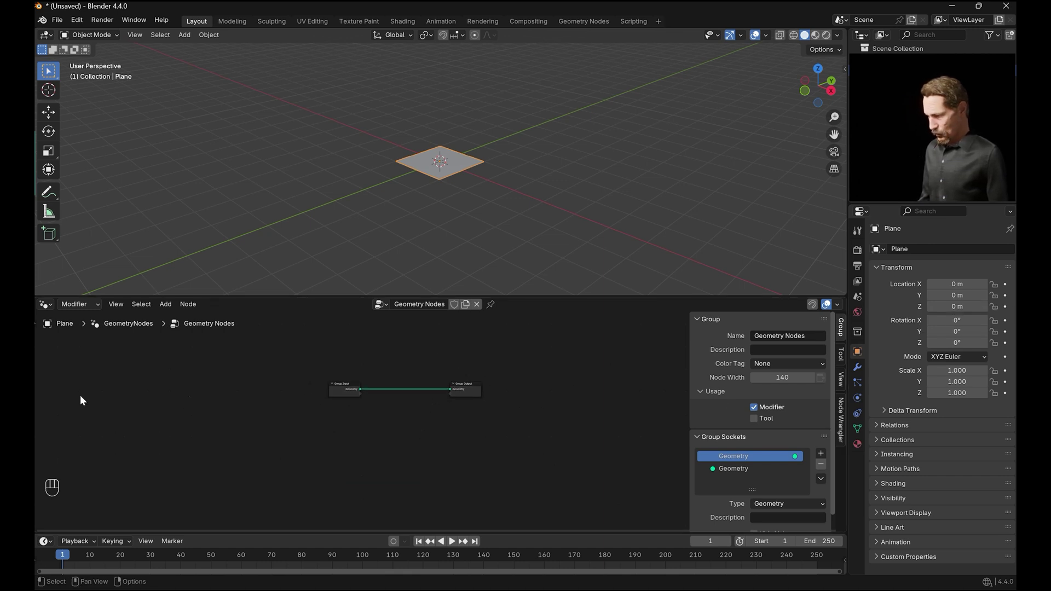
{"action": "left_click_drag", "start_coordinate": [391, 424], "coordinate": [434, 421]}
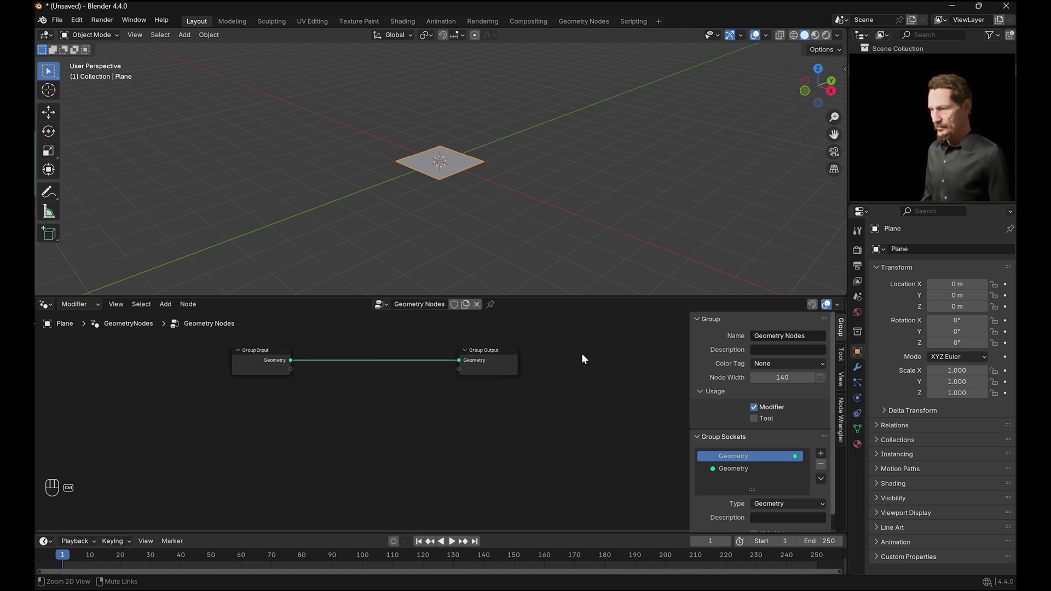
{"action": "left_click", "coordinate": [237, 349]}
{"action": "key", "text": "x"}
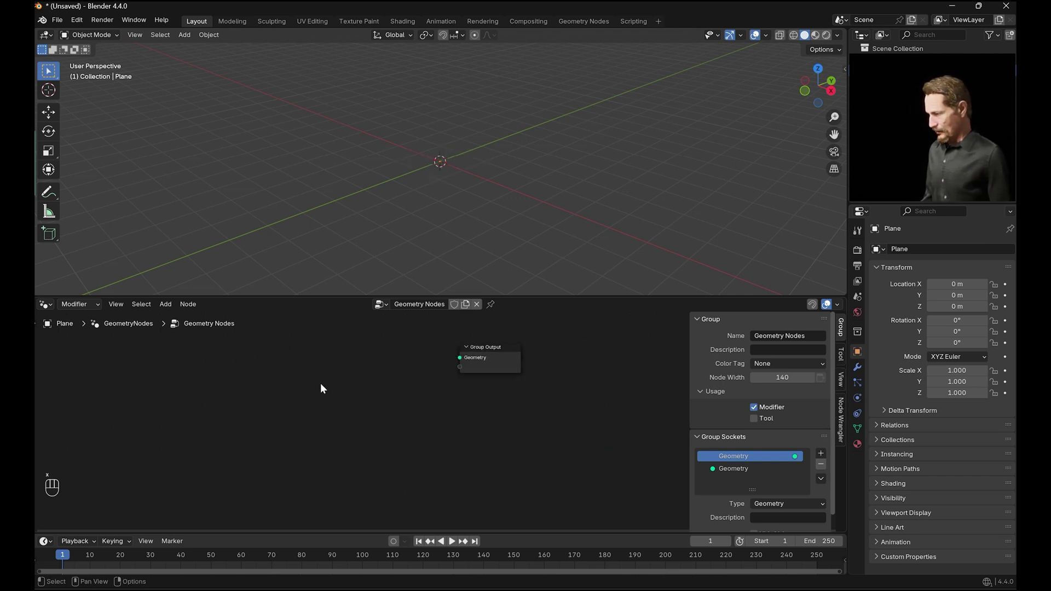
- Add a Cube mesh primitive and wire it to the Group Output geometry
{"action": "key", "text": "shift+a"}
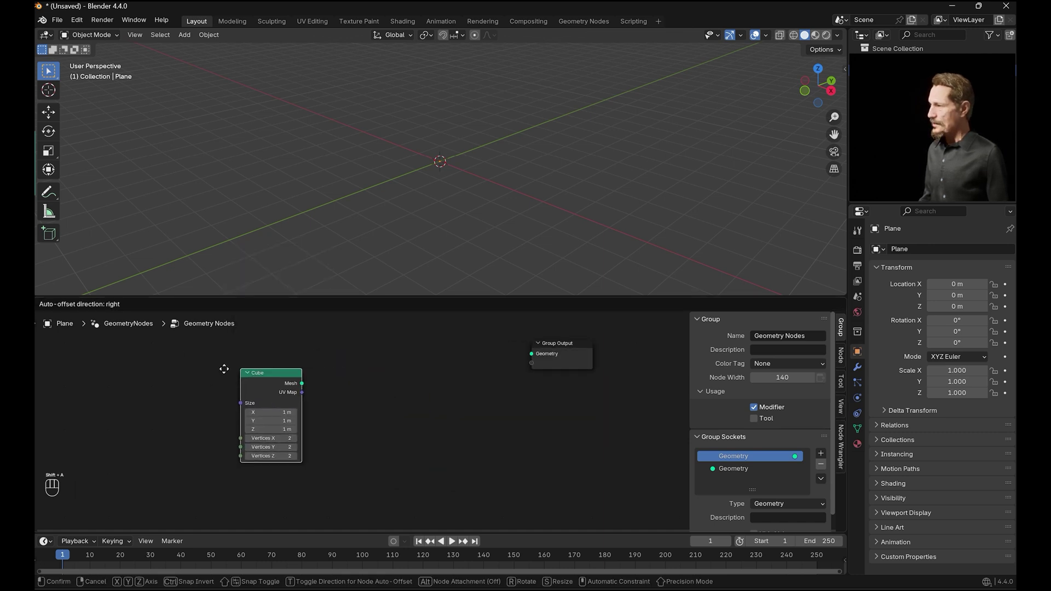
{"action": "left_click", "coordinate": [220, 361]}
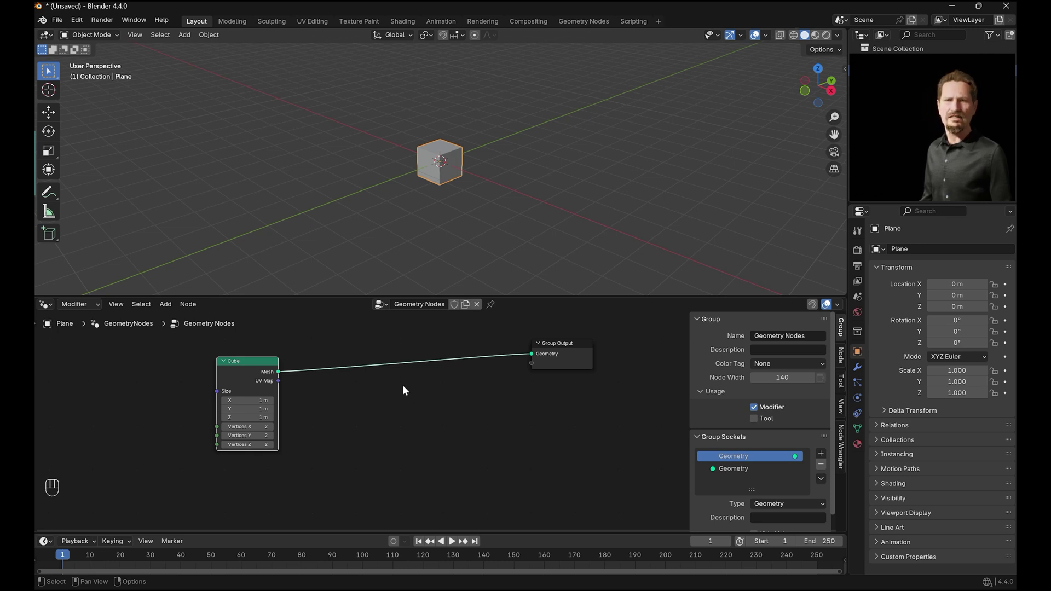
- Instance half-size cubes on the cube's corners via Instance on Points feeding the Group Output
{"action": "key", "text": "shift+a"}
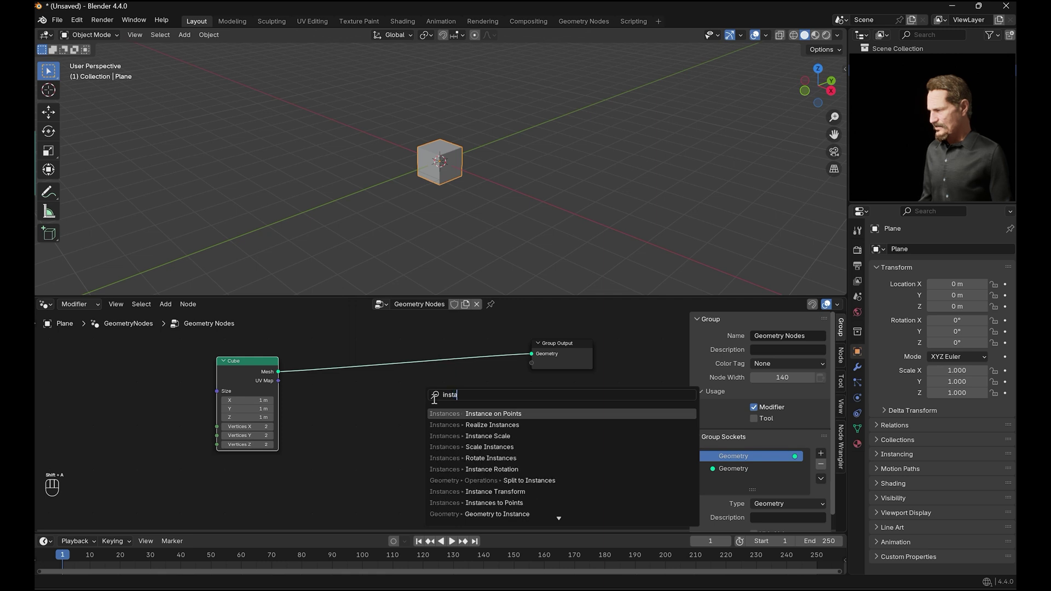
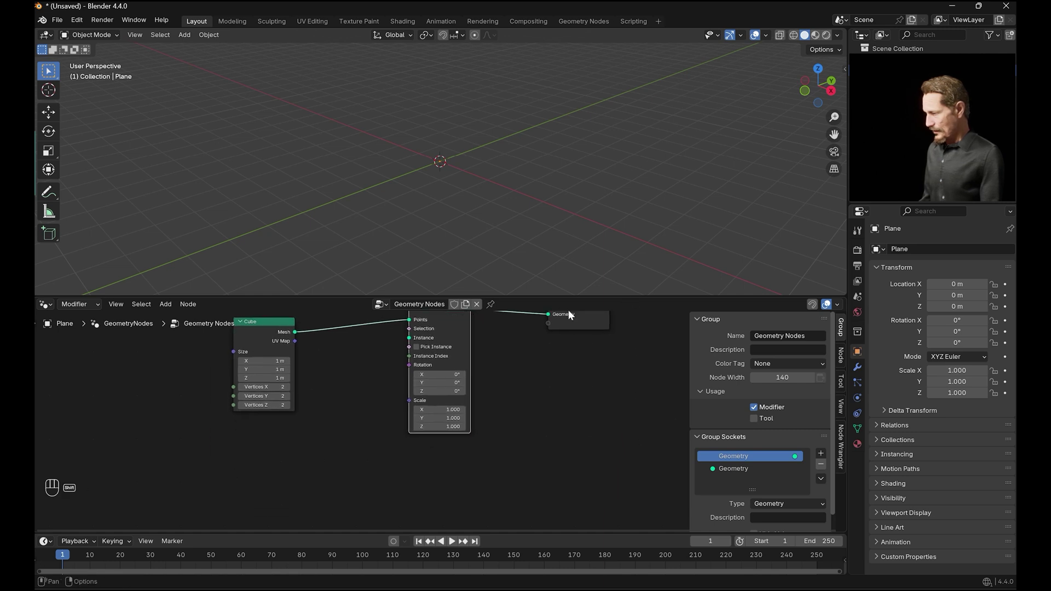
{"action": "left_click", "coordinate": [260, 326]}
{"action": "left_click", "coordinate": [197, 365]}
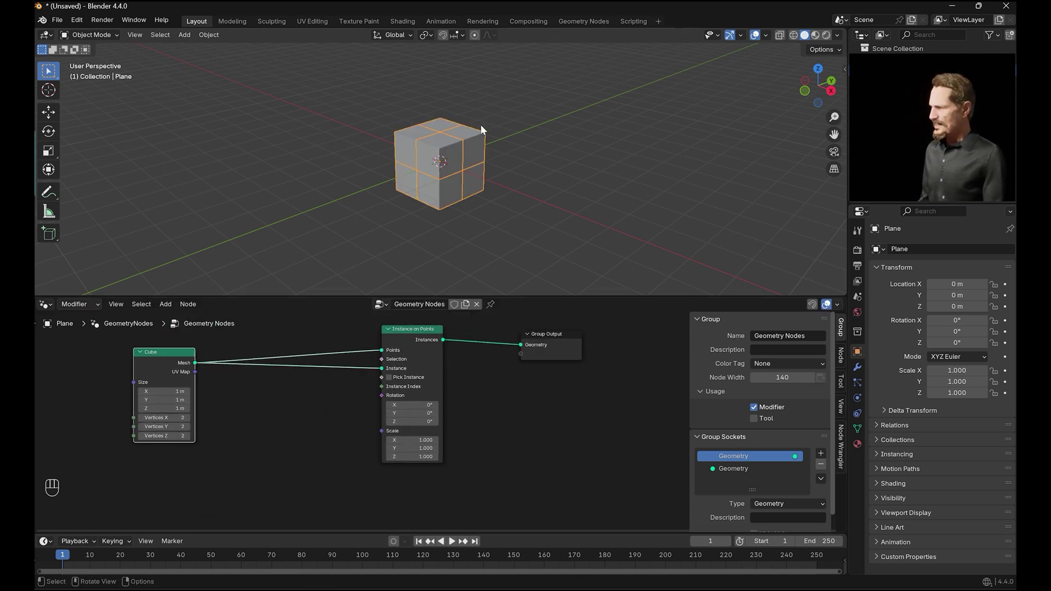
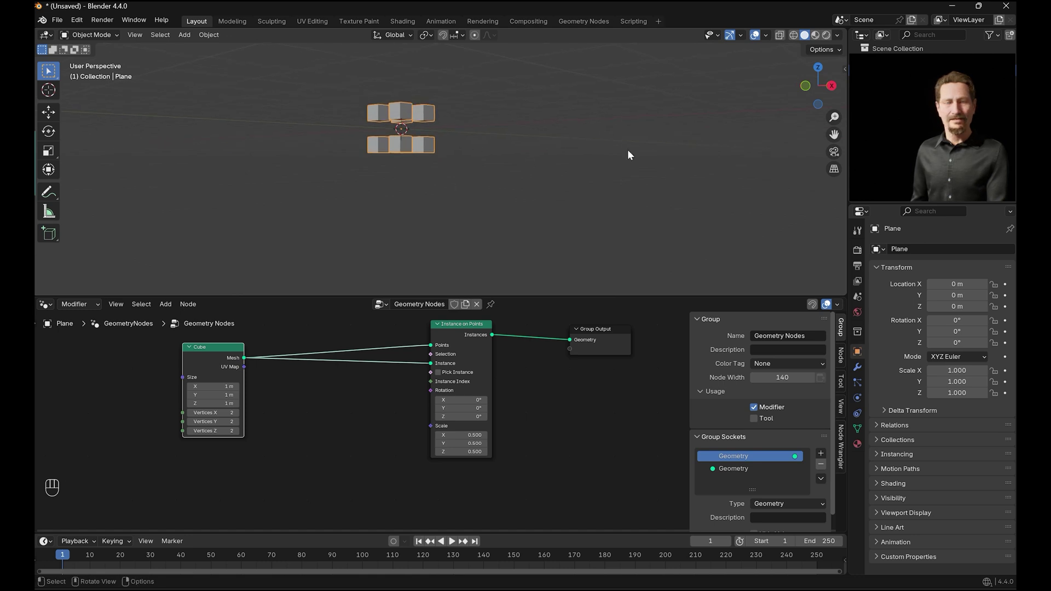
- Add a Repeat zone, route the cube through it and connect it to the Group Output
{"action": "left_click", "coordinate": [493, 339]}
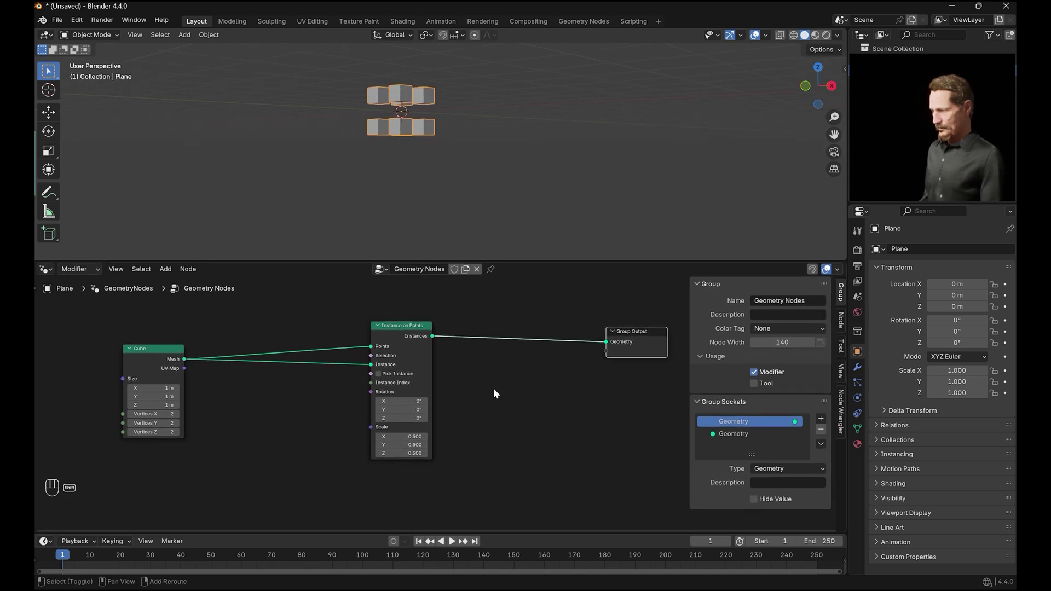
{"action": "key", "text": "shift+a"}
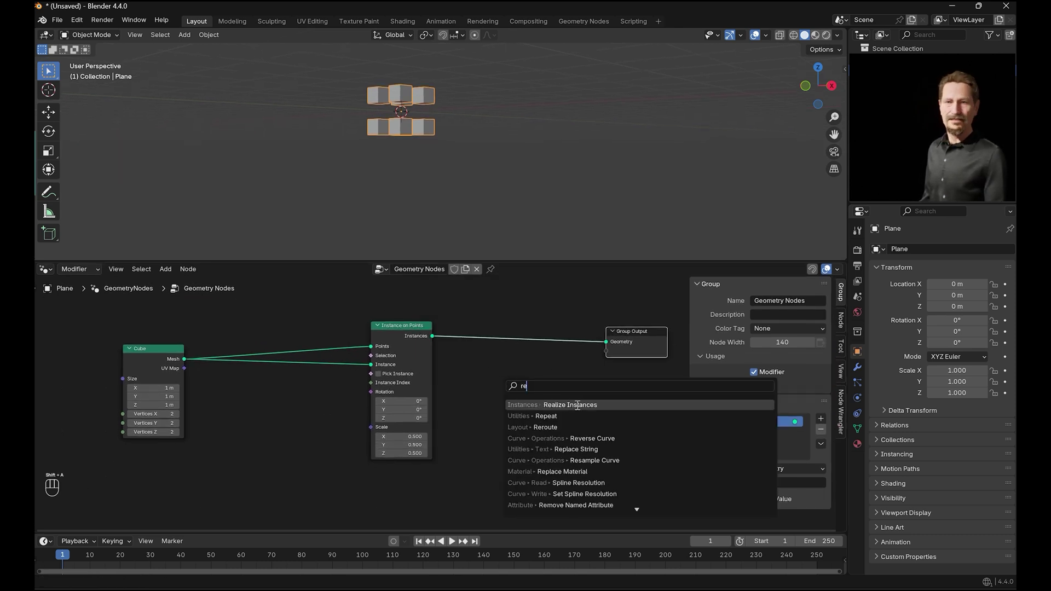
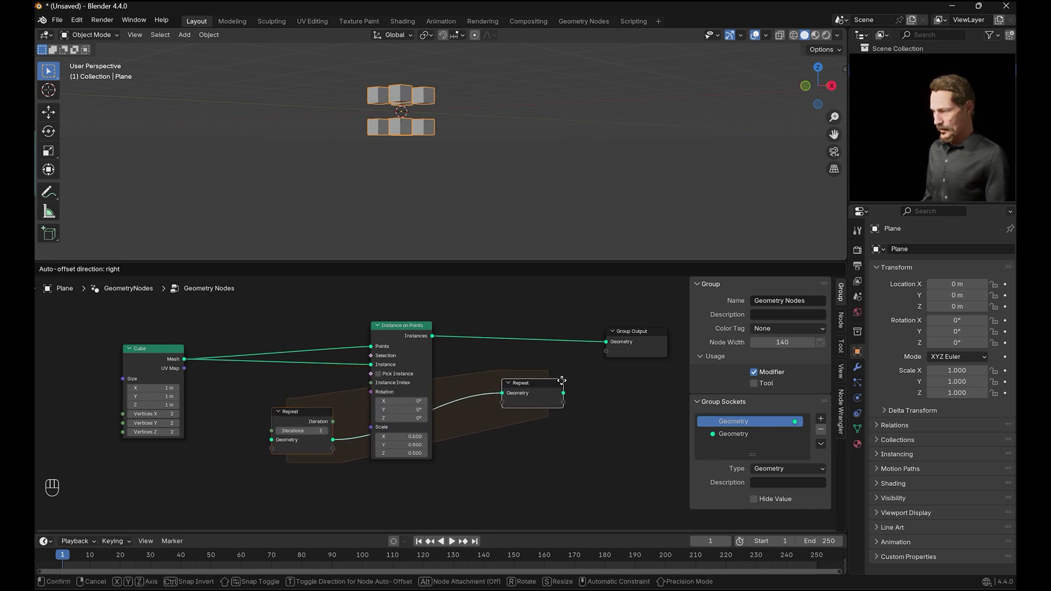
{"action": "left_click_drag", "start_coordinate": [581, 385], "coordinate": [375, 417]}
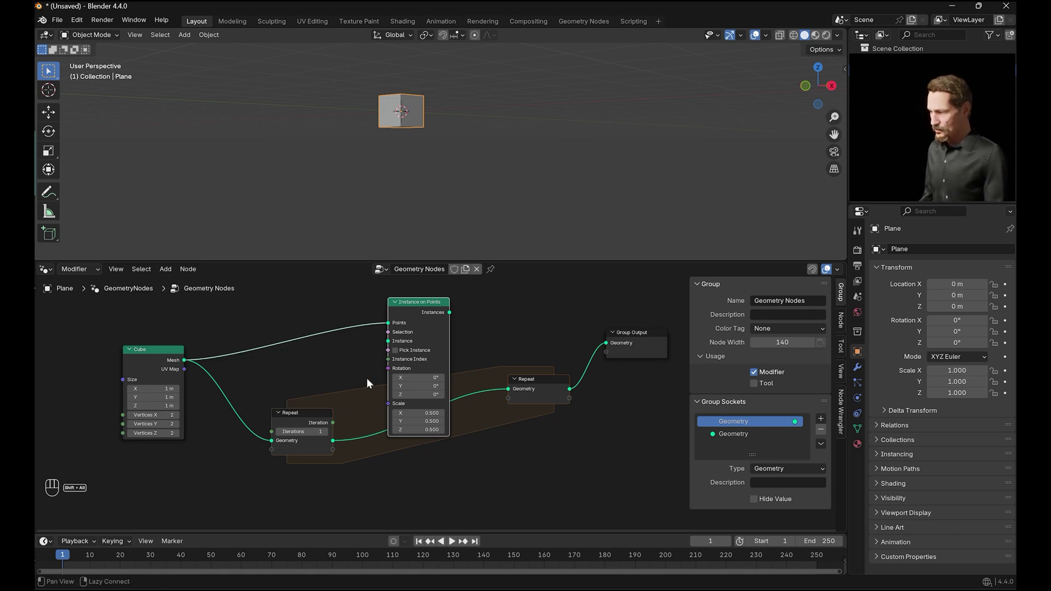
{"action": "left_click_drag", "start_coordinate": [456, 374], "coordinate": [466, 351]}
- Join the instanced cubes with the repeat geometry via a Join Geometry node inside the zone
{"action": "key", "text": "shift+a"}
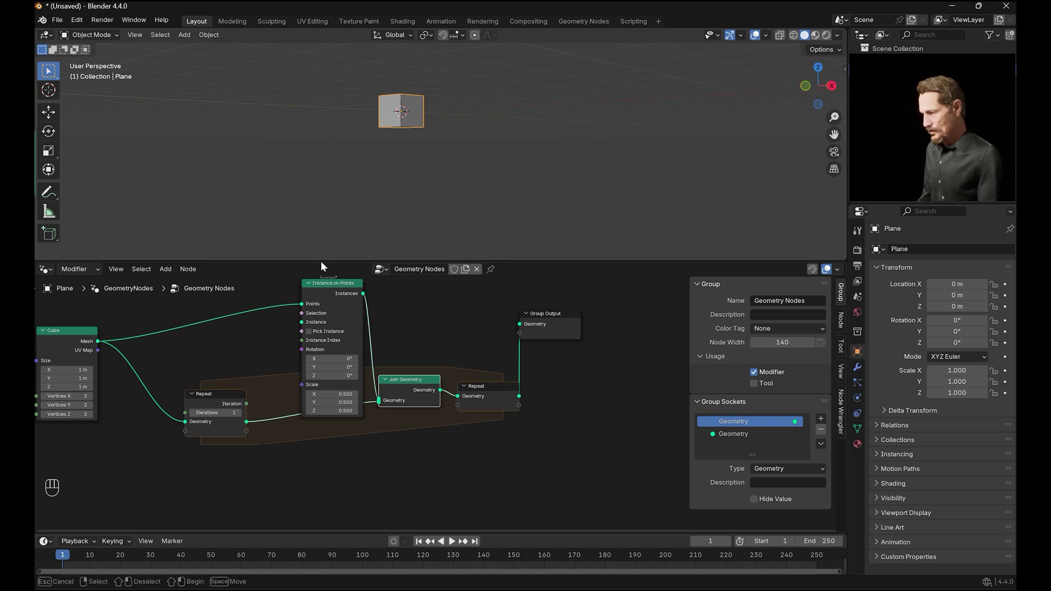
{"action": "left_click", "coordinate": [336, 286]}
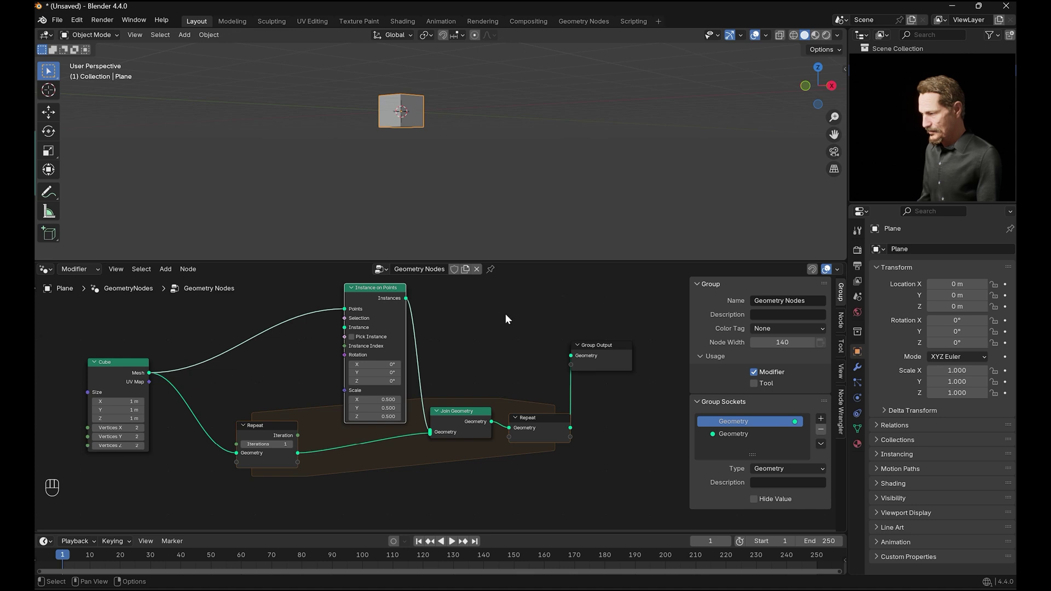
{"action": "left_click", "coordinate": [299, 454]}
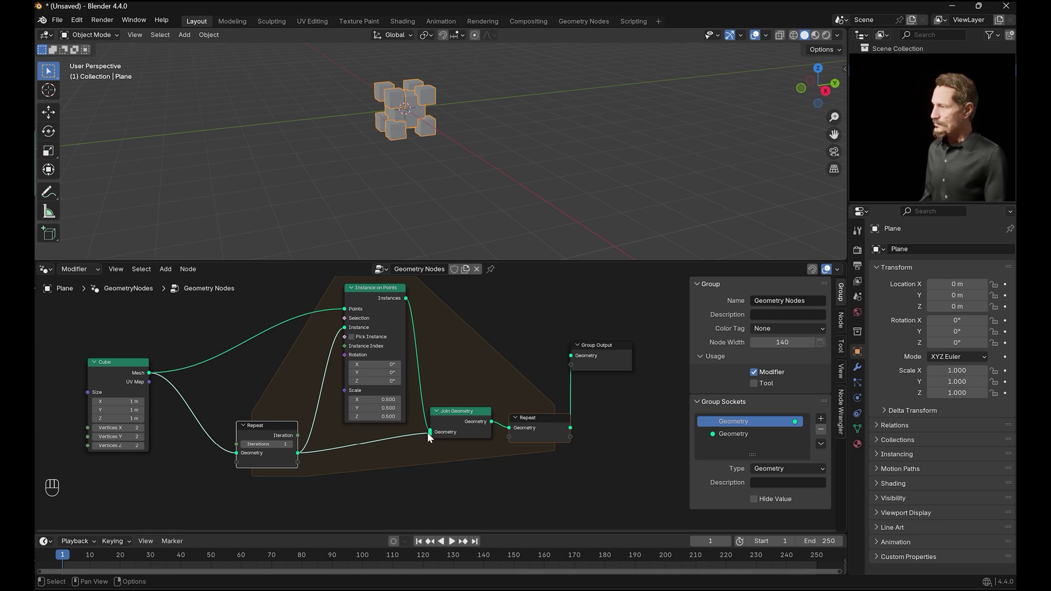
- Detach the join from the repeat output and add a second Geometry.001 socket to the zone
{"action": "left_click", "coordinate": [434, 437]}
{"action": "left_click", "coordinate": [427, 442]}
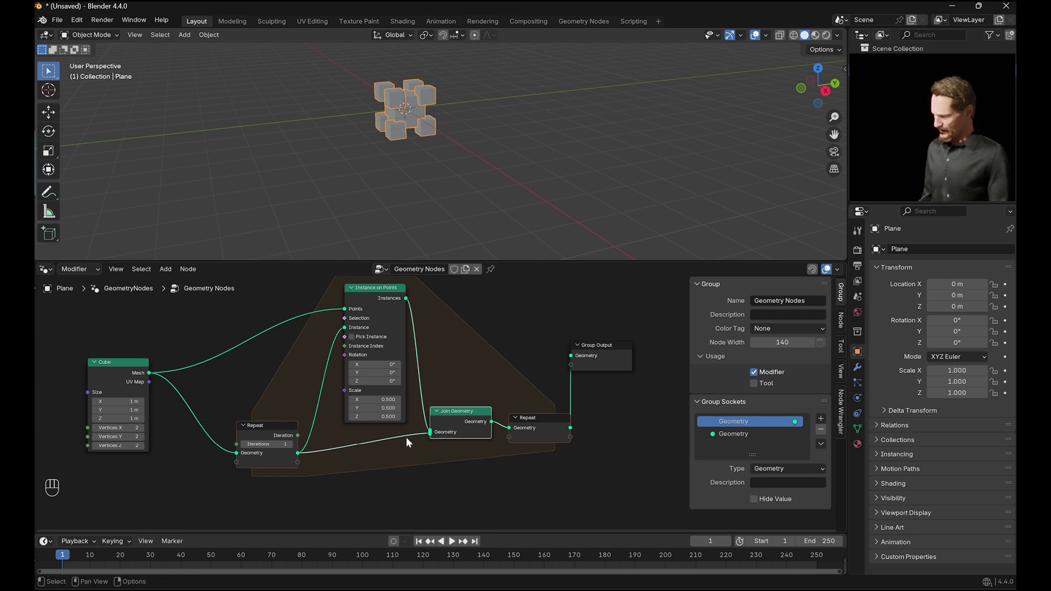
{"action": "left_click", "coordinate": [432, 435]}
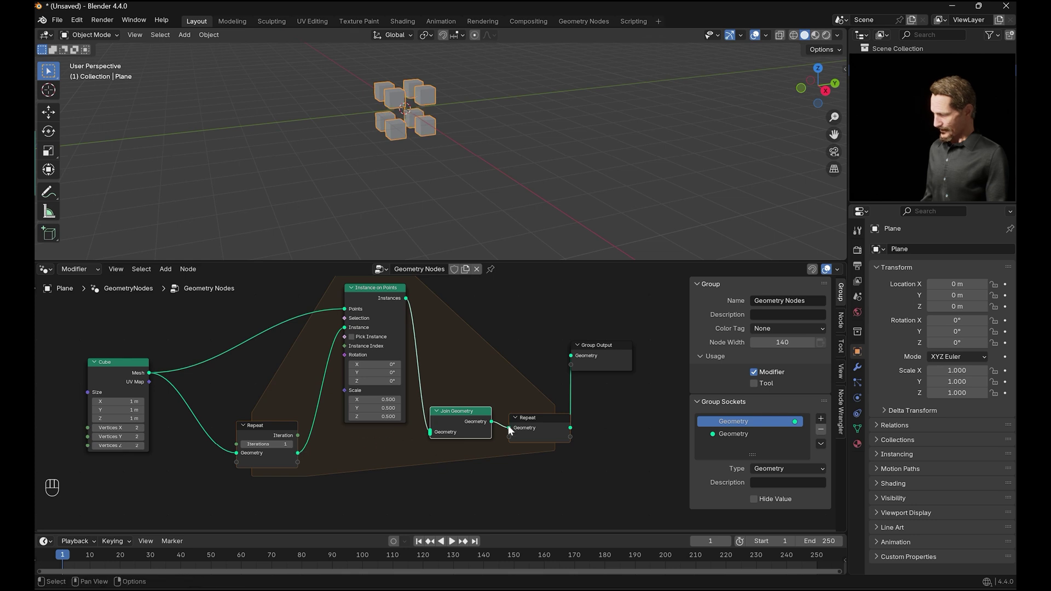
{"action": "left_click_drag", "start_coordinate": [604, 415], "coordinate": [562, 384]}
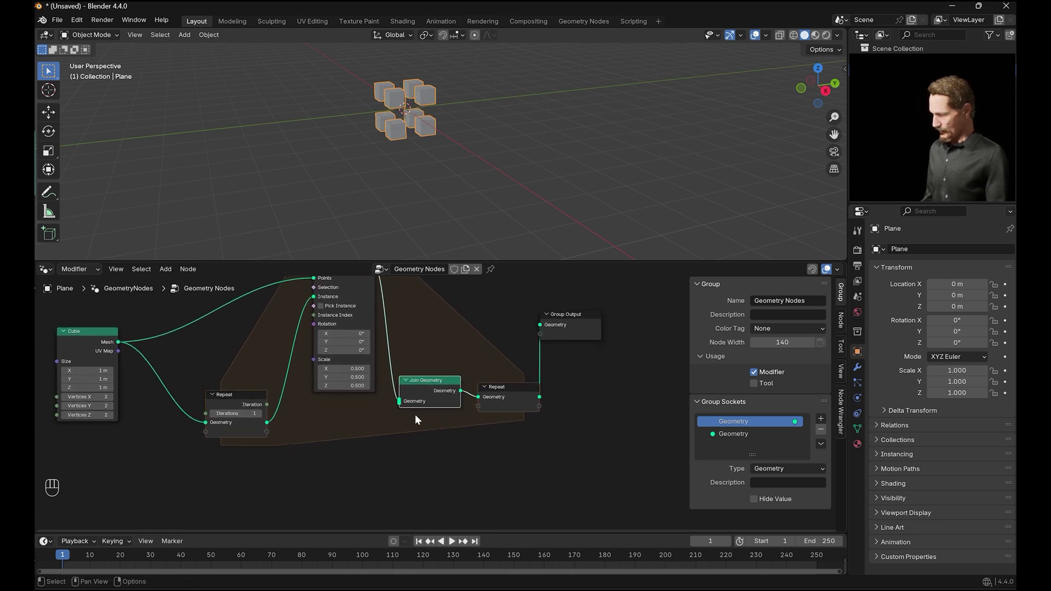
{"action": "left_click", "coordinate": [268, 435]}
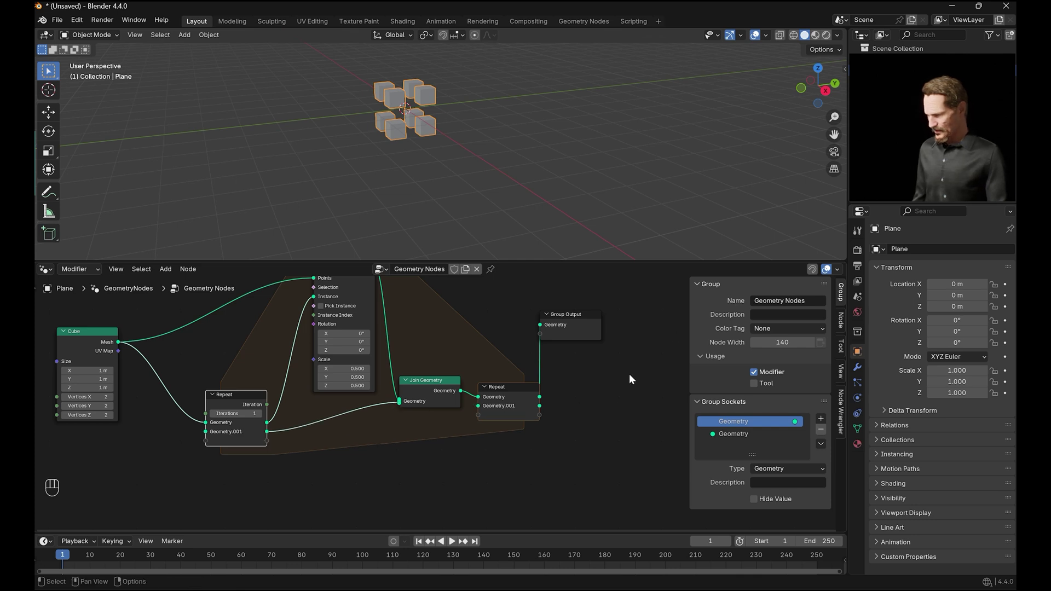
- Rewire Join Geometry, Instance on Points and Group Output through the new geometry channel
{"action": "left_click", "coordinate": [578, 318]}
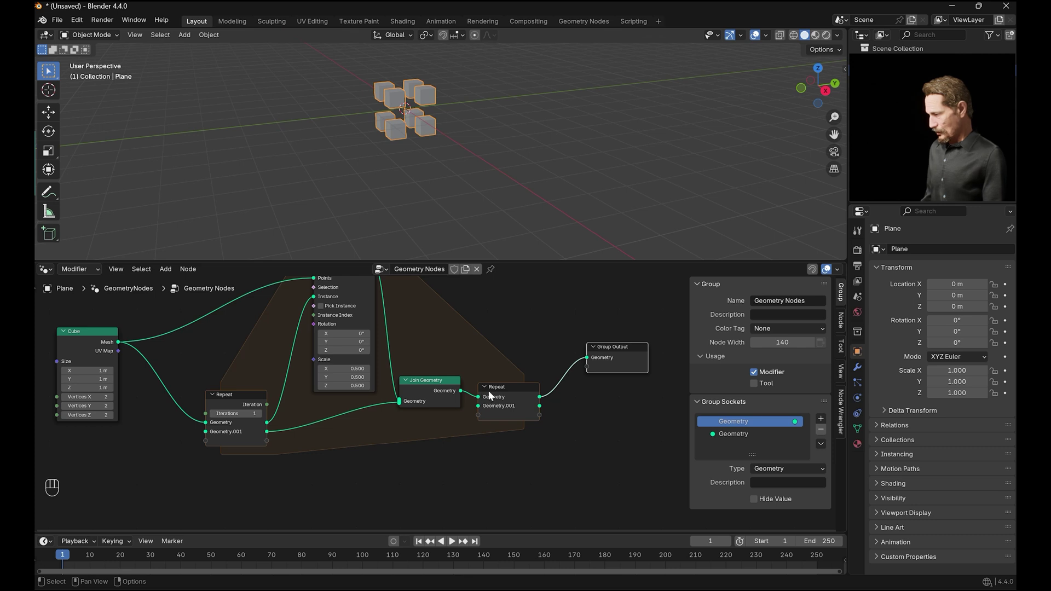
{"action": "left_click_drag", "start_coordinate": [513, 392], "coordinate": [464, 319]}
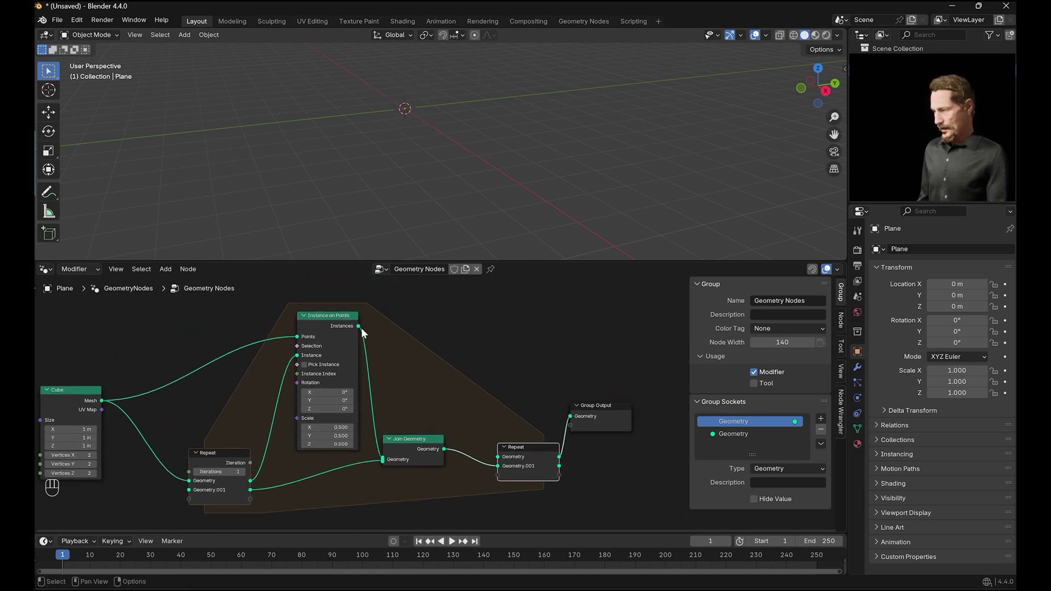
{"action": "left_click", "coordinate": [510, 409]}
{"action": "left_click", "coordinate": [469, 368]}
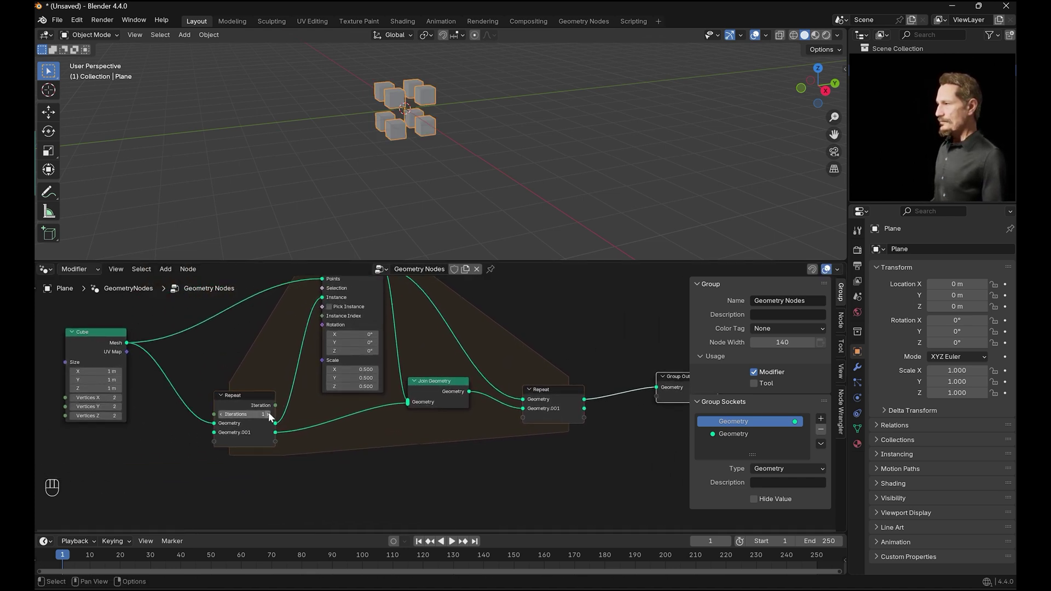
- Try higher Repeat iteration counts and settle on 2, giving a spaced grid of cubes
{"action": "left_click", "coordinate": [271, 418]}
{"action": "left_click_drag", "start_coordinate": [496, 146], "coordinate": [463, 163]}
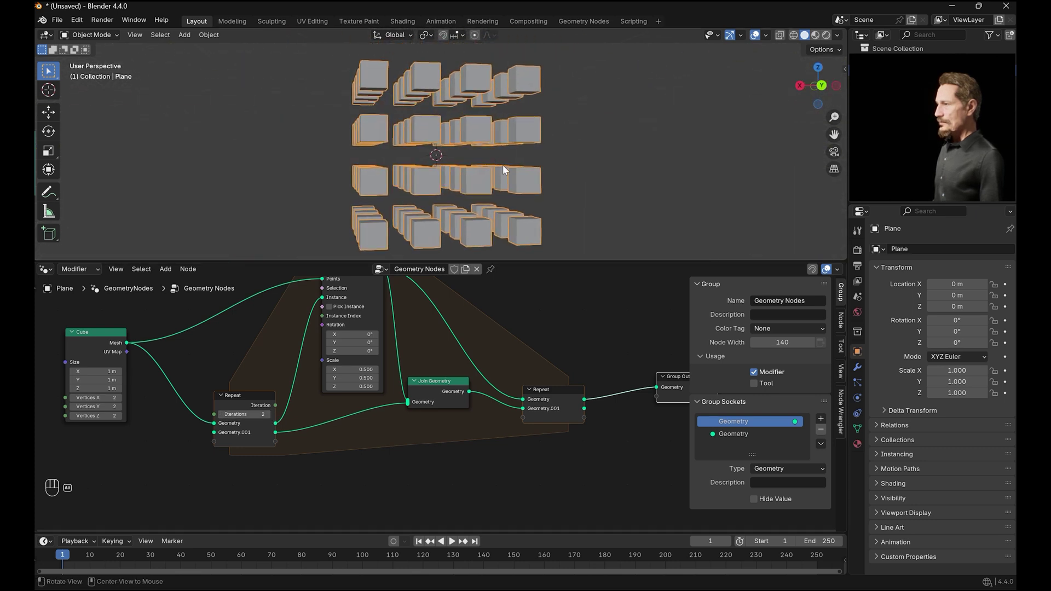
{"action": "left_click", "coordinate": [270, 419]}
{"action": "left_click", "coordinate": [222, 419]}
{"action": "left_click", "coordinate": [225, 420]}
{"action": "double_click", "coordinate": [270, 419]}
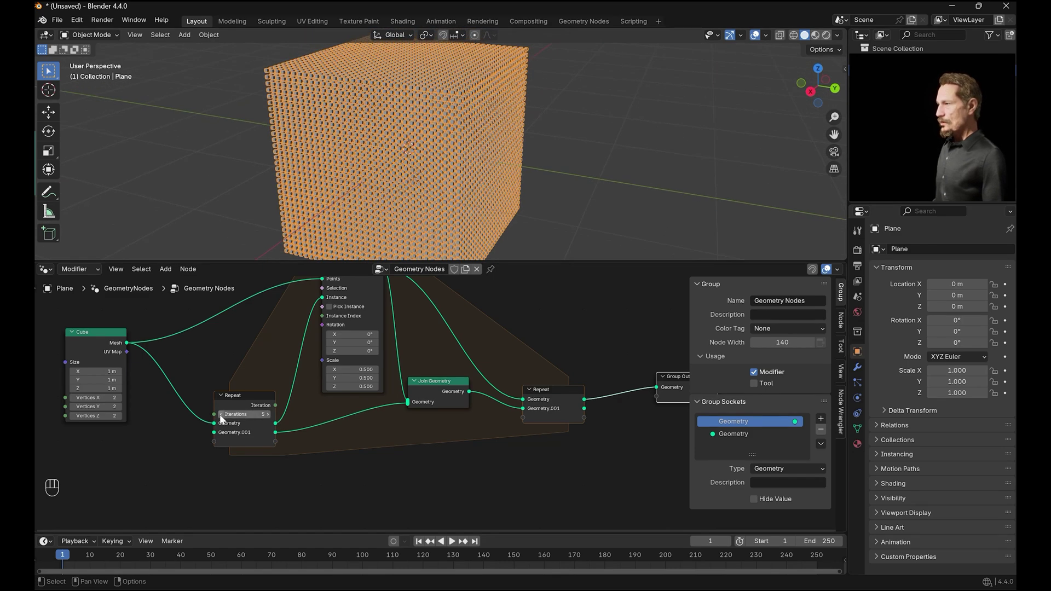
{"action": "left_click", "coordinate": [224, 420]}
{"action": "left_click", "coordinate": [226, 419]}
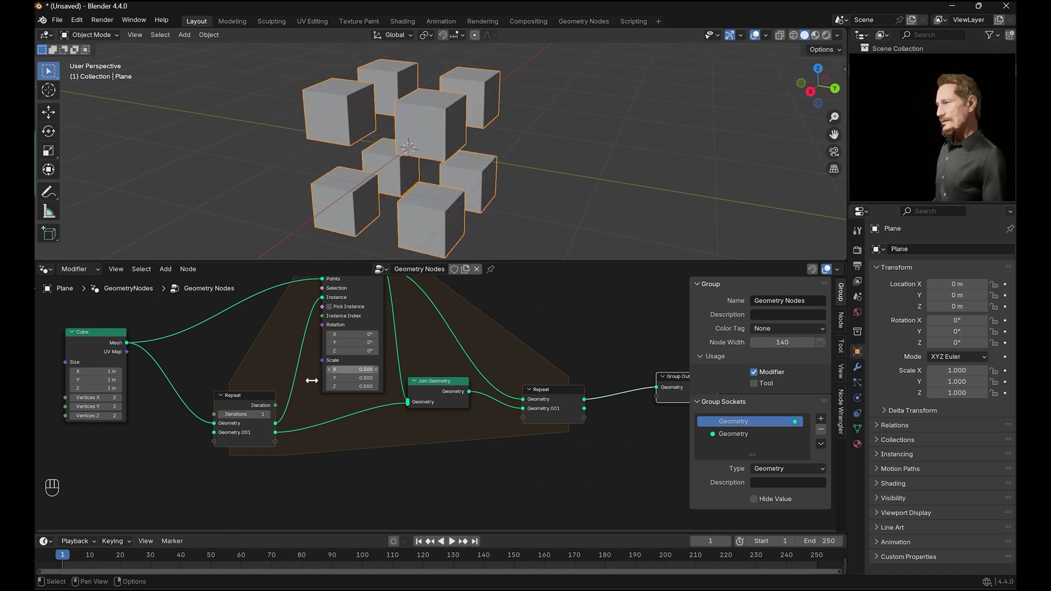
{"action": "left_click_drag", "start_coordinate": [272, 416], "coordinate": [514, 335]}
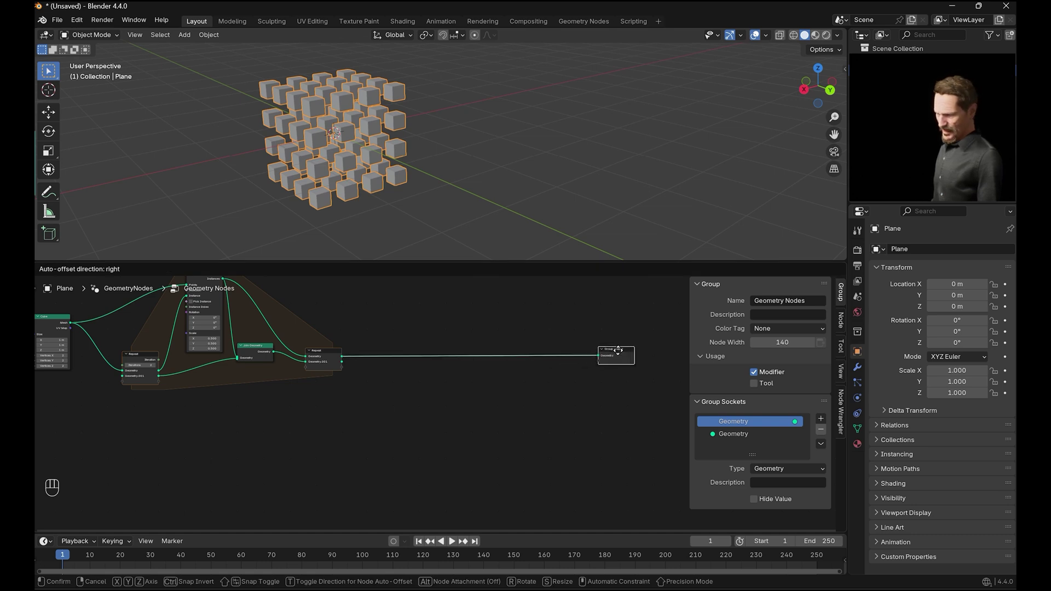
- Add a Simulation zone feeding the Group Output and join the repeated fractal inside it
{"action": "key", "text": "shift+a"}
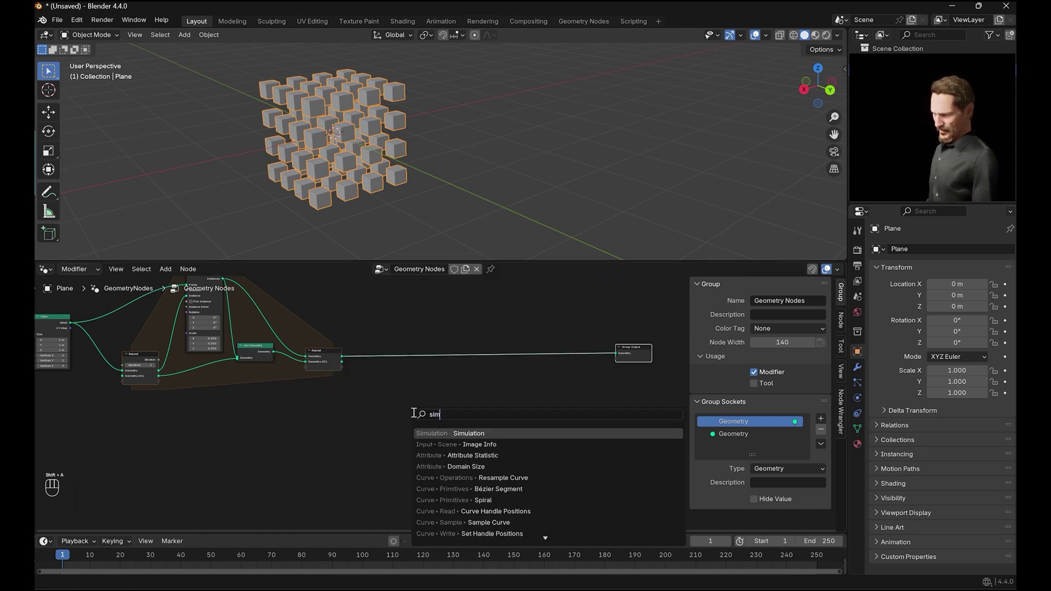
{"action": "left_click", "coordinate": [422, 388]}
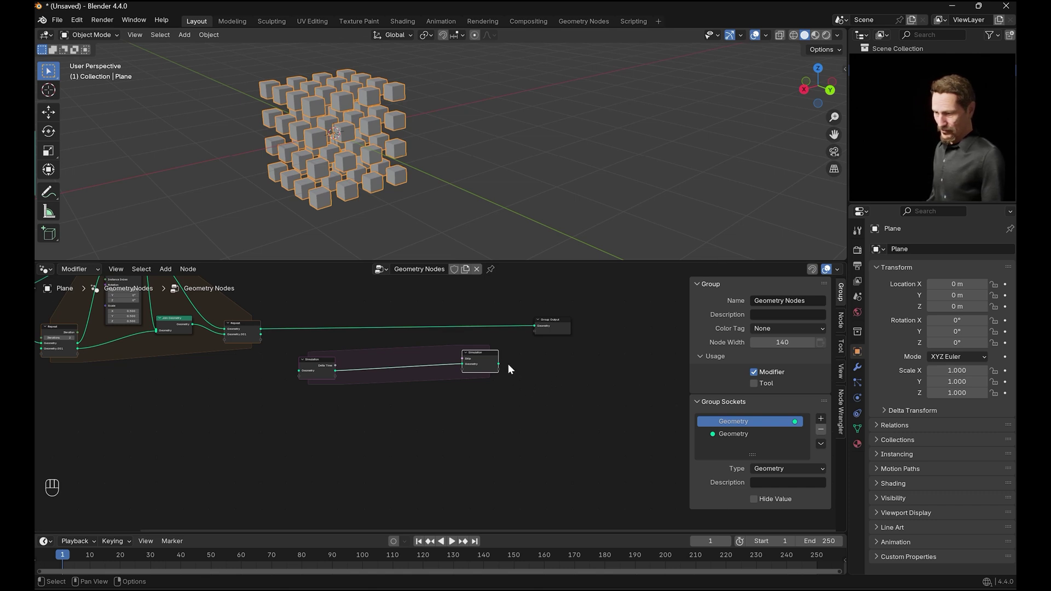
{"action": "left_click", "coordinate": [500, 366]}
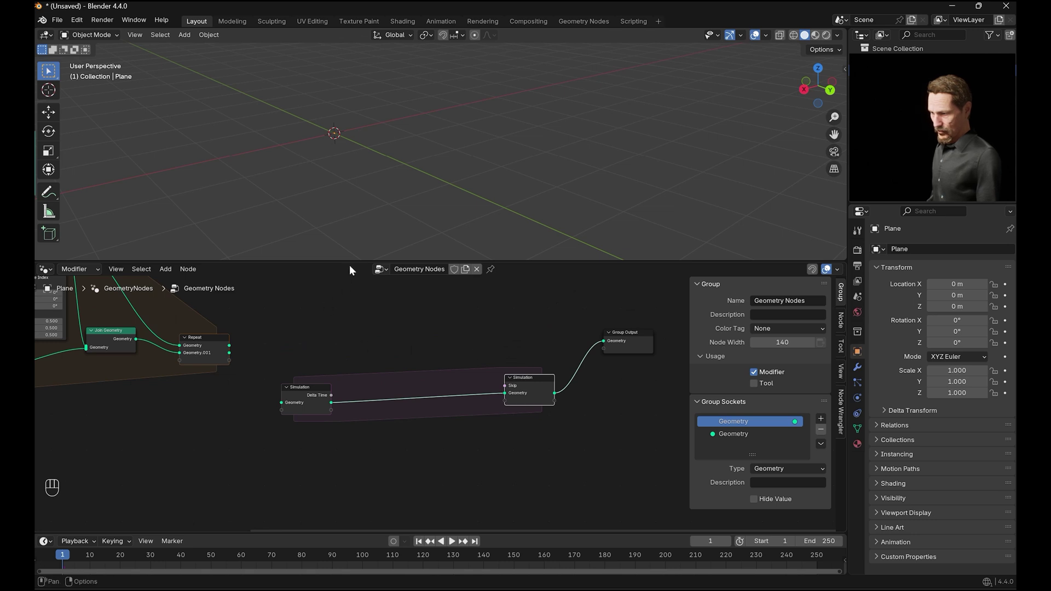
{"action": "key", "text": "shift+a"}
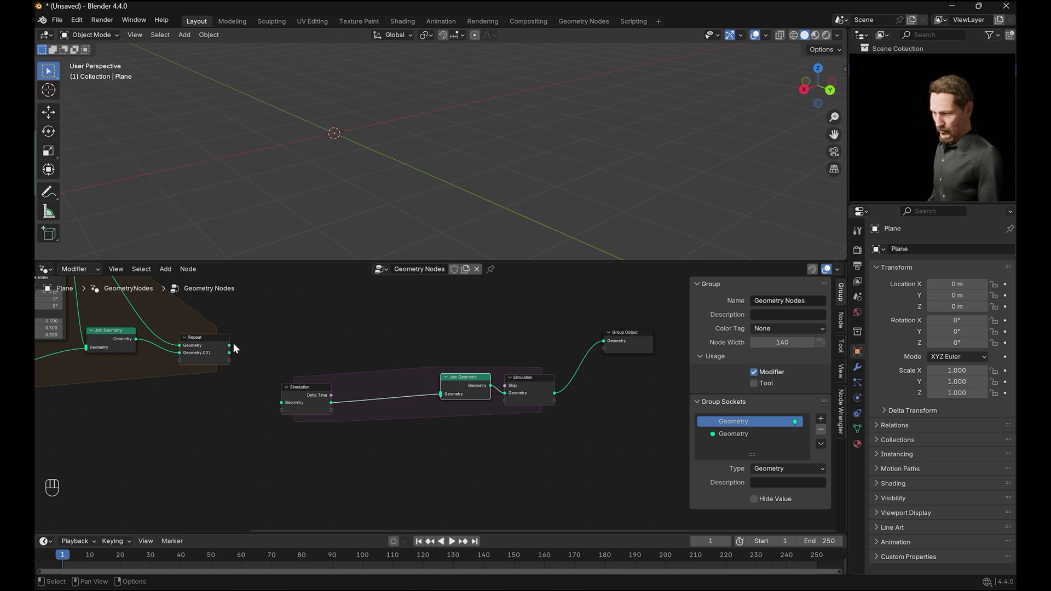
{"action": "left_click_drag", "start_coordinate": [232, 355], "coordinate": [406, 193]}
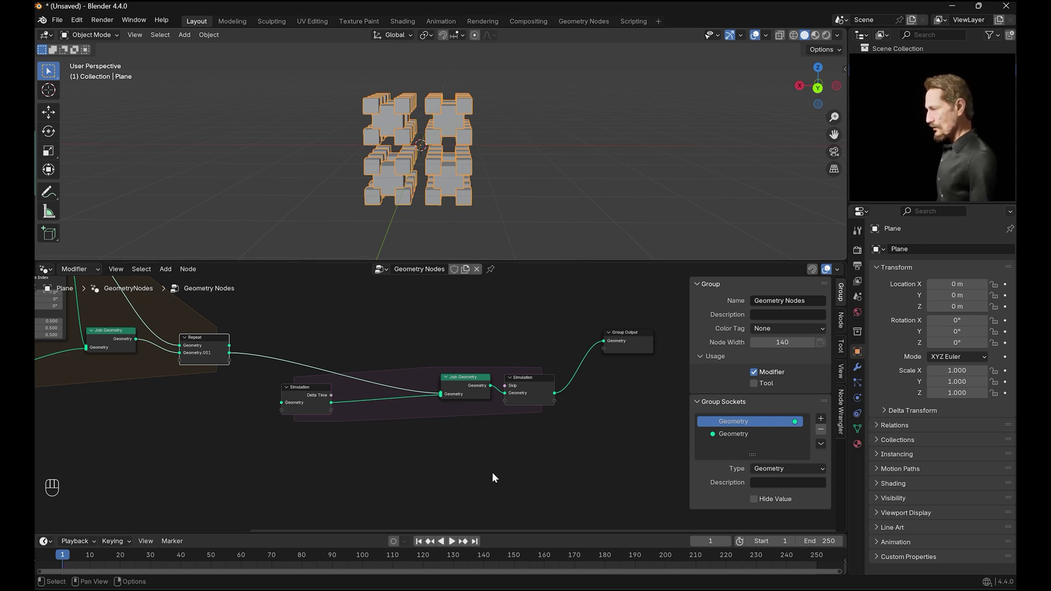
{"action": "left_click", "coordinate": [420, 545]}
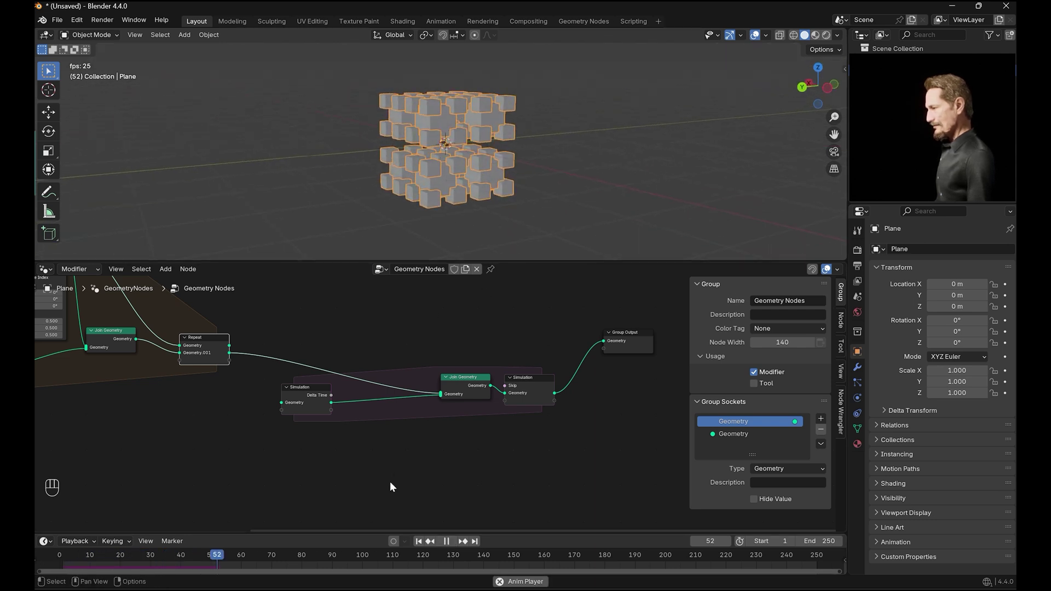
{"action": "left_click", "coordinate": [451, 543]}
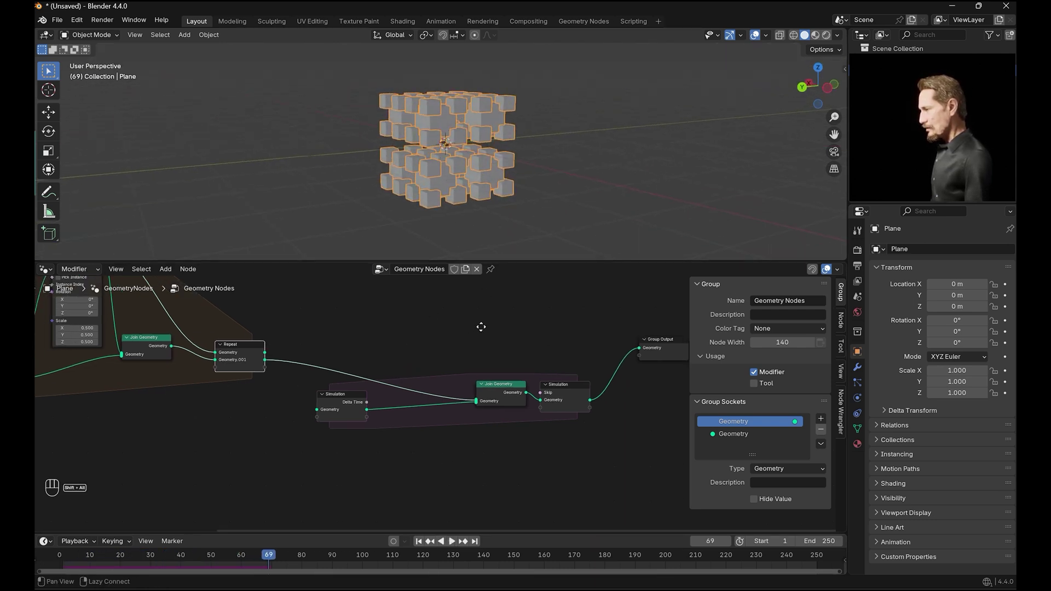
{"action": "left_click", "coordinate": [511, 412]}
{"action": "left_click", "coordinate": [430, 405]}
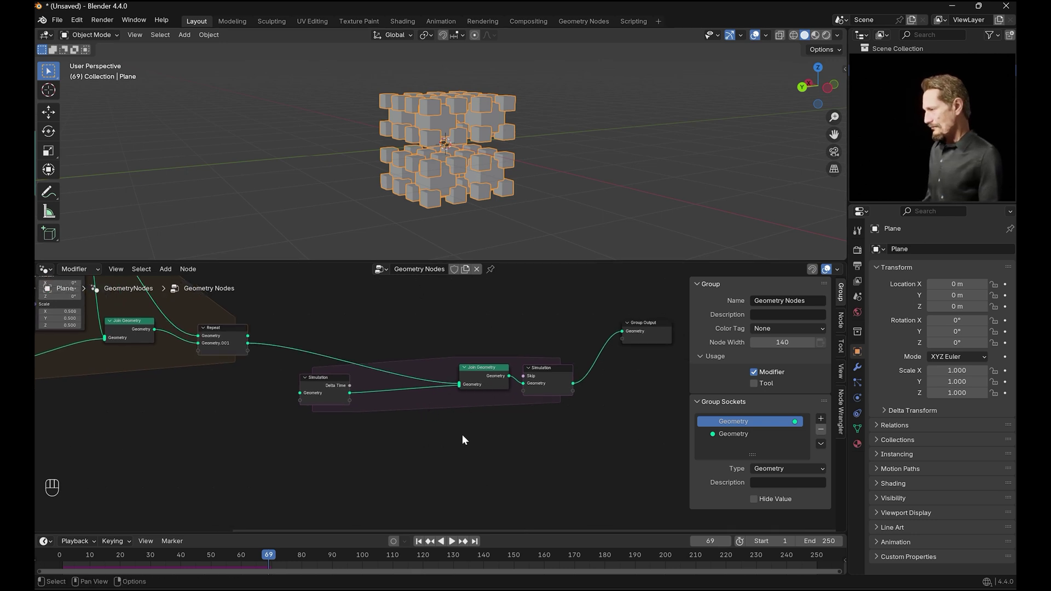
- Insert a Transform Geometry step translating 2 m along Y per frame and play to watch the trail
{"action": "key", "text": "shift+a"}
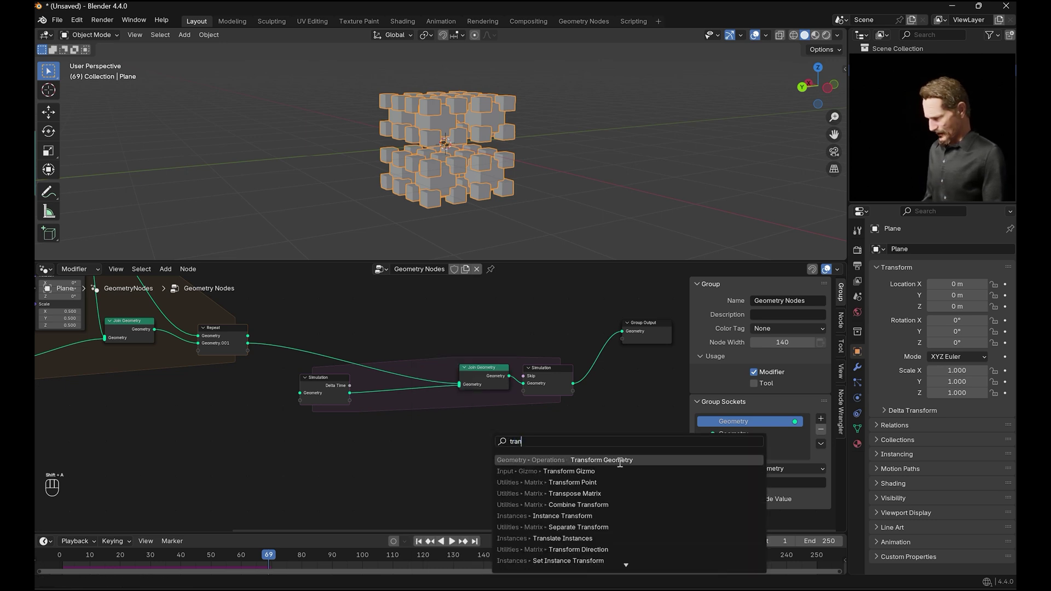
{"action": "left_click_drag", "start_coordinate": [383, 385], "coordinate": [569, 492]}
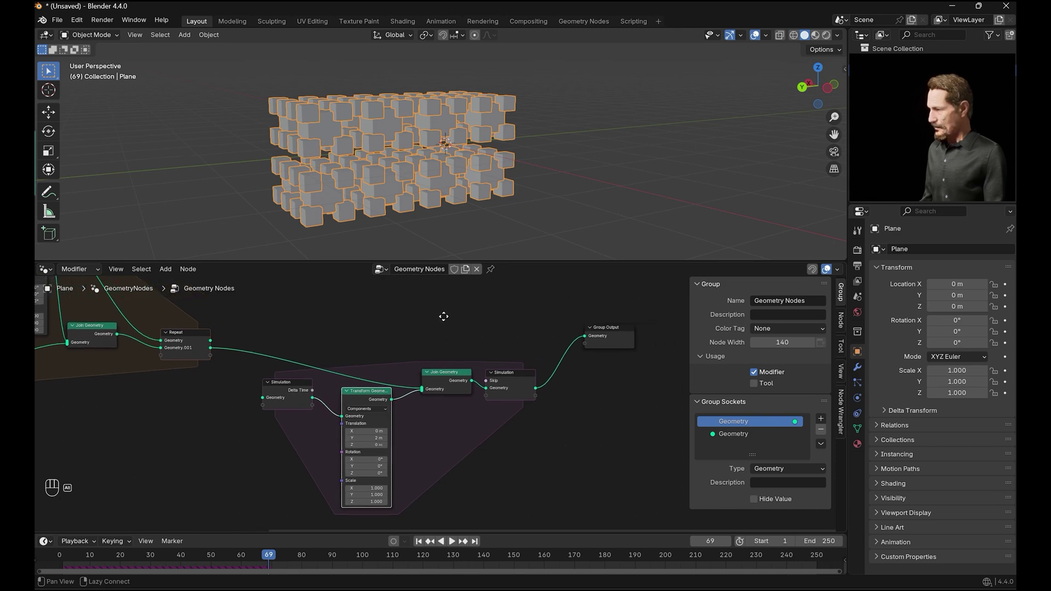
{"action": "left_click", "coordinate": [548, 185]}
{"action": "left_click_drag", "start_coordinate": [424, 546], "coordinate": [456, 546]}
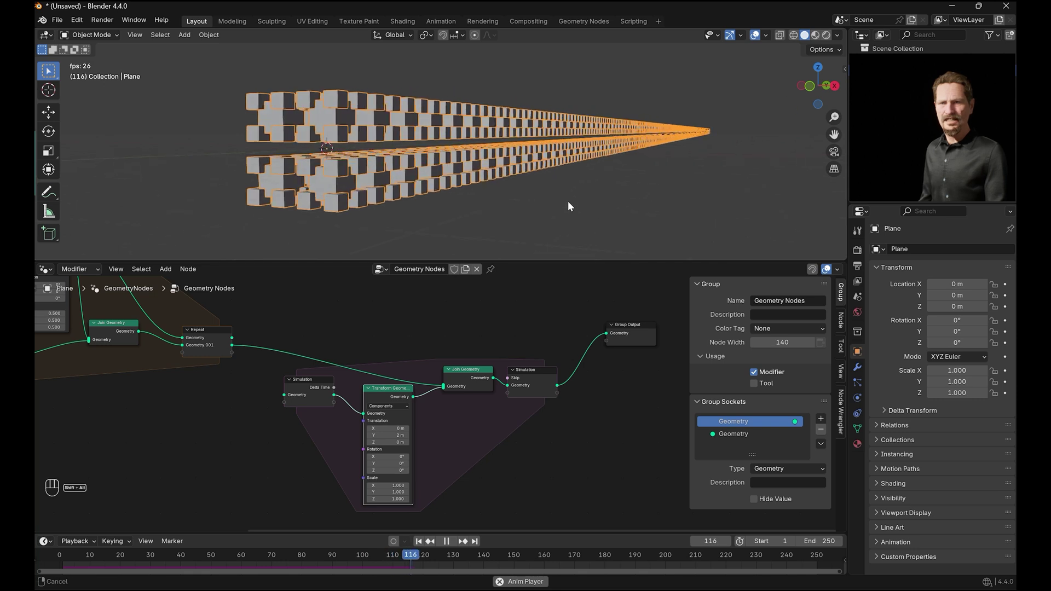
{"action": "left_click", "coordinate": [449, 545]}
{"action": "left_click_drag", "start_coordinate": [626, 202], "coordinate": [575, 224]}
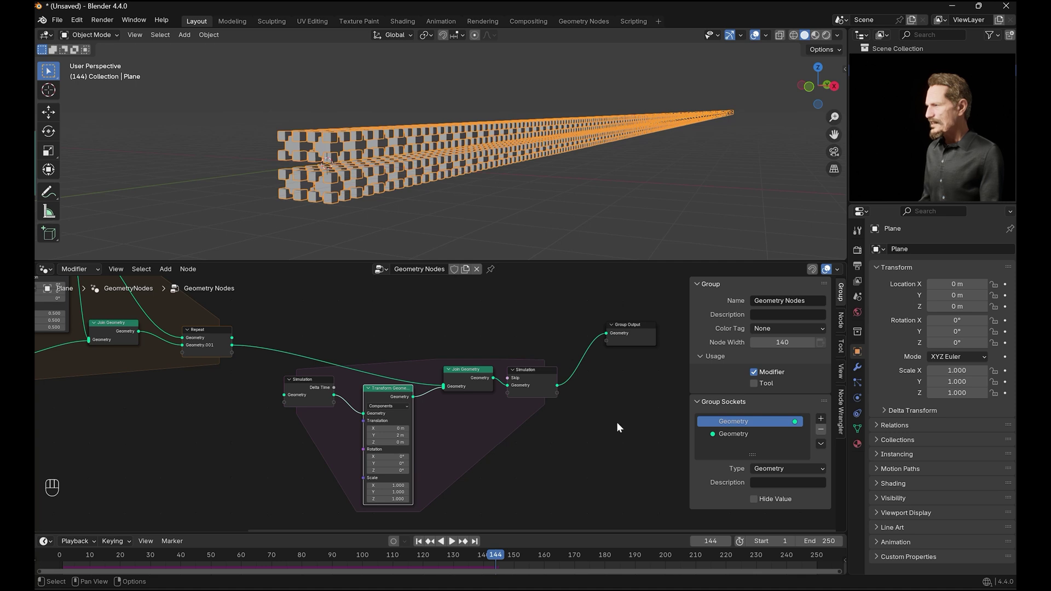
- Insert Delete Geometry after the transform and start wiring its Position-based selection
{"action": "key", "text": "x"}
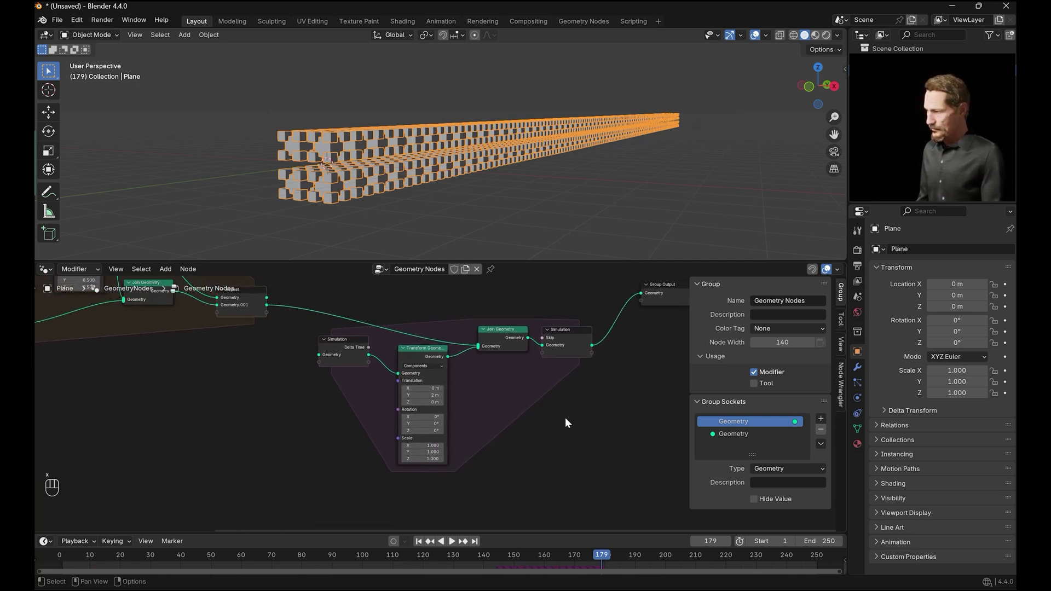
{"action": "key", "text": "shift+a"}
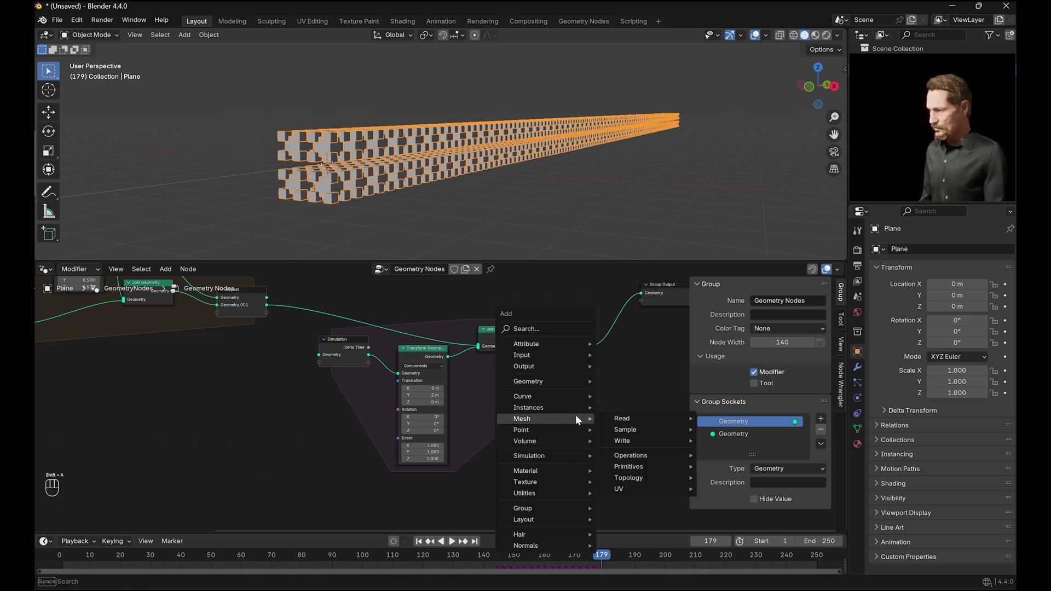
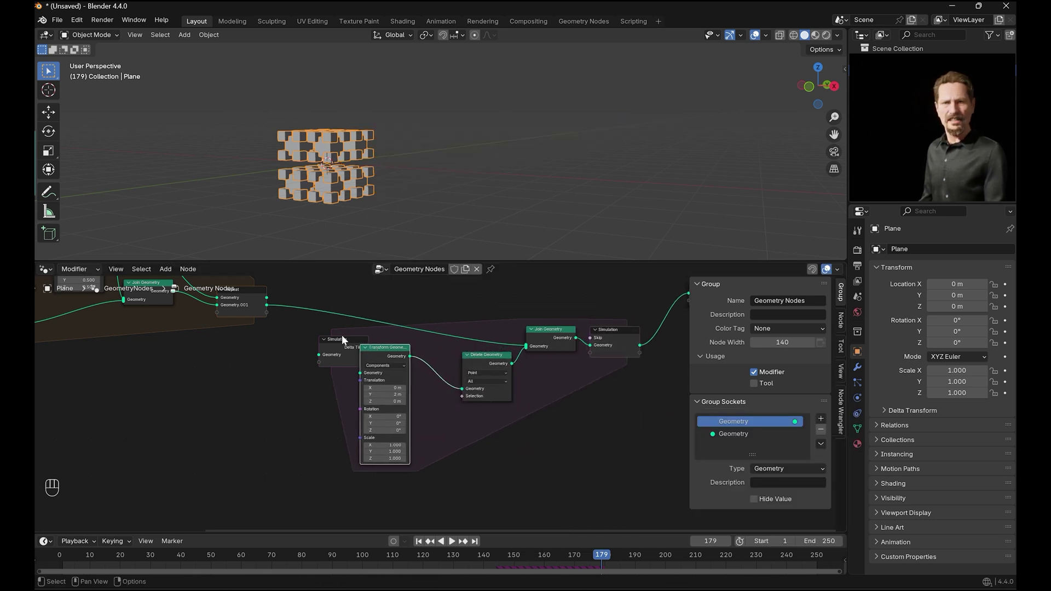
{"action": "left_click", "coordinate": [343, 343]}
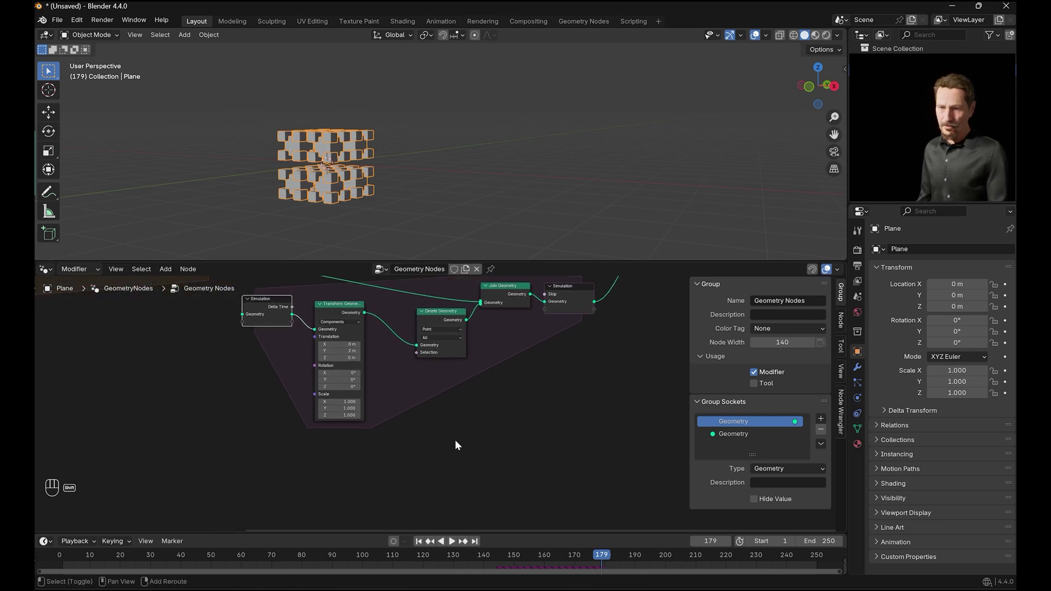
{"action": "key", "text": "shift+a"}
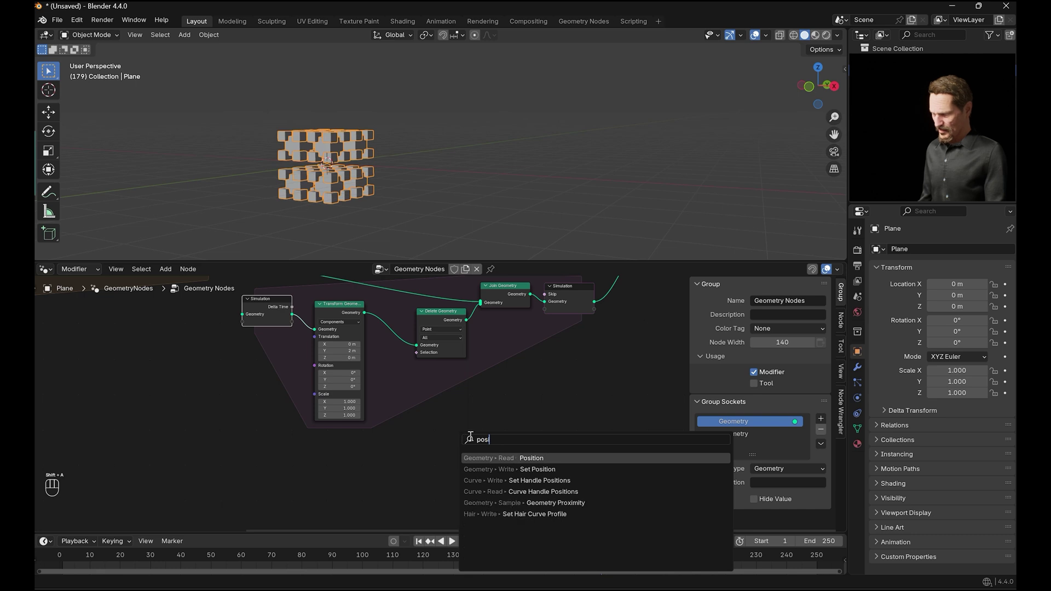
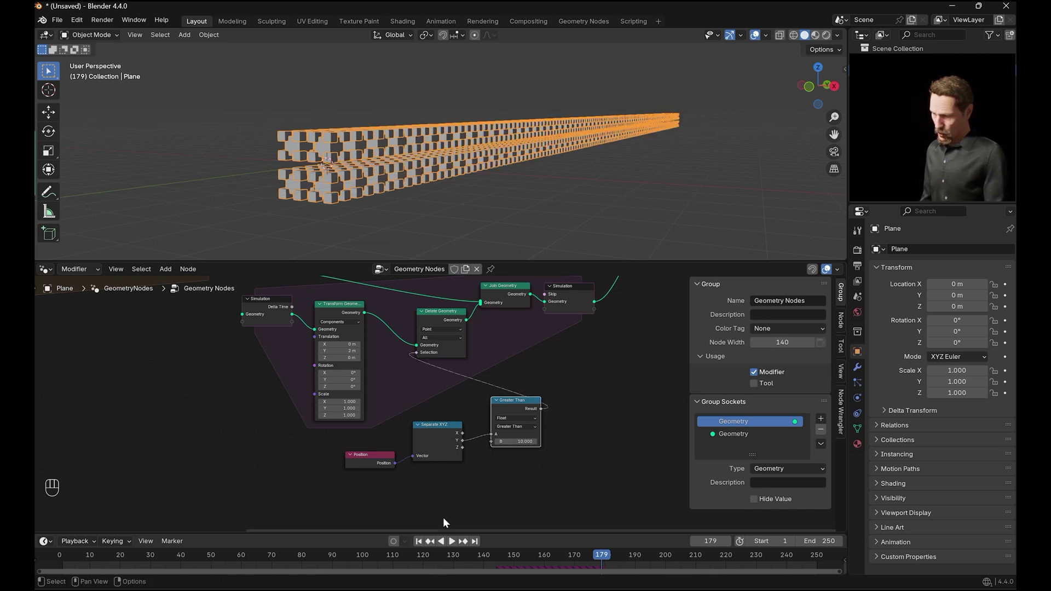
- Switch the Delete Geometry domain from points to Instance so whole cubes are removed
{"action": "left_click", "coordinate": [422, 545]}
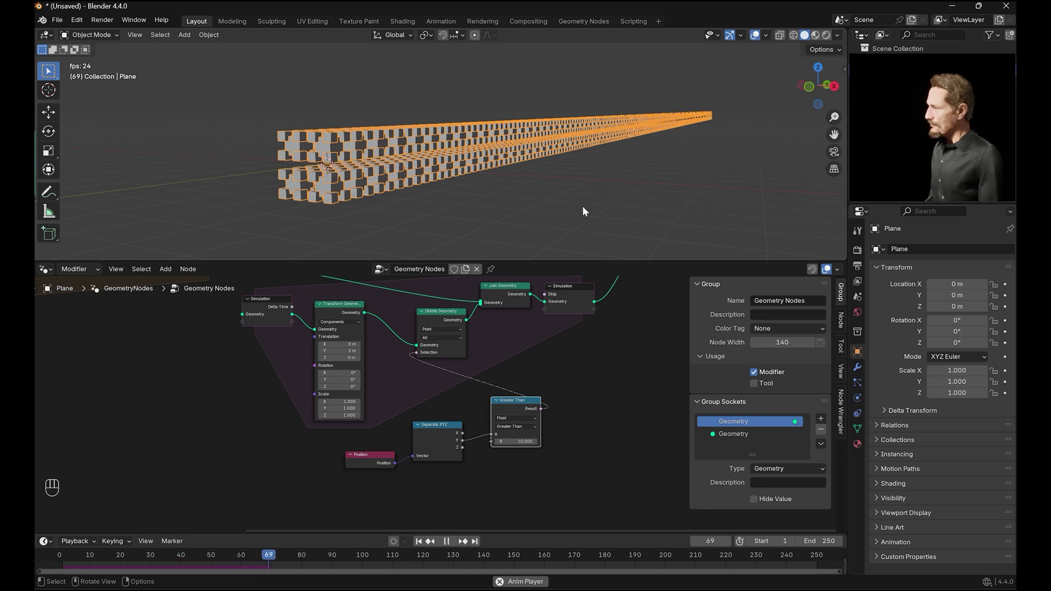
{"action": "key", "text": "space"}
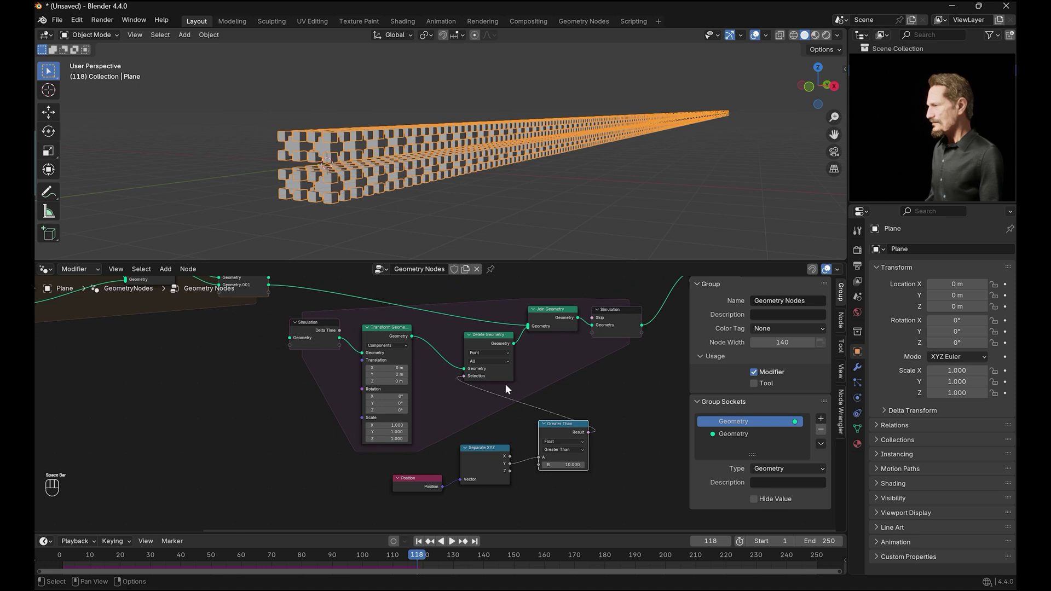
{"action": "left_click", "coordinate": [453, 332]}
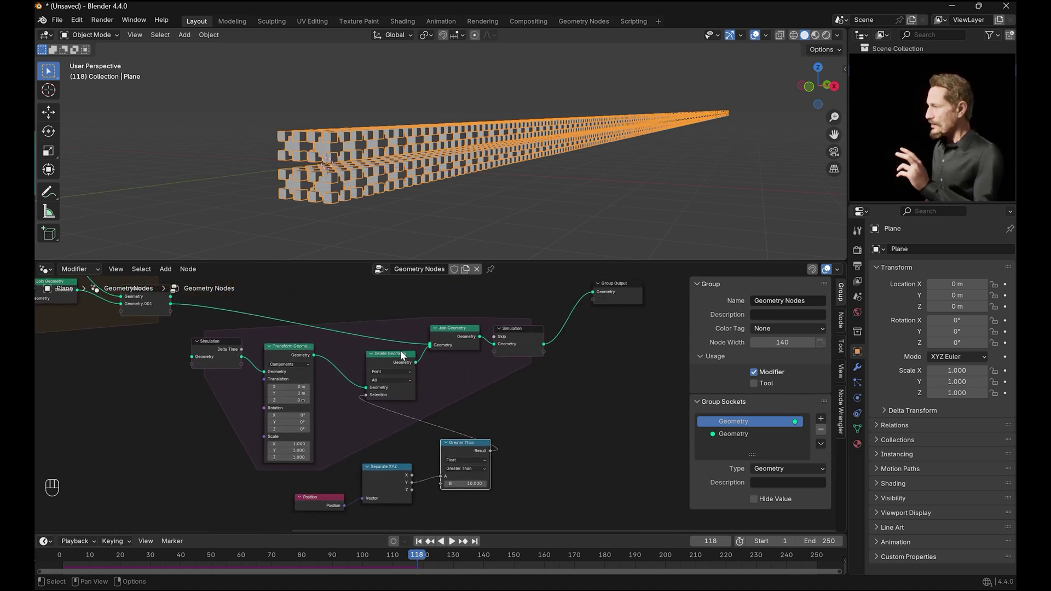
{"action": "left_click_drag", "start_coordinate": [392, 375], "coordinate": [396, 423]}
{"action": "left_click", "coordinate": [506, 419]}
{"action": "left_click", "coordinate": [420, 545]}
- Play the animation to check the trail cutoff and view it in front orthographic
{"action": "left_click_drag", "start_coordinate": [454, 540], "coordinate": [486, 503]}
{"action": "left_click", "coordinate": [509, 187]}
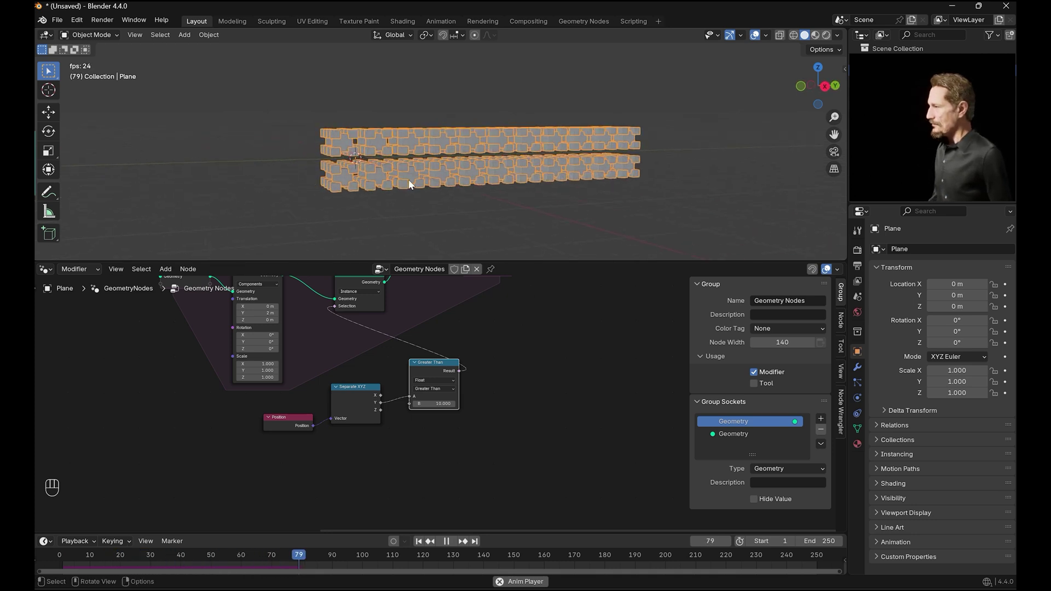
{"action": "left_click", "coordinate": [440, 544]}
{"action": "left_click", "coordinate": [471, 354]}
{"action": "key", "text": "KP_1"}
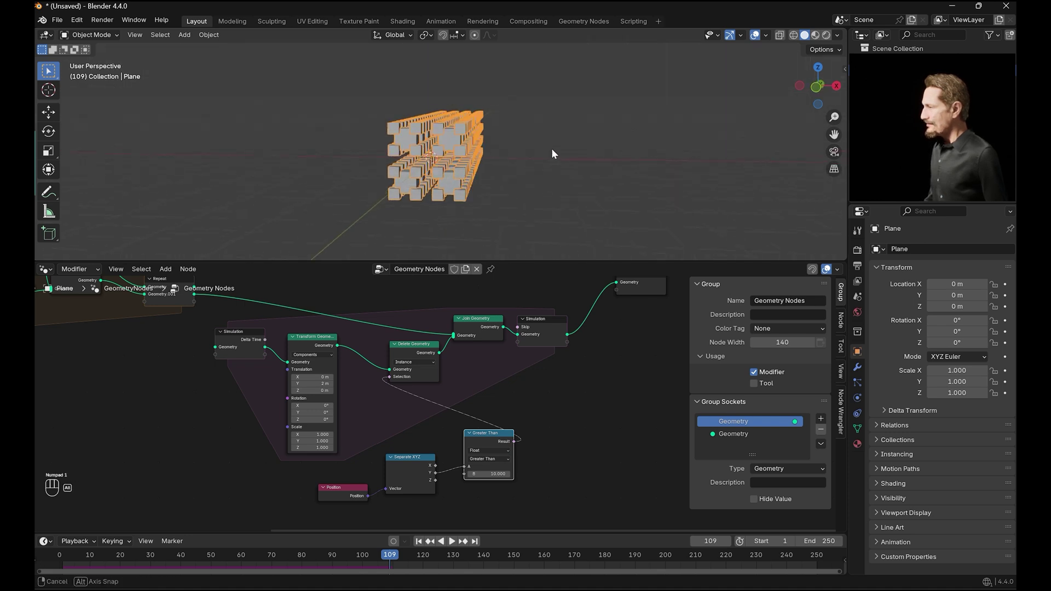
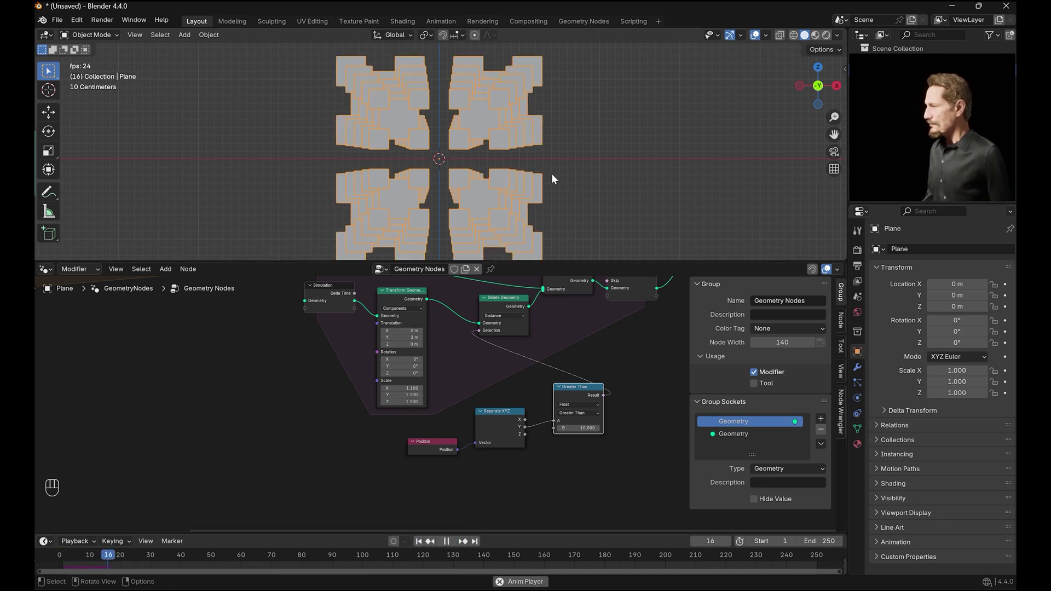
- Stop playback after checking the 1.1 per-frame scale widening the cube trail
{"action": "left_click", "coordinate": [445, 544]}
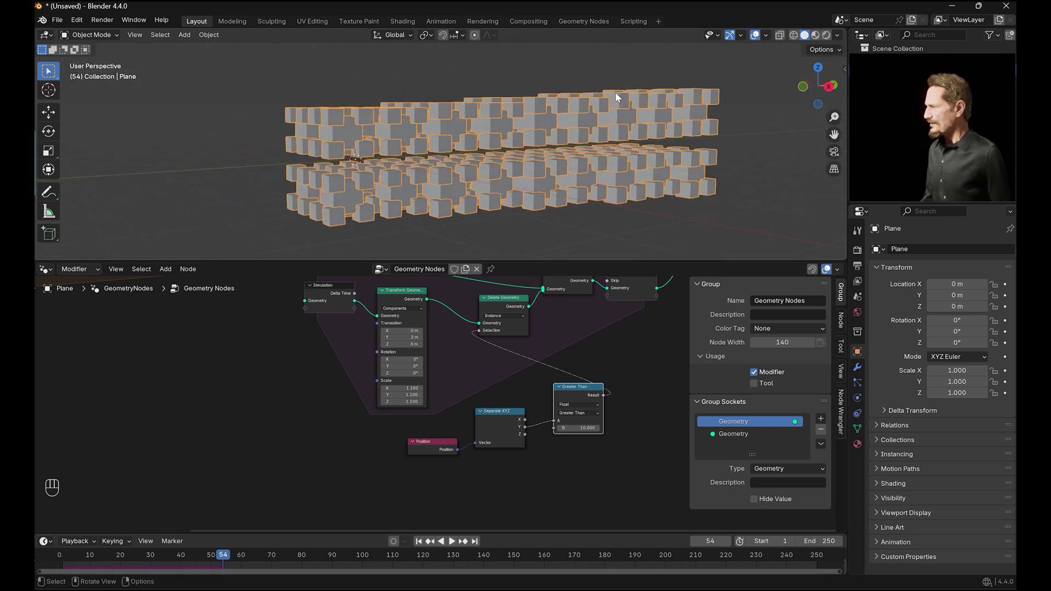
- Move the fractal nodes aside to make room for new rotation nodes
{"action": "left_click", "coordinate": [664, 129]}
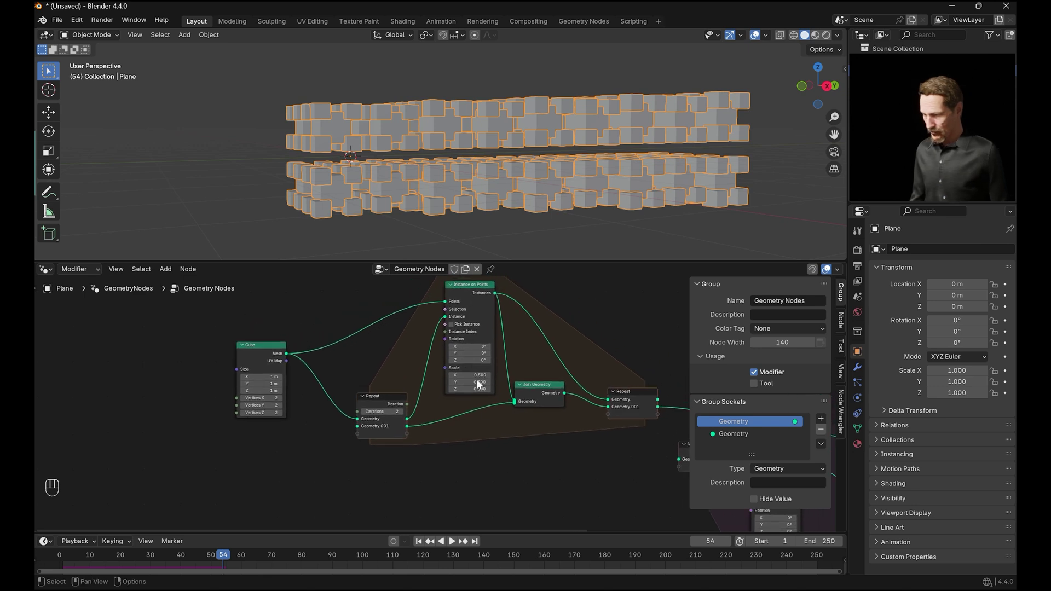
{"action": "key", "text": "shift+a"}
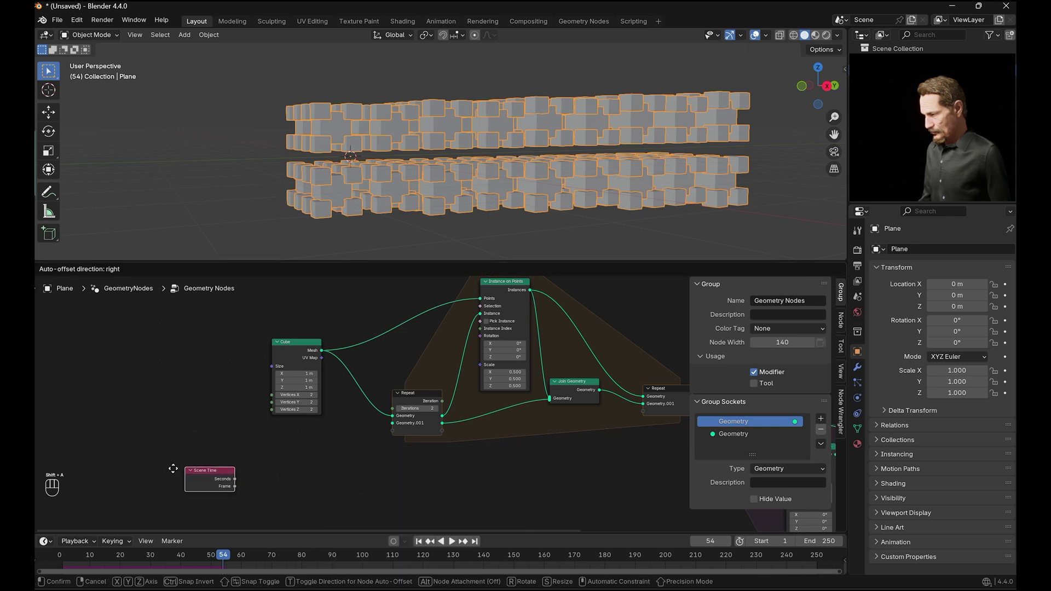
{"action": "left_click", "coordinate": [165, 474]}
- Add Scene Time and Align Rotation to Vector, link into Instance on Points Rotation, and play
{"action": "key", "text": "shift+a"}
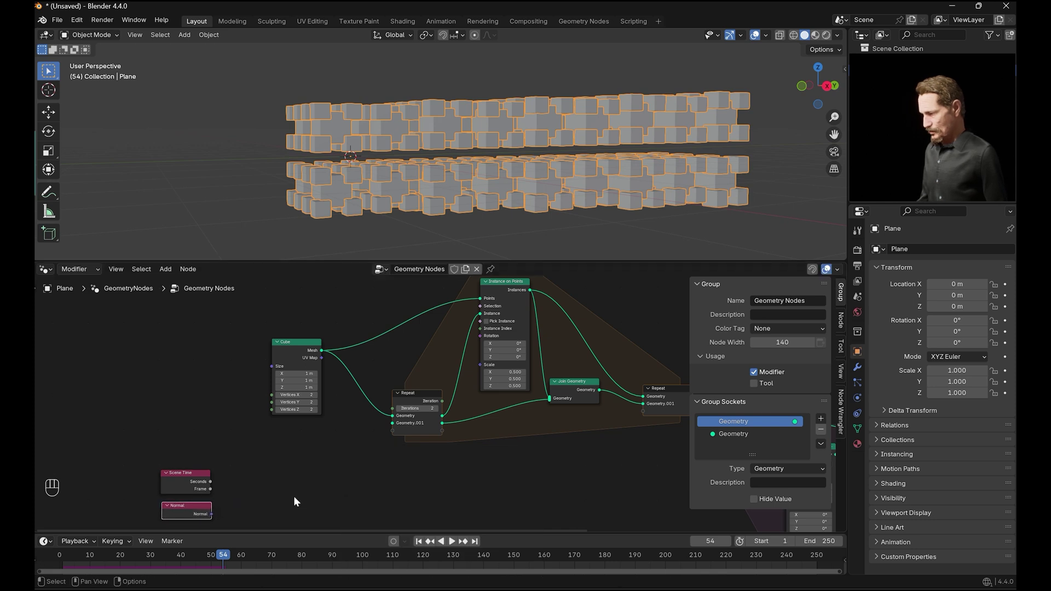
{"action": "key", "text": "shift+a"}
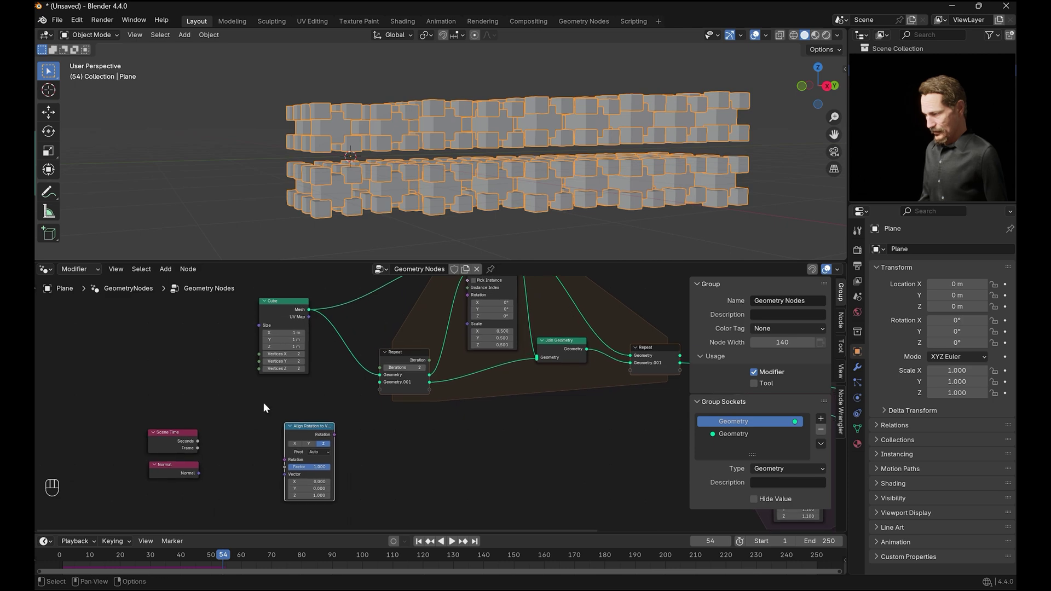
{"action": "left_click", "coordinate": [202, 446]}
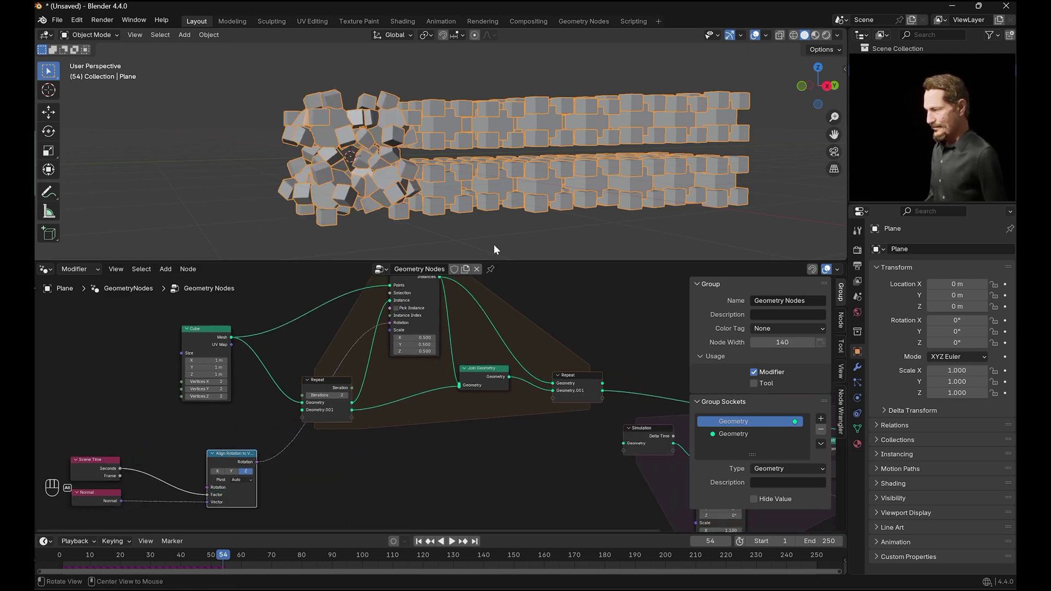
{"action": "left_click", "coordinate": [423, 544]}
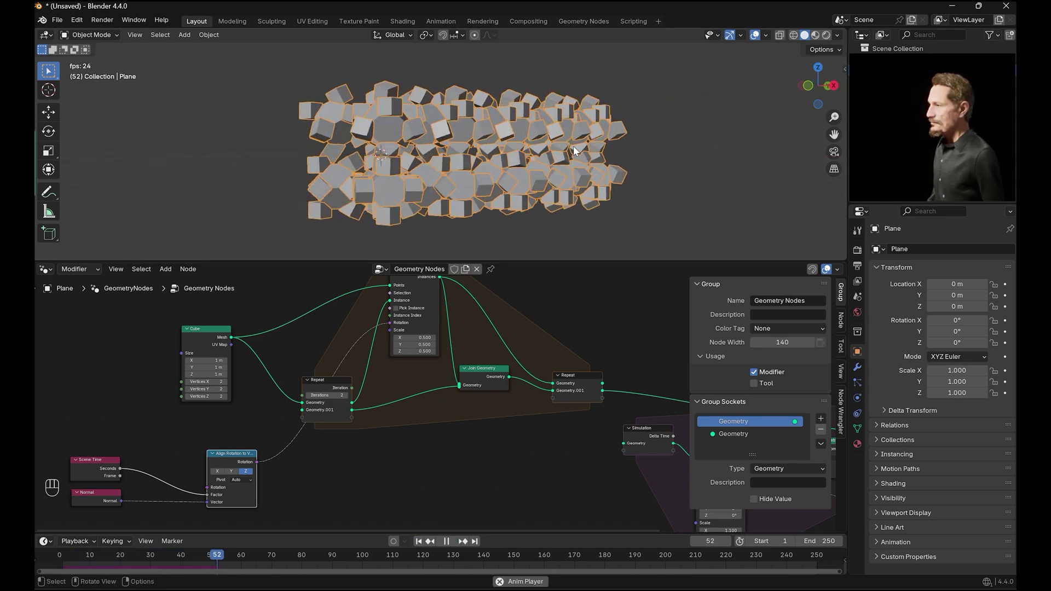
- Insert a Math Divide node by 2 between Scene Time and Align Rotation to Vector
{"action": "key", "text": "KP_1"}
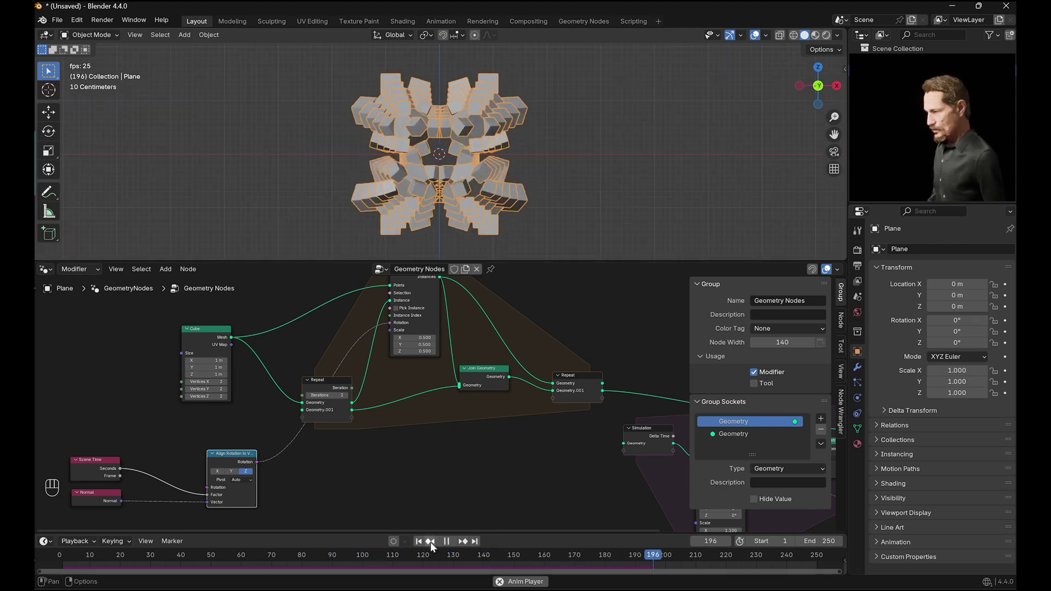
{"action": "left_click", "coordinate": [451, 540]}
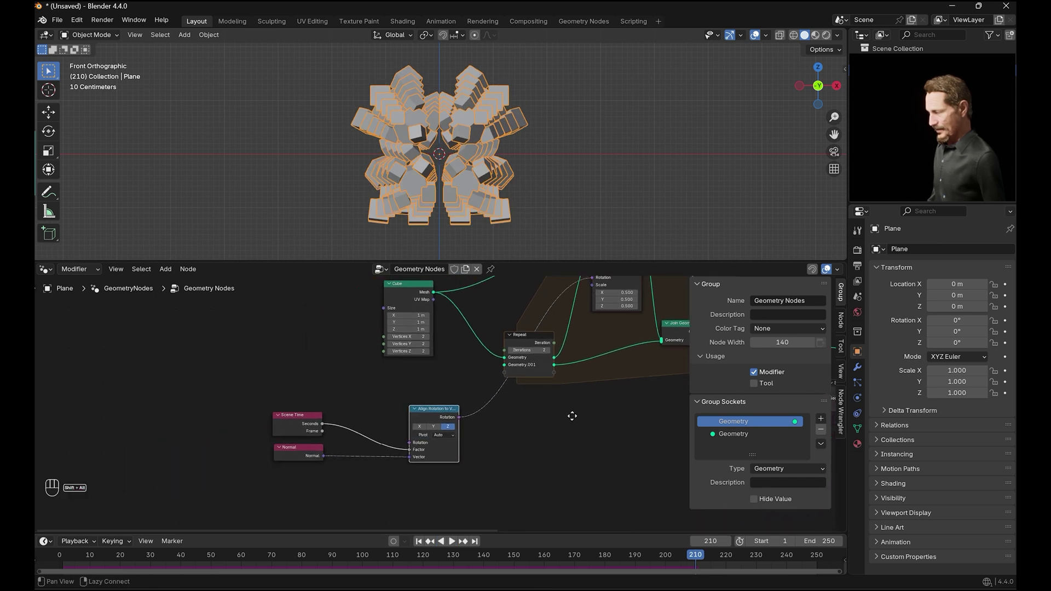
{"action": "left_click", "coordinate": [308, 420]}
{"action": "key", "text": "shift+a"}
{"action": "left_click_drag", "start_coordinate": [354, 393], "coordinate": [369, 452]}
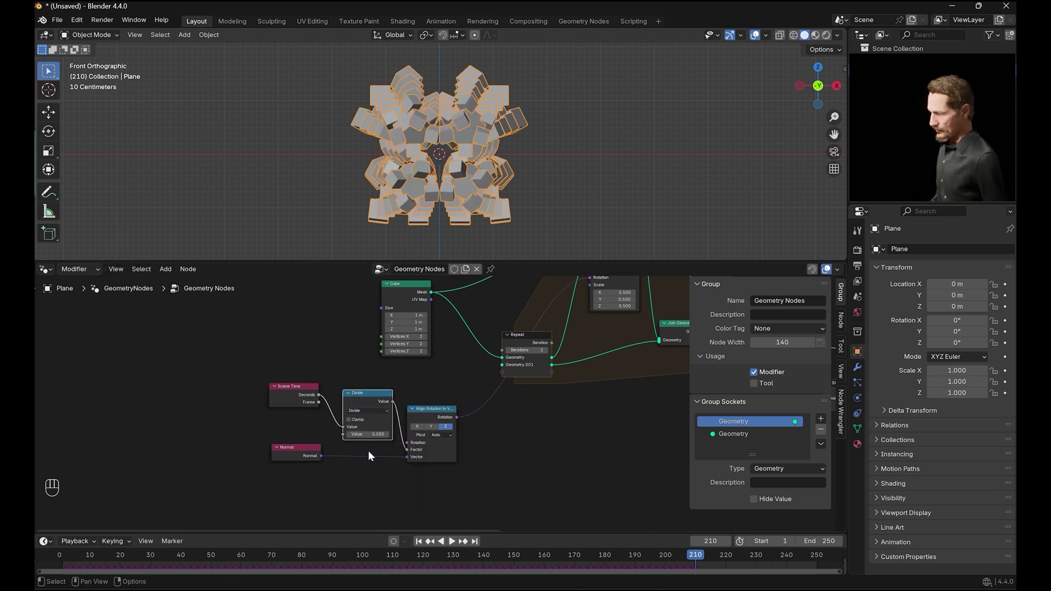
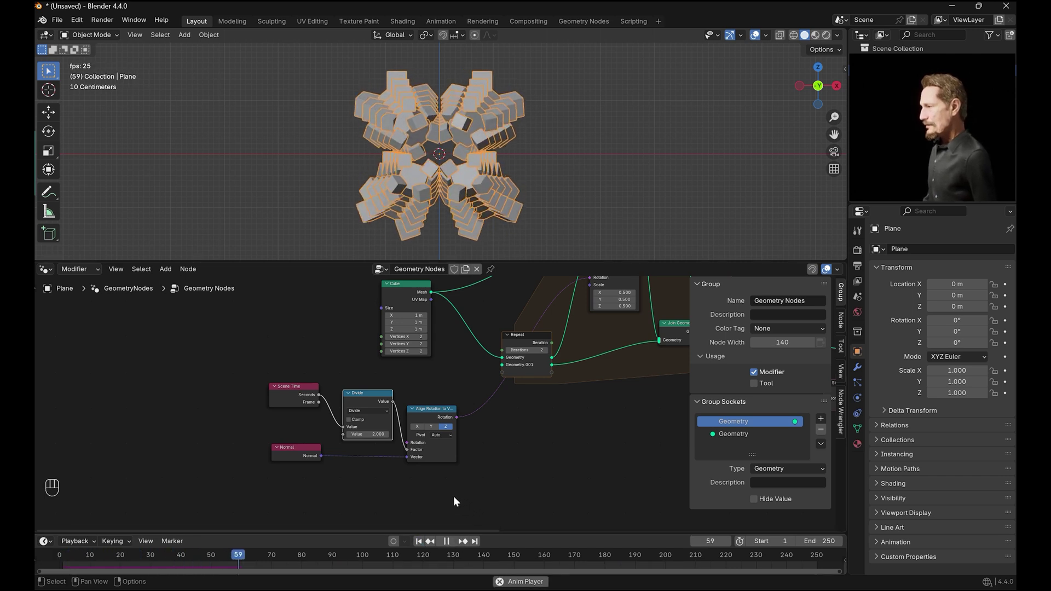
- Preview the cube cloud, then add a Scene Time node near the simulation
{"action": "key", "text": "space"}
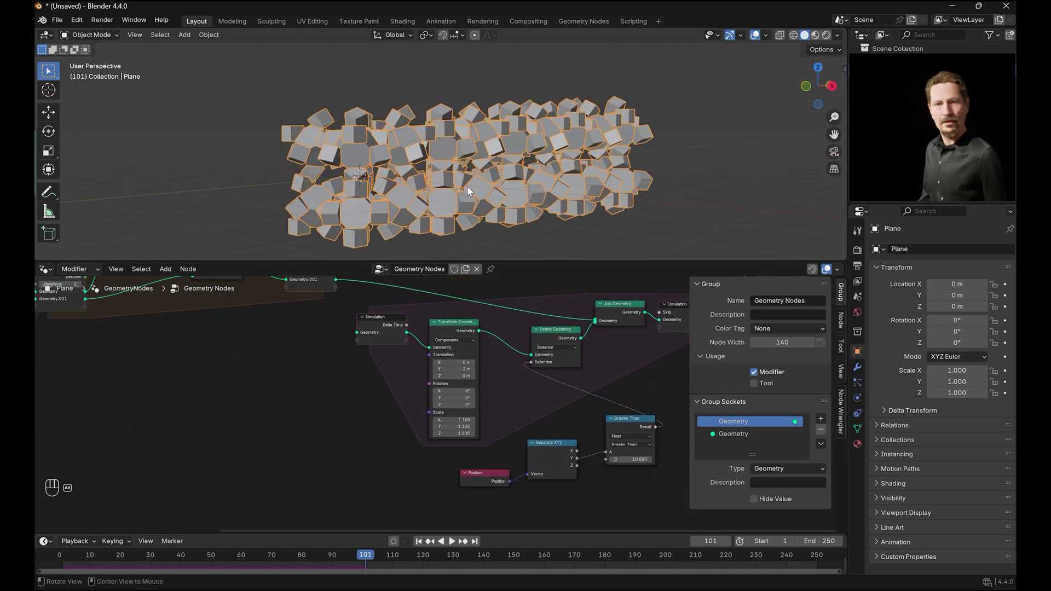
{"action": "left_click", "coordinate": [456, 544]}
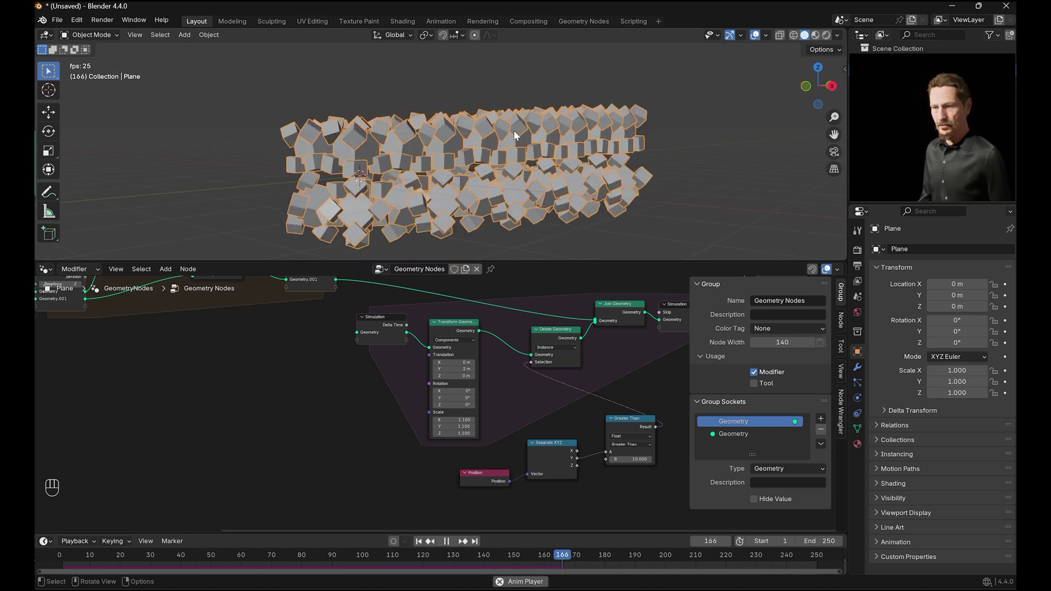
{"action": "left_click", "coordinate": [409, 401]}
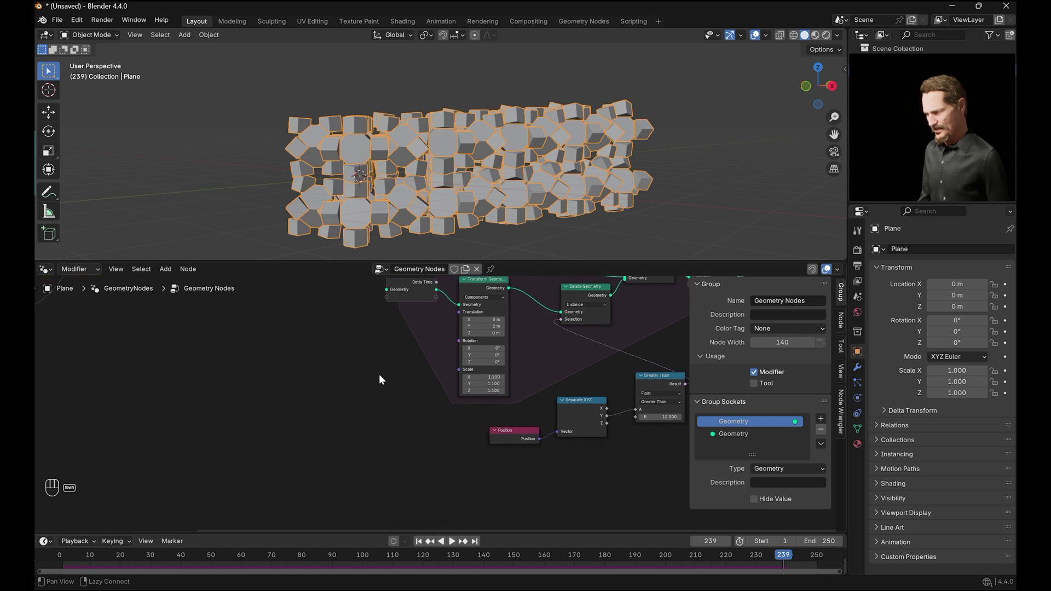
{"action": "key", "text": "shift+a"}
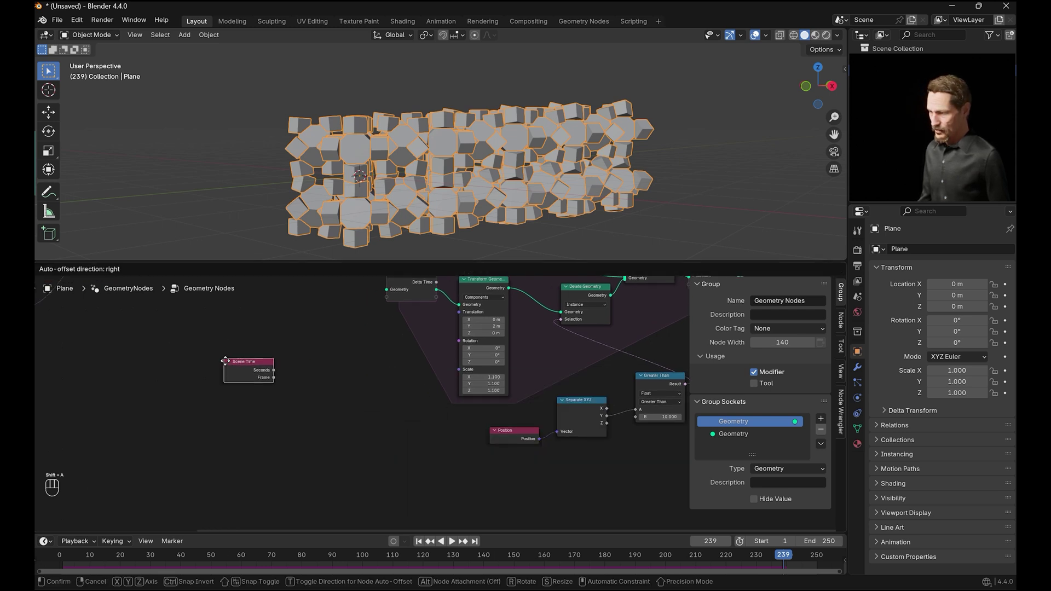
{"action": "left_click", "coordinate": [231, 377]}
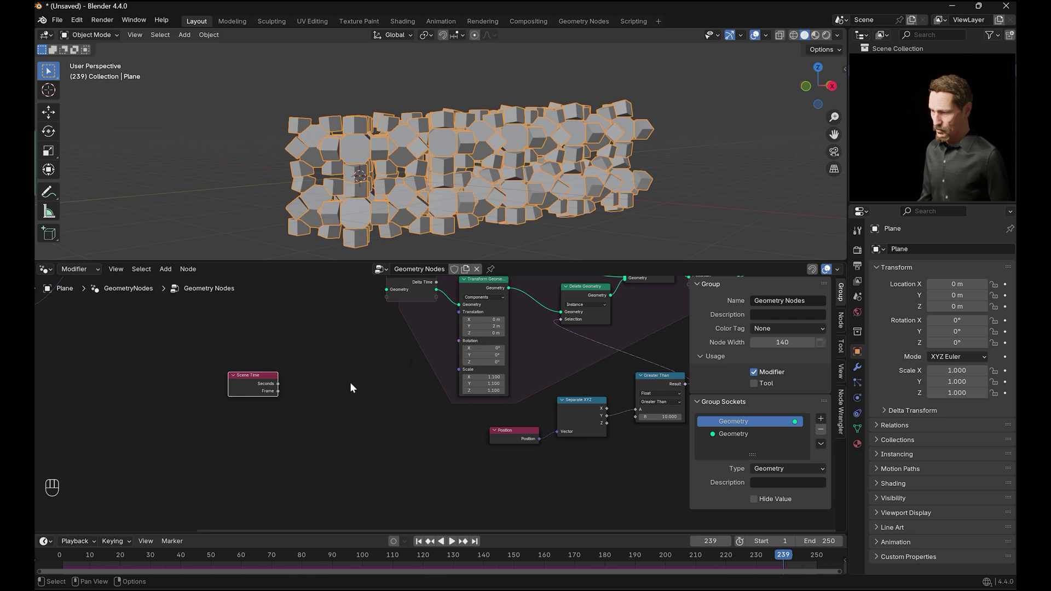
- Add Combine XYZ feeding Transform Geometry Rotation, with Scene Time seconds into its Y
{"action": "key", "text": "shift+a"}
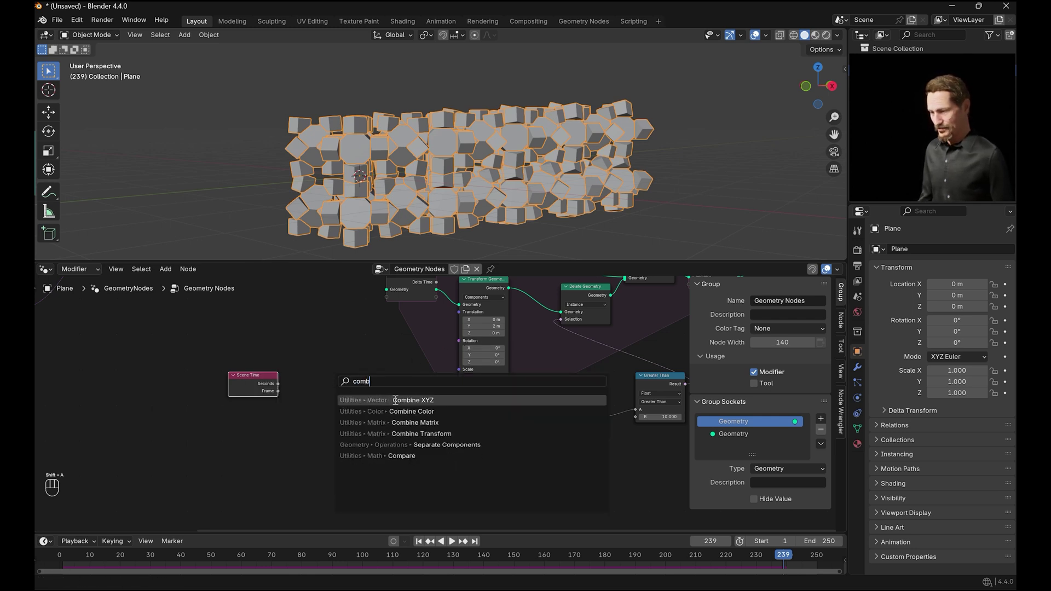
{"action": "left_click", "coordinate": [369, 363]}
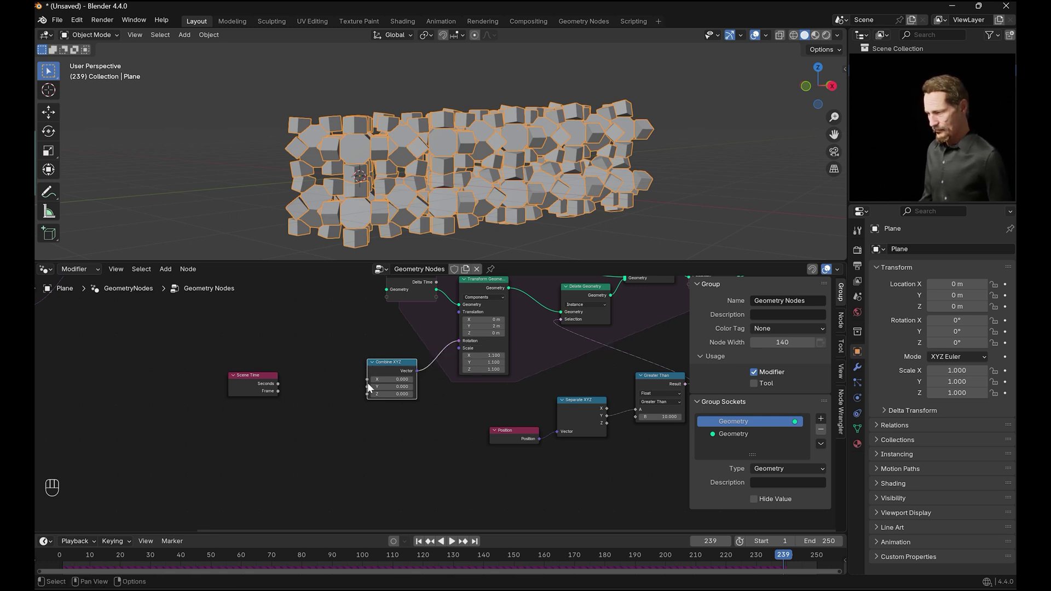
{"action": "left_click", "coordinate": [339, 314]}
{"action": "left_click_drag", "start_coordinate": [243, 377], "coordinate": [475, 215]}
{"action": "left_click", "coordinate": [480, 216]}
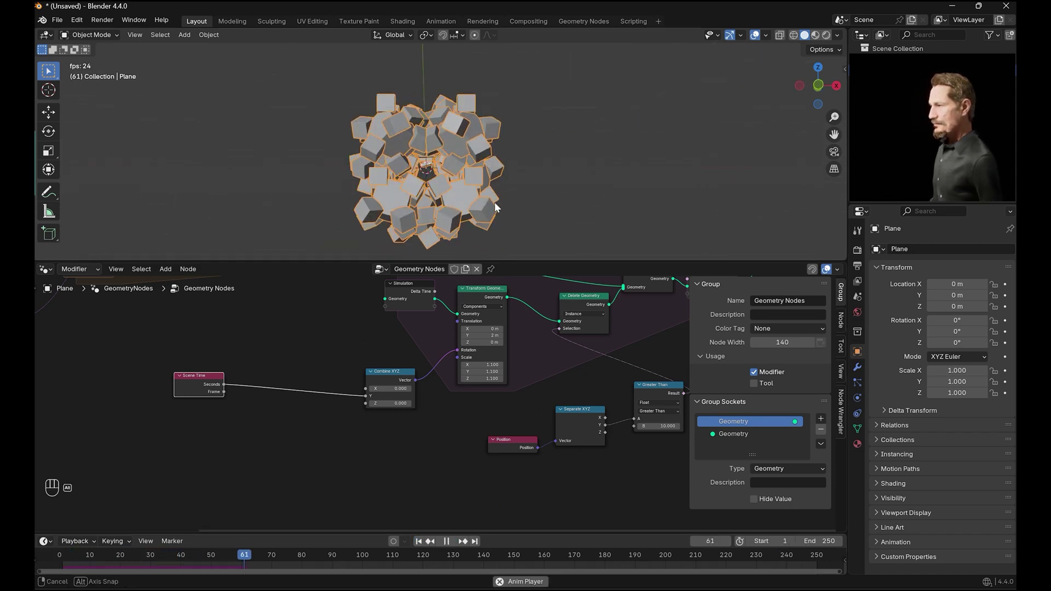
- Insert a Math Divide by 10 on the Seconds link and play to check the slower swirl
{"action": "key", "text": "KP_1"}
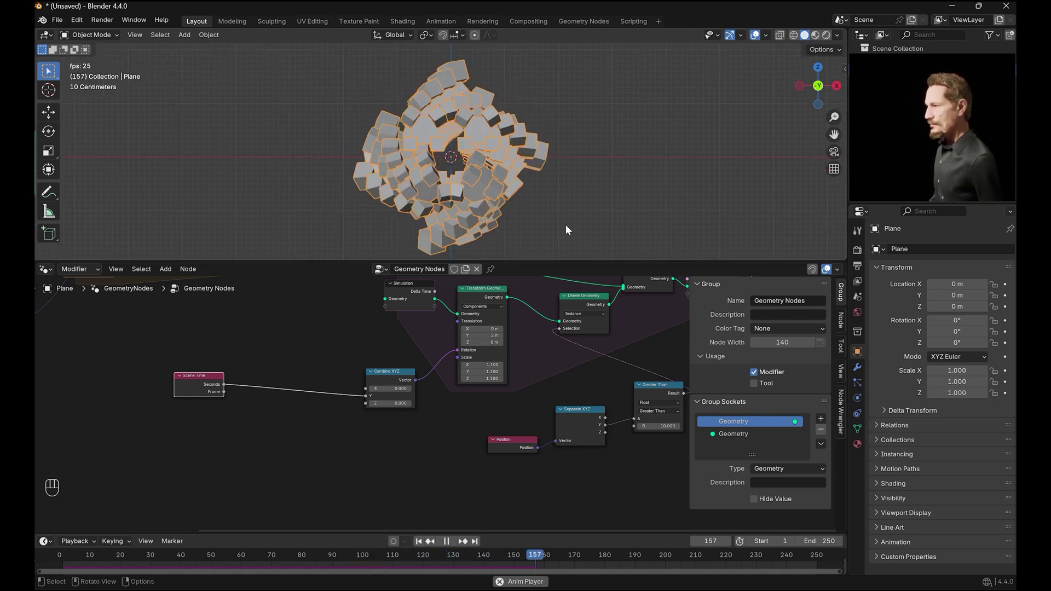
{"action": "left_click", "coordinate": [448, 543]}
{"action": "left_click", "coordinate": [211, 378]}
{"action": "key", "text": "shift+a"}
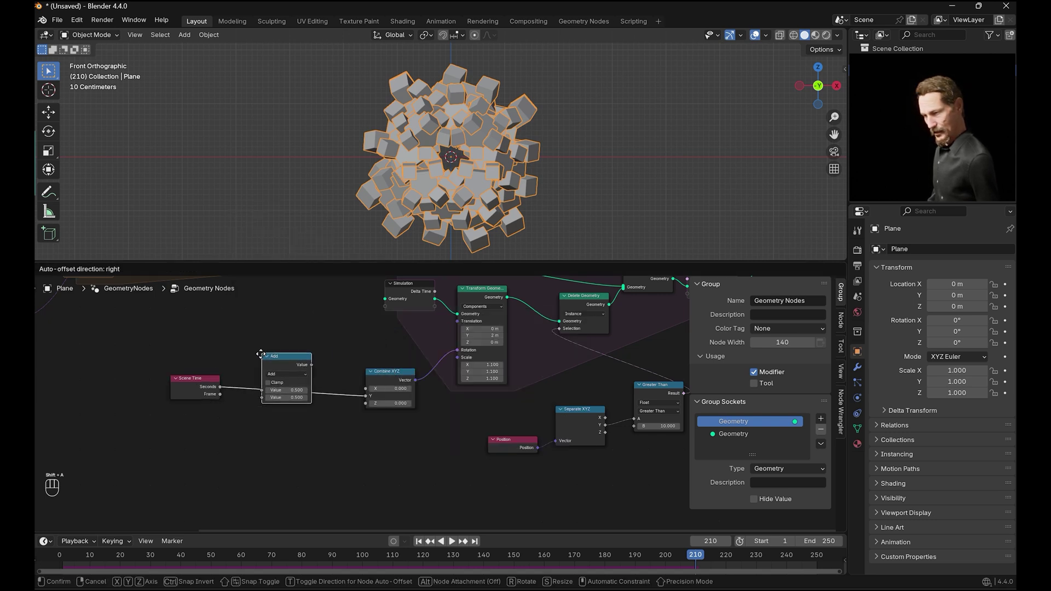
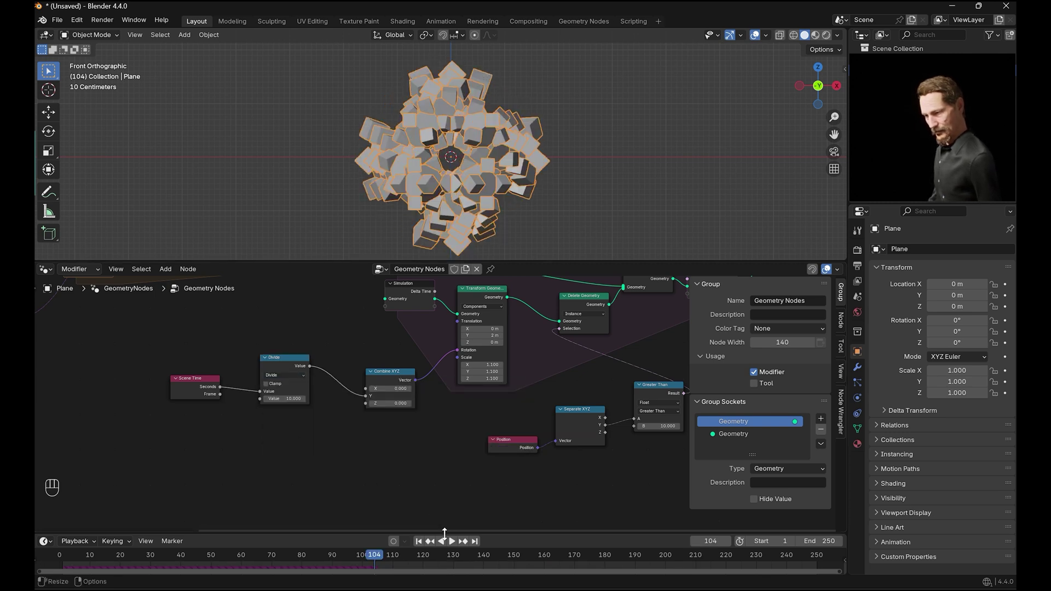
{"action": "left_click", "coordinate": [420, 543]}
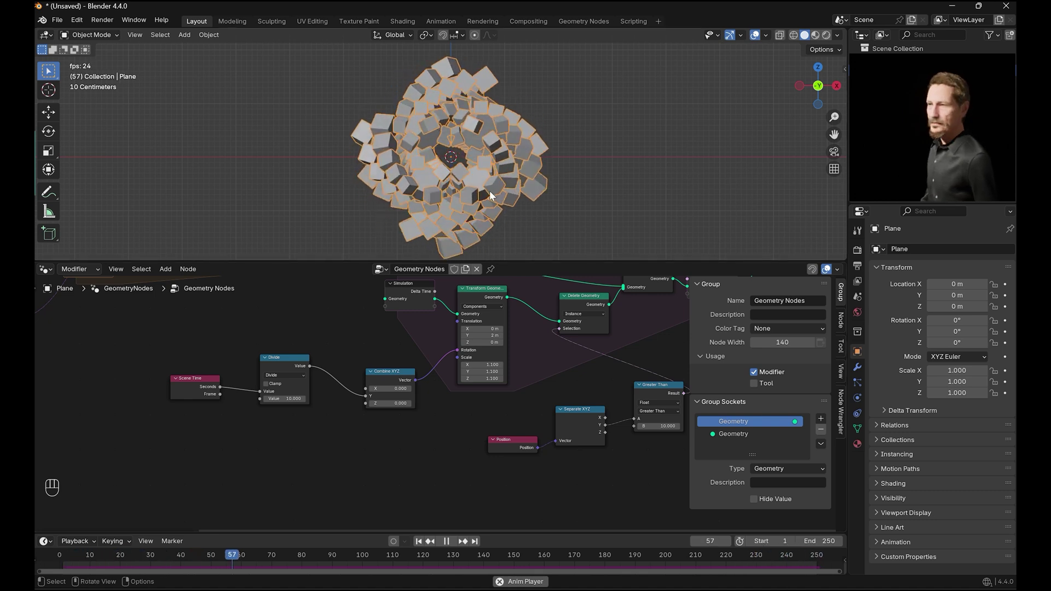
{"action": "left_click", "coordinate": [452, 543]}
- Drop a Math node set to Sine onto the Scene Time link before the Divide
{"action": "left_click", "coordinate": [197, 380]}
{"action": "key", "text": "shift+a"}
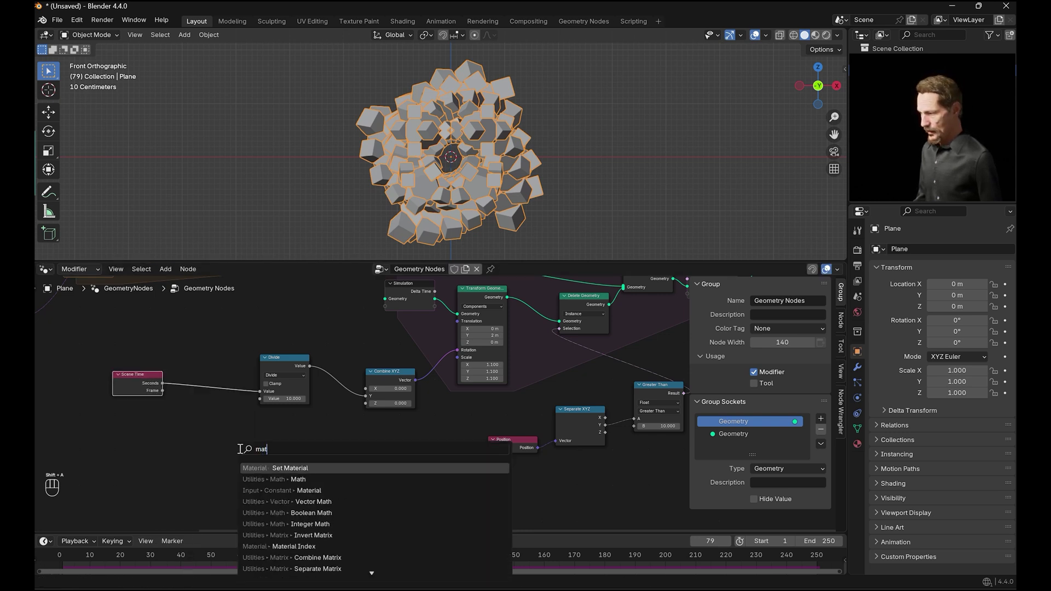
{"action": "left_click_drag", "start_coordinate": [200, 371], "coordinate": [375, 408]}
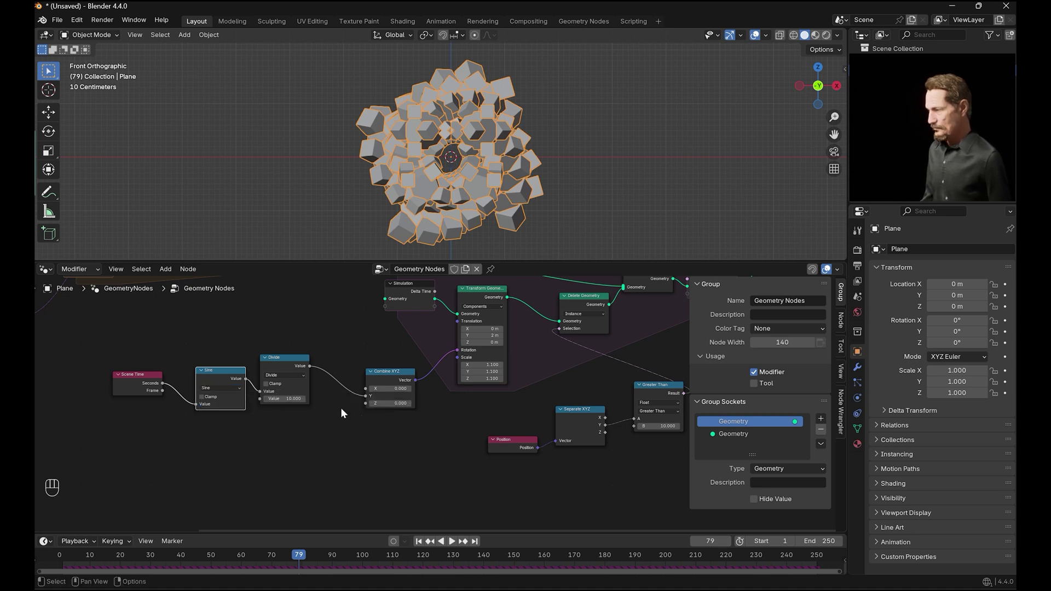
- Set the Greater Than threshold B to 50 and view the longer swirl from the front
{"action": "left_click", "coordinate": [422, 545]}
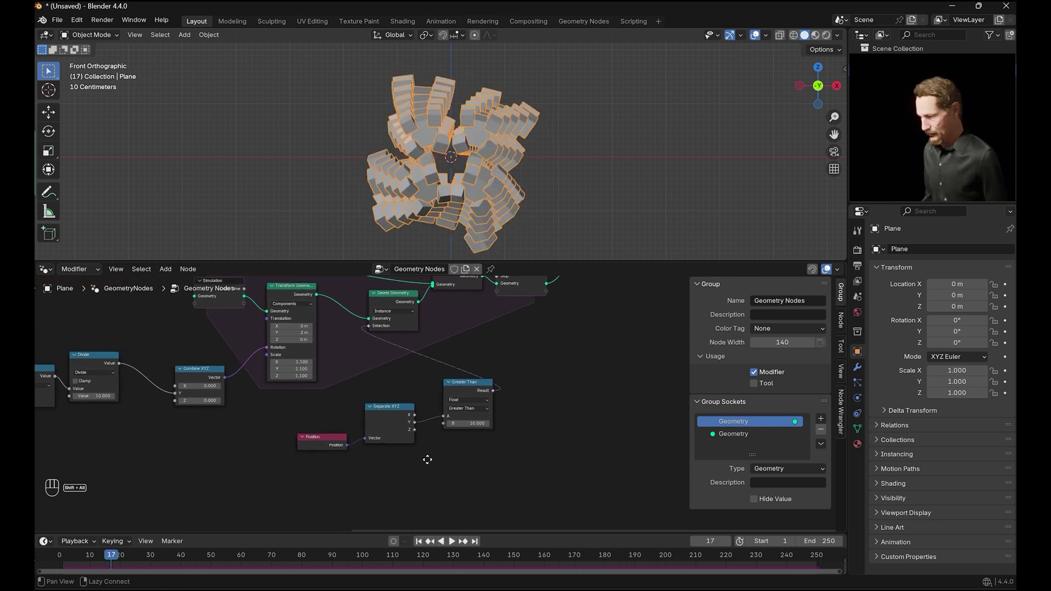
{"action": "left_click", "coordinate": [578, 179]}
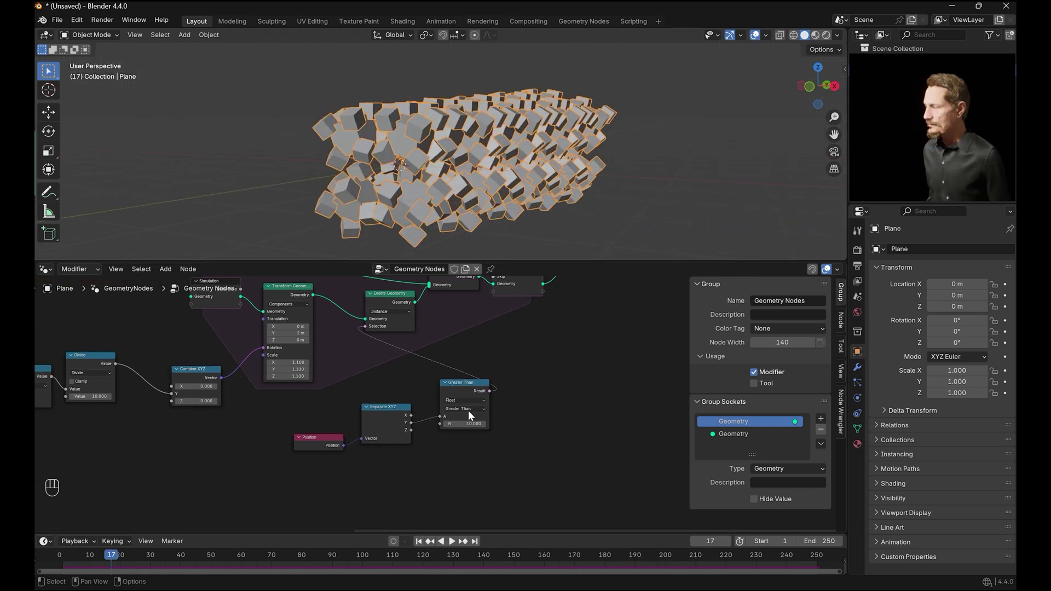
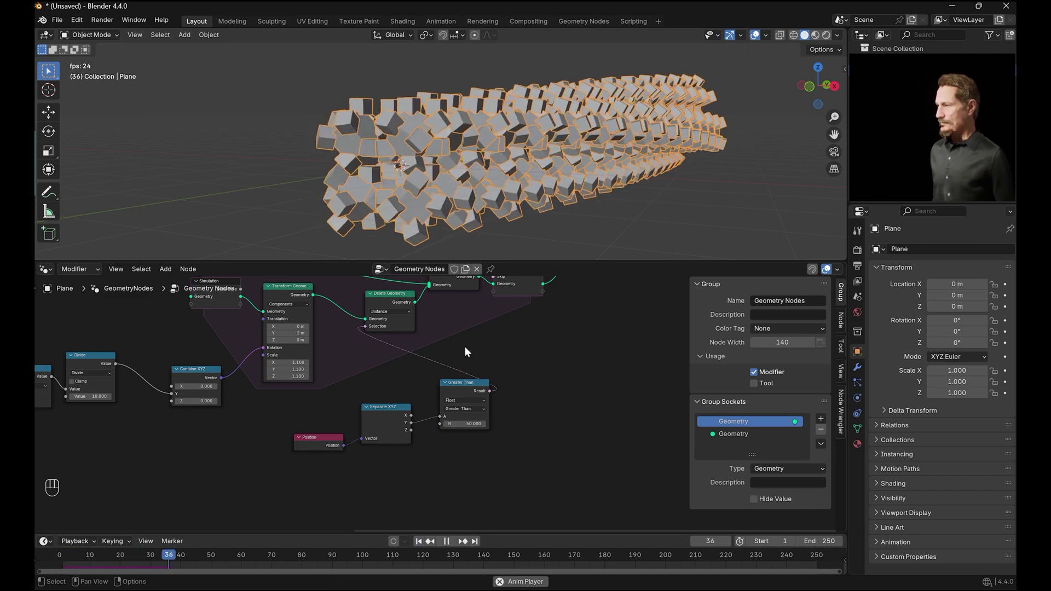
{"action": "key", "text": "KP_1"}
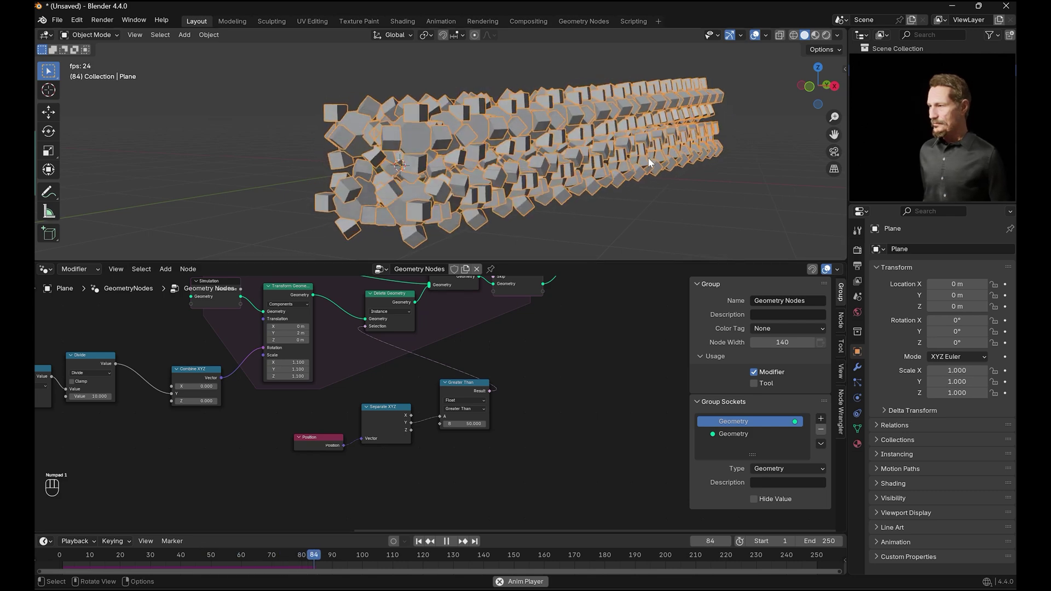
{"action": "key", "text": "KP_1"}
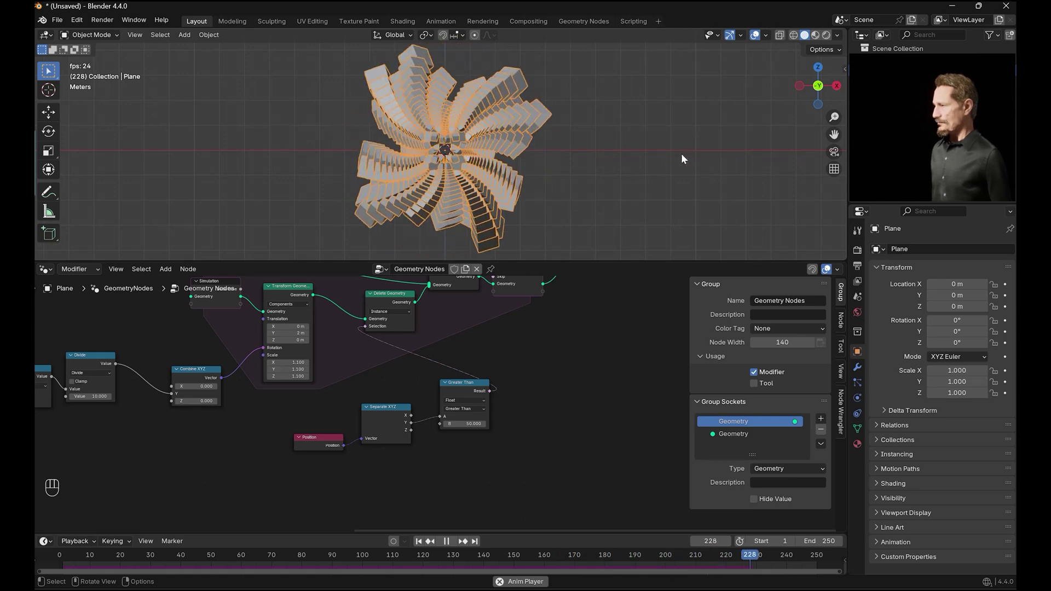
- Add a camera to the scene and look through it
{"action": "key", "text": "shift+a"}
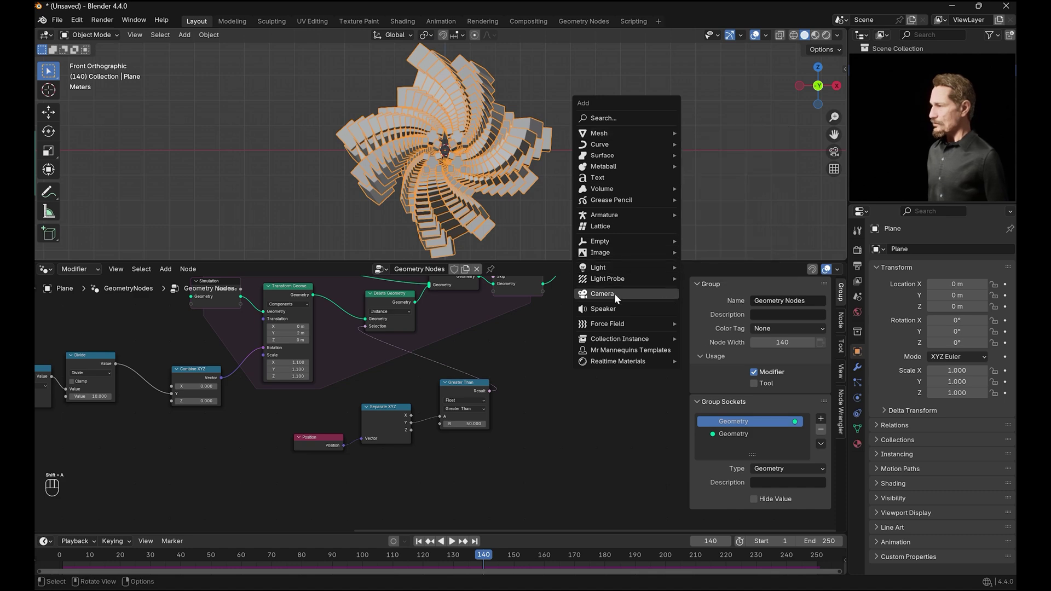
{"action": "key", "text": "ctrl+alt+KP_0"}
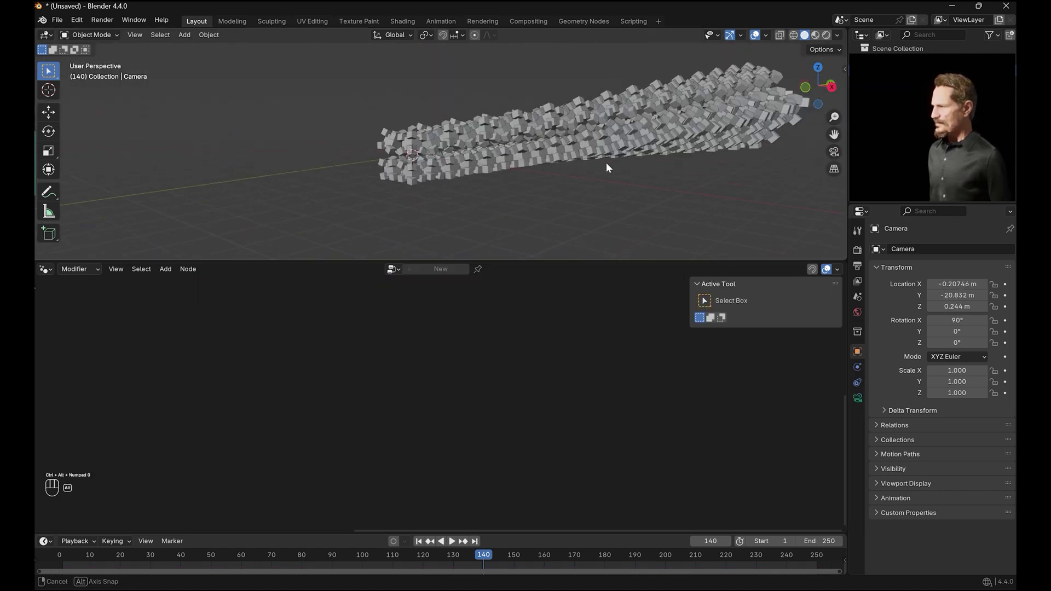
{"action": "key", "text": "KP_1"}
{"action": "key", "text": "KP_0"}
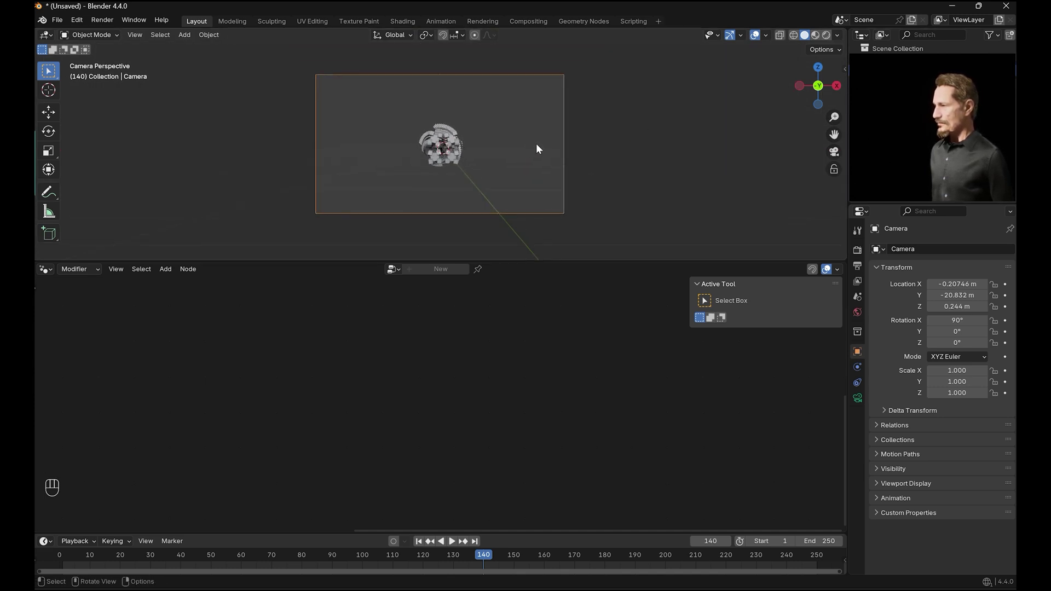
- Move the camera along Y closer to the swirl, about 9.7 m away
{"action": "key", "text": "g"}
{"action": "key", "text": "y"}
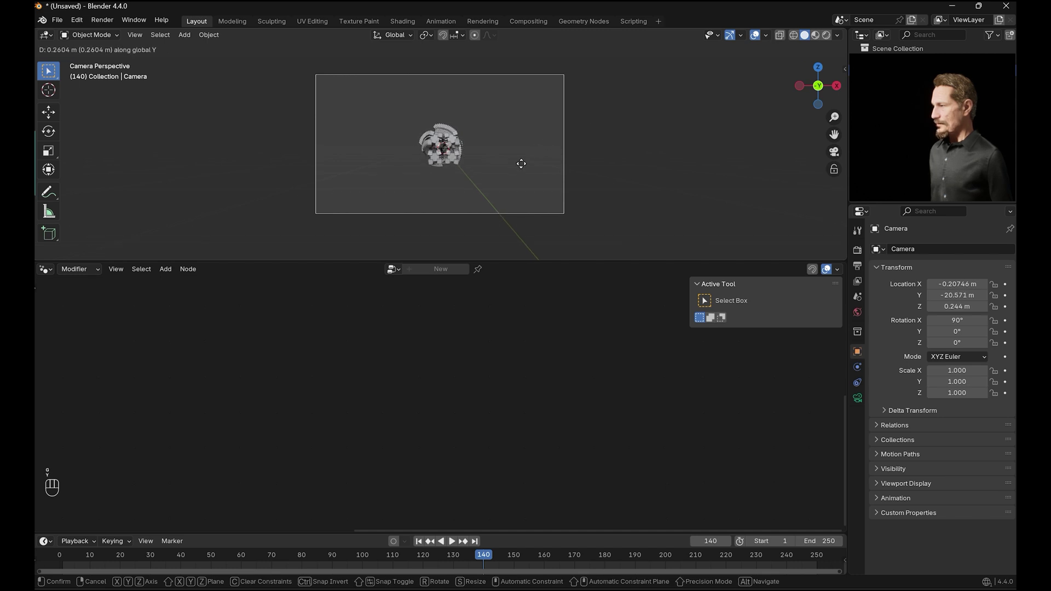
{"action": "key", "text": "KP_1"}
{"action": "key", "text": "KP_0"}
{"action": "left_click", "coordinate": [422, 545]}
- Make the camera Orthographic at scale 17.5 with Passepartout 1.0
{"action": "left_click", "coordinate": [456, 542]}
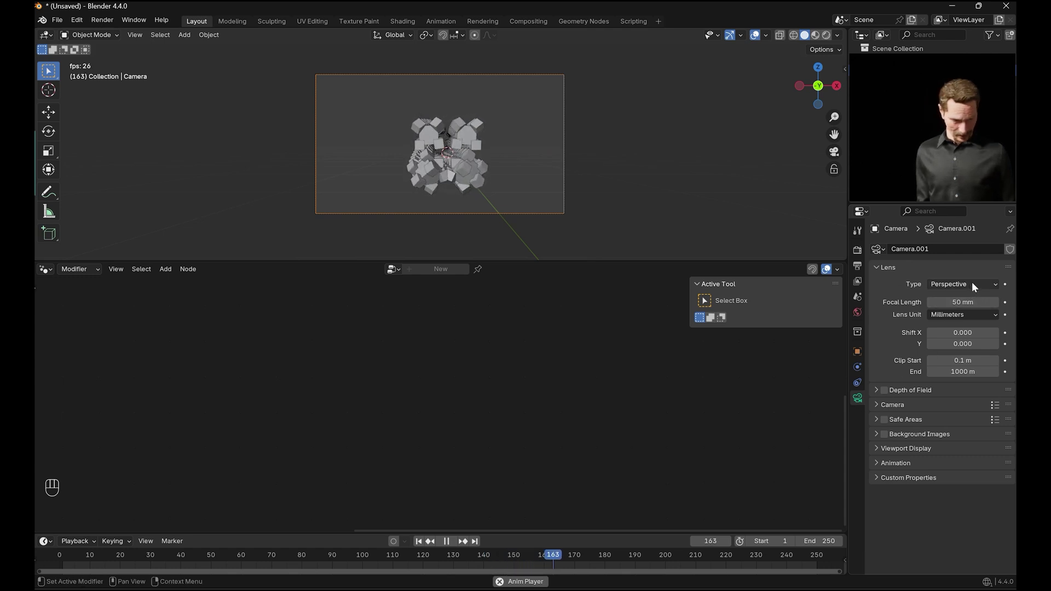
{"action": "left_click_drag", "start_coordinate": [977, 287], "coordinate": [950, 312]}
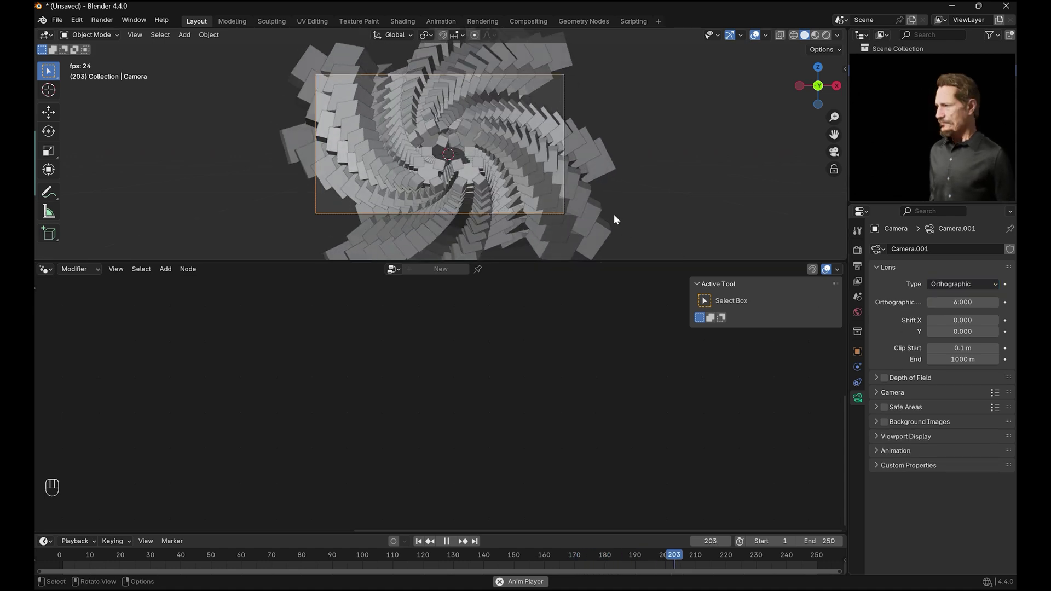
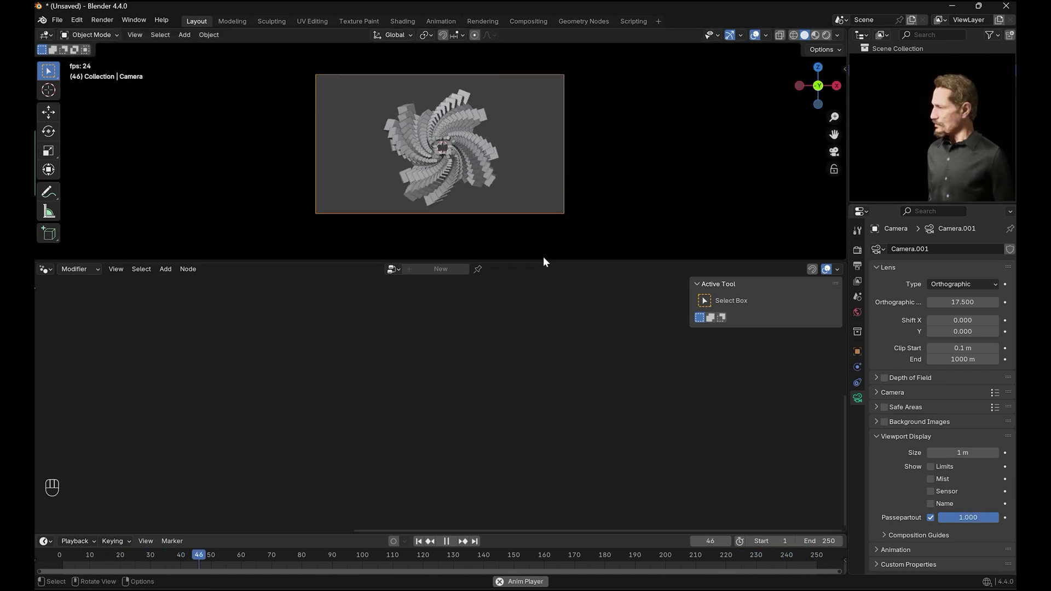
{"action": "key", "text": "space"}
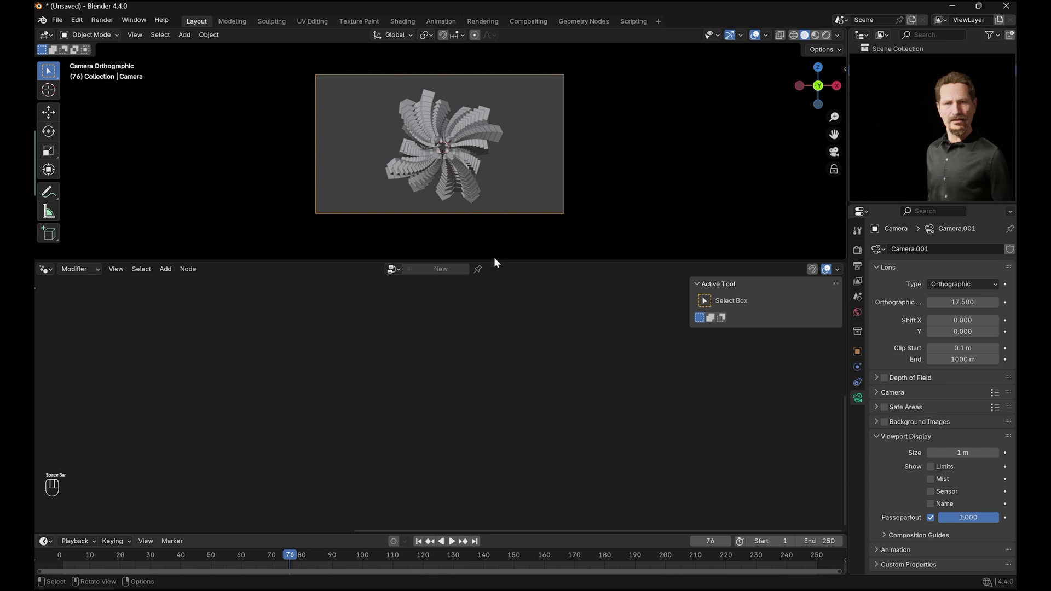
- Add Subdivision Surface and Set Shade Smooth nodes so the fractal becomes smooth spheres
{"action": "left_click", "coordinate": [472, 174]}
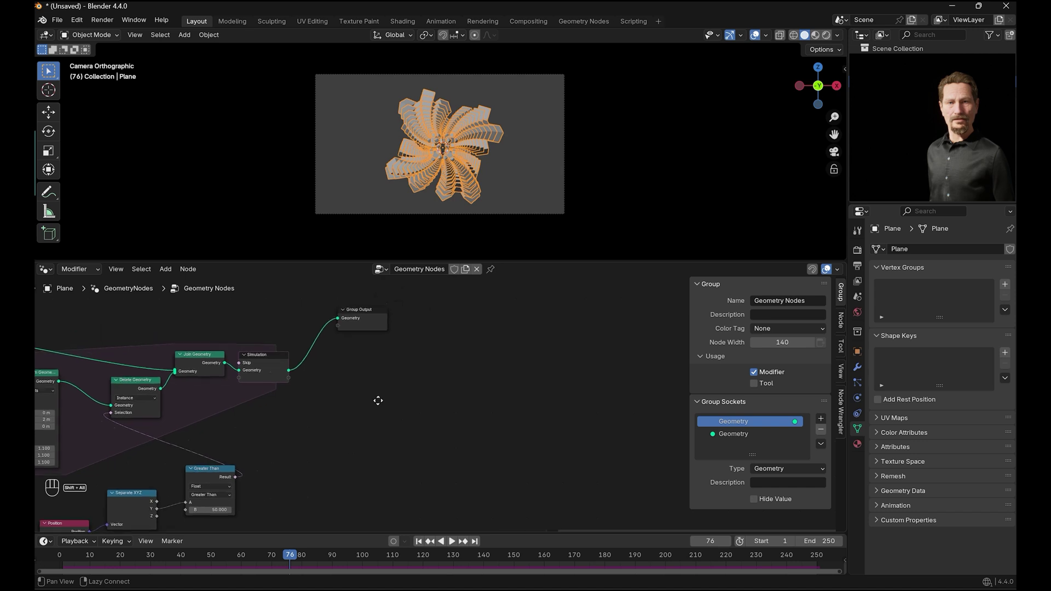
{"action": "left_click_drag", "start_coordinate": [362, 317], "coordinate": [505, 155]}
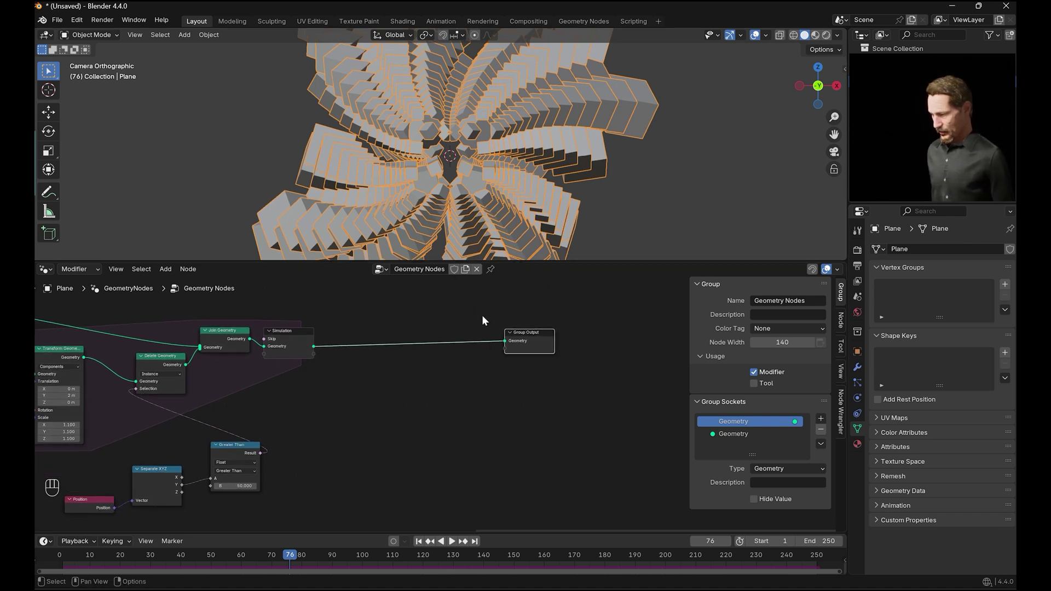
{"action": "key", "text": "shift+a"}
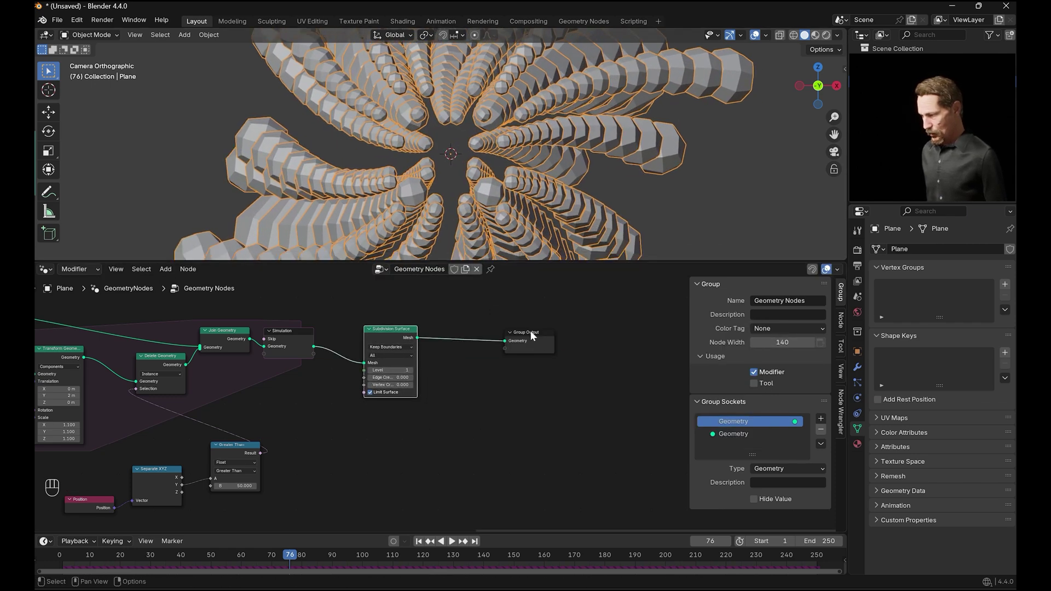
{"action": "left_click_drag", "start_coordinate": [413, 373], "coordinate": [480, 372]}
{"action": "key", "text": "shift+a"}
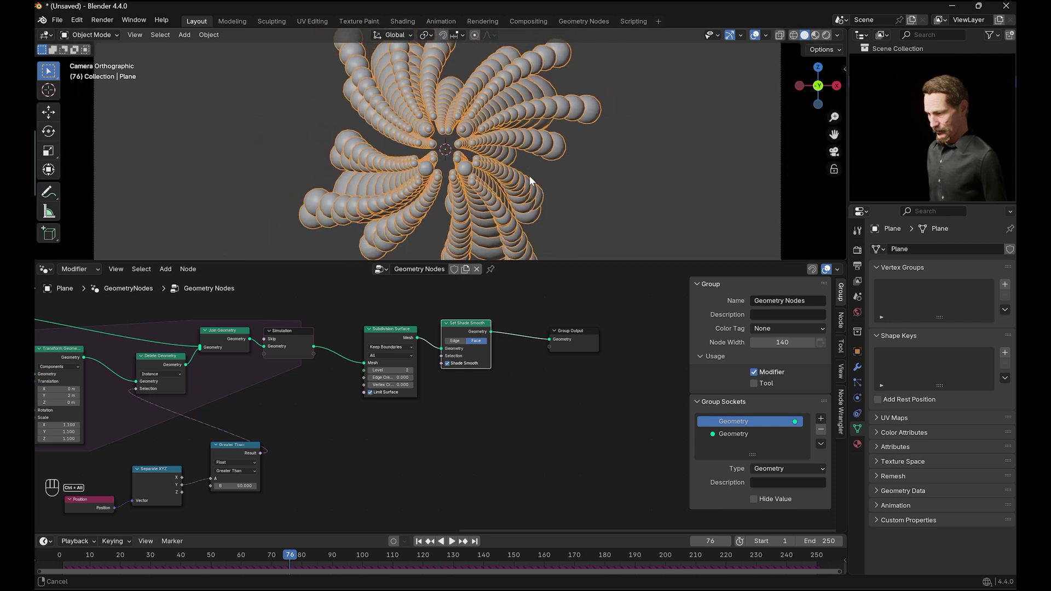
{"action": "left_click", "coordinate": [423, 540]}
- Play the simulation and pause at frame 204 with the spheres spread into a full swirl
{"action": "left_click", "coordinate": [458, 542]}
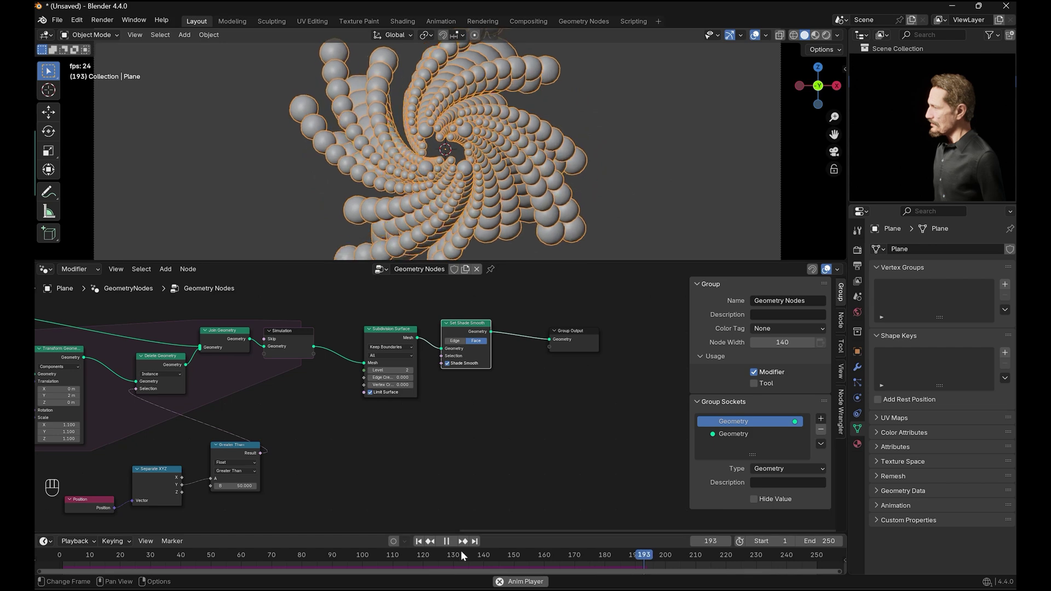
{"action": "left_click", "coordinate": [448, 543]}
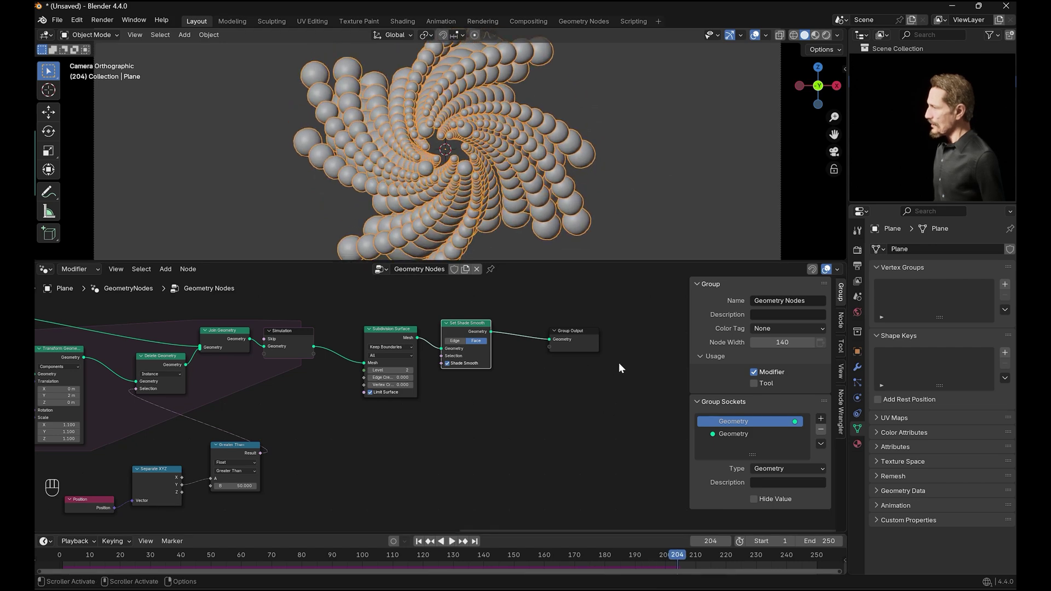
{"action": "left_click_drag", "start_coordinate": [505, 342], "coordinate": [504, 343]}
- Insert a Set Material node just before the geometry Group Output
{"action": "key", "text": "g"}
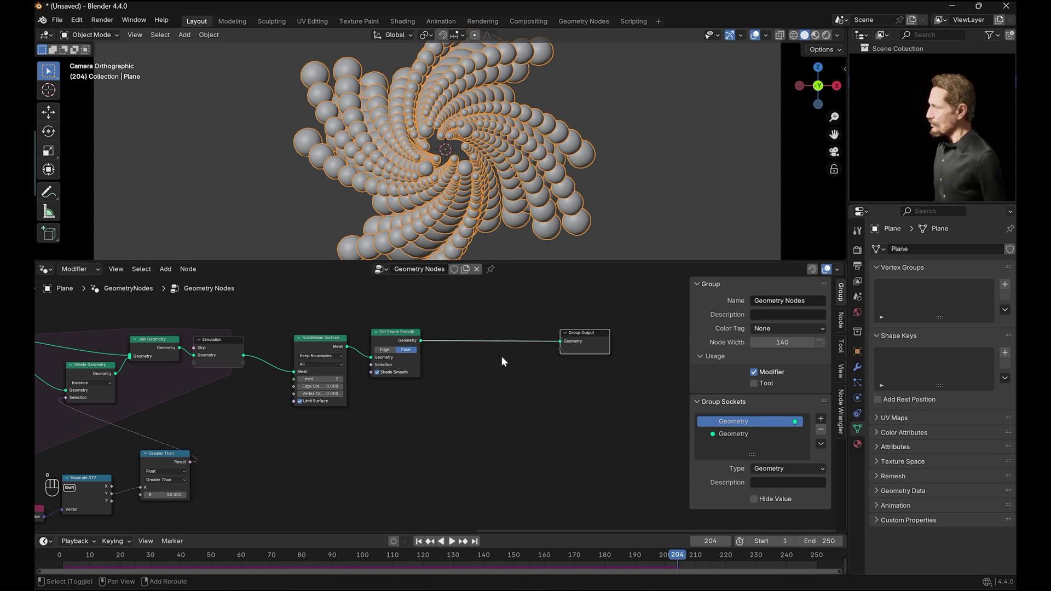
{"action": "key", "text": "shift+a"}
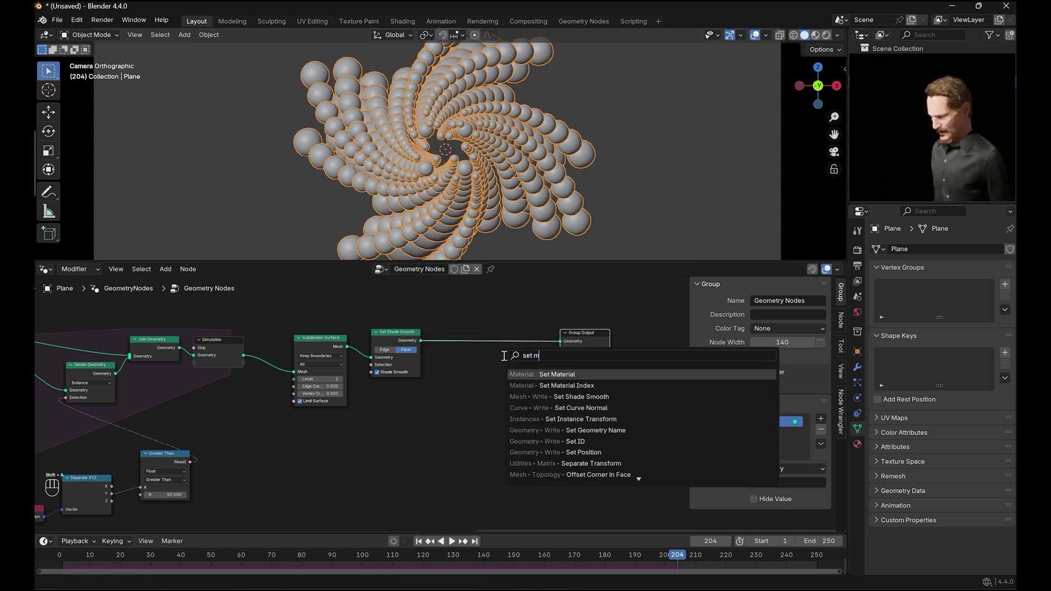
{"action": "left_click", "coordinate": [473, 333]}
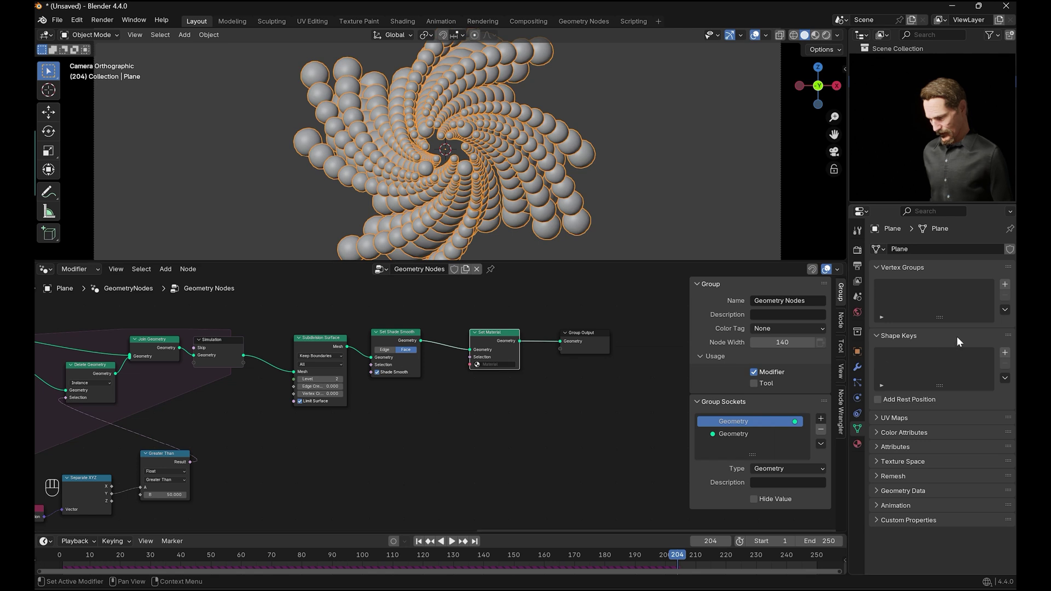
- Create a new material named 'Fractals' and assign it in the Set Material node
{"action": "left_click", "coordinate": [950, 298]}
{"action": "left_click_drag", "start_coordinate": [950, 292], "coordinate": [804, 301]}
{"action": "key", "text": "BackSpace"}
{"action": "key", "text": "shift+BackSpace"}
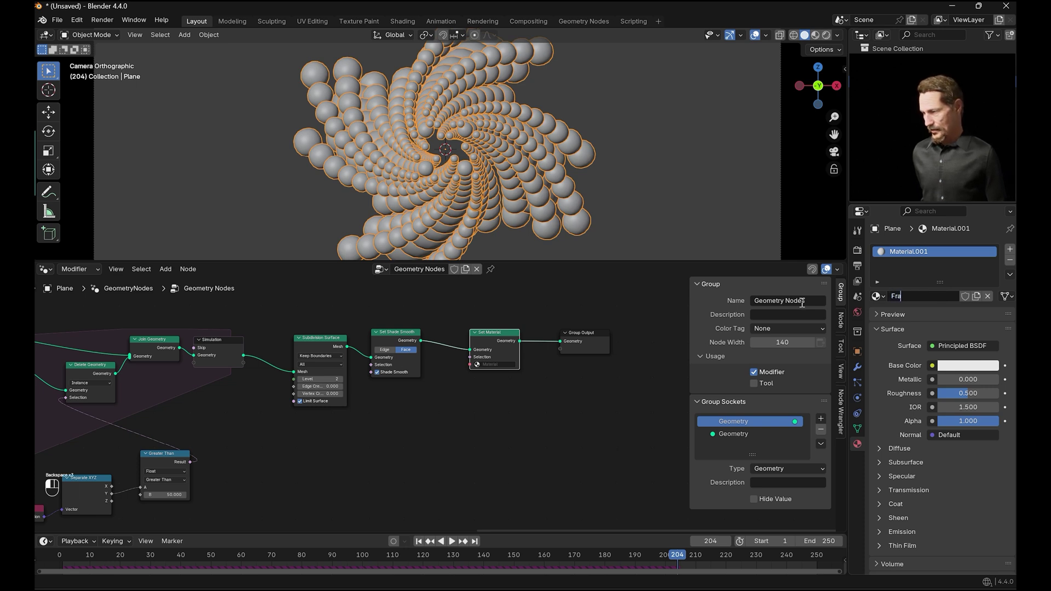
{"action": "middle_click", "coordinate": [804, 301]}
{"action": "left_click", "coordinate": [520, 410]}
{"action": "left_click", "coordinate": [493, 369]}
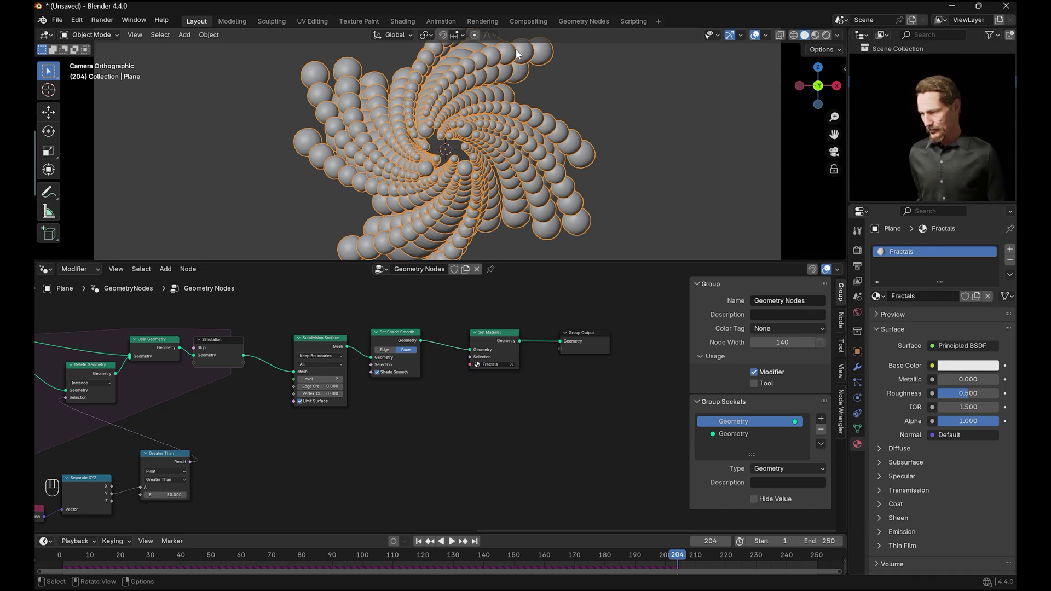
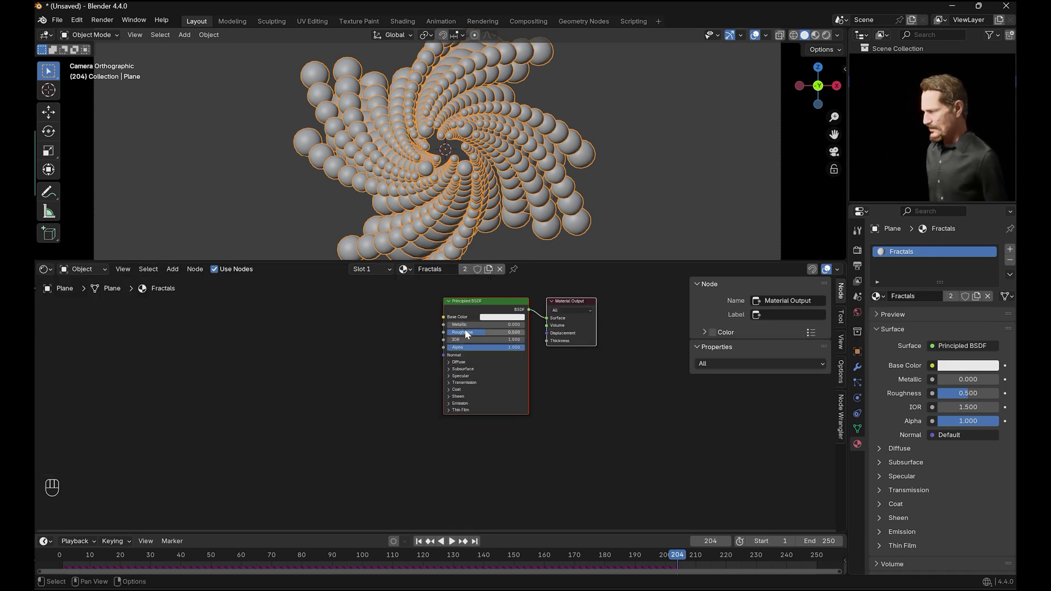
- Switch to rendered shading and set the Principled BSDF emission strength to 0.1
{"action": "left_click", "coordinate": [567, 412]}
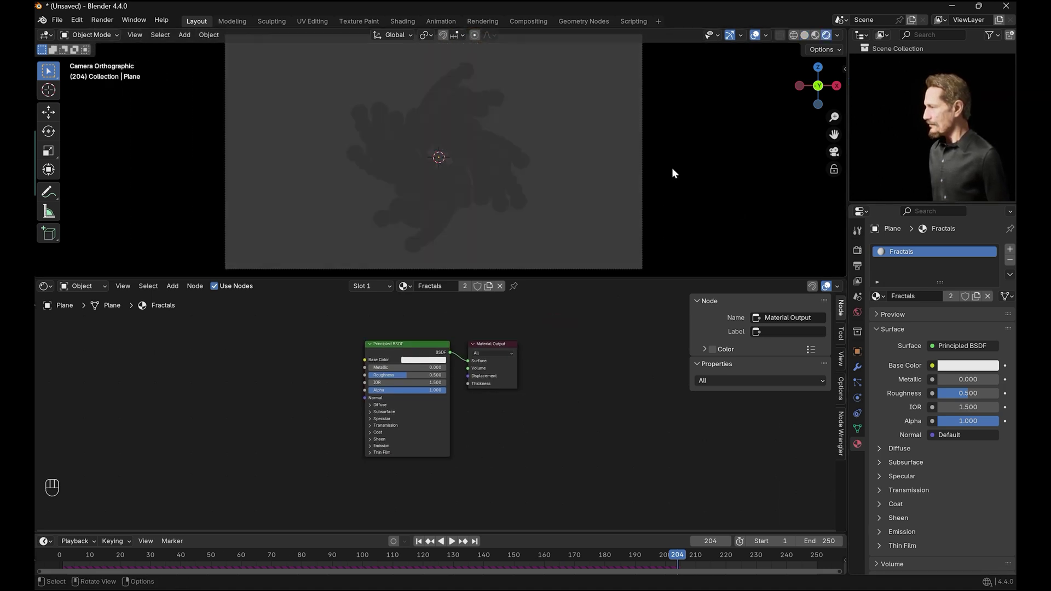
{"action": "left_click", "coordinate": [543, 430]}
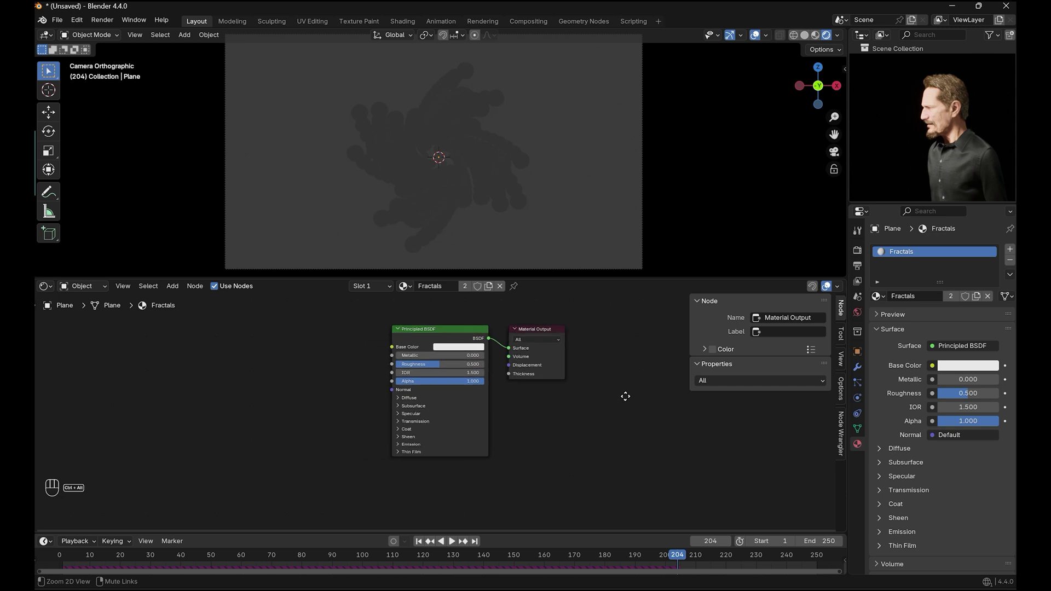
{"action": "left_click", "coordinate": [638, 375]}
{"action": "left_click", "coordinate": [391, 473]}
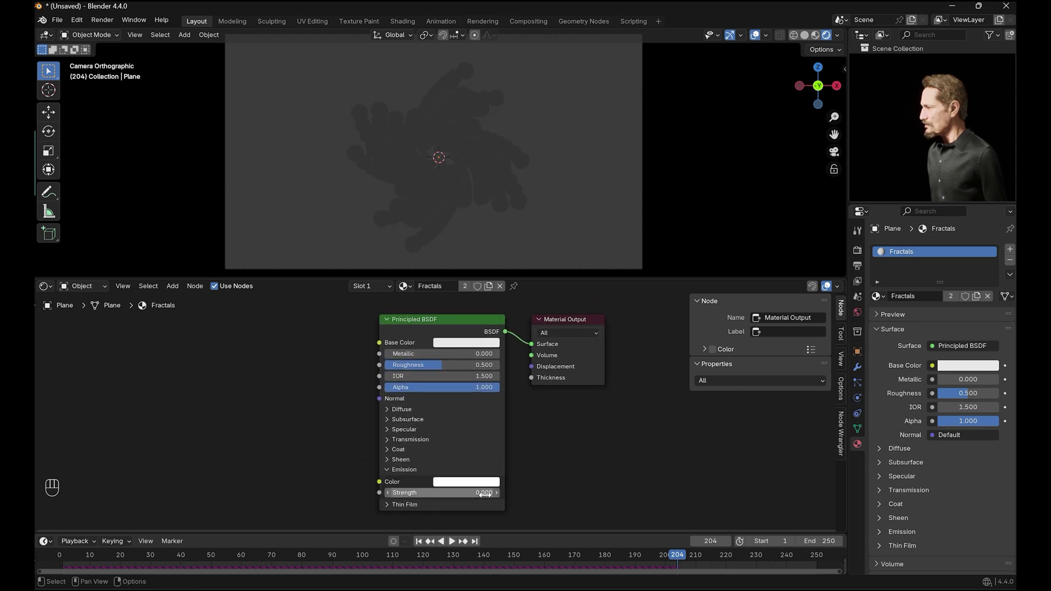
{"action": "left_click", "coordinate": [500, 494]}
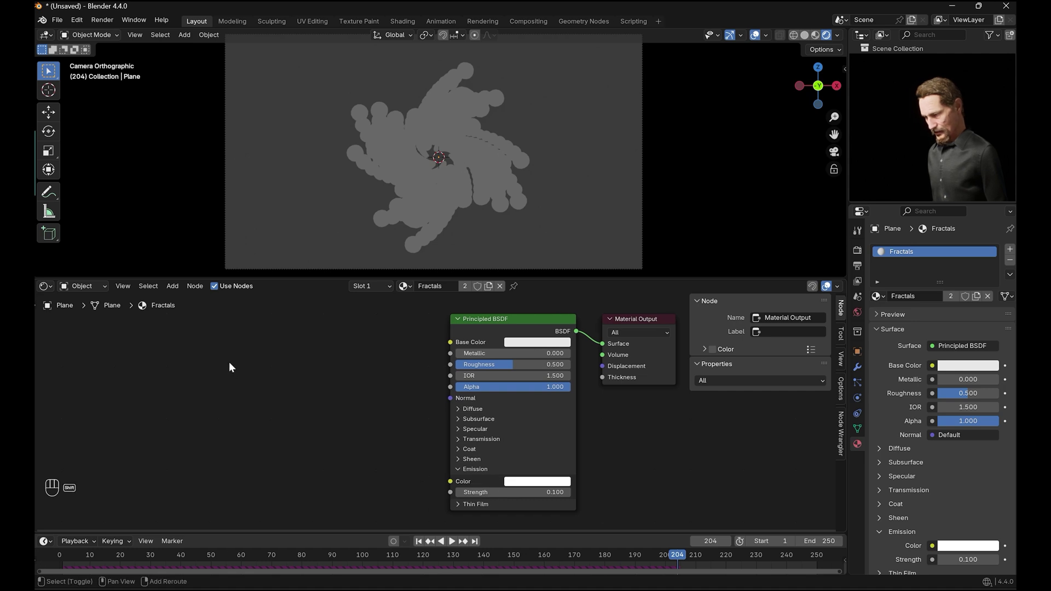
- Add a Noise Texture feeding its Fac into a Color Ramp node
{"action": "key", "text": "shift+a"}
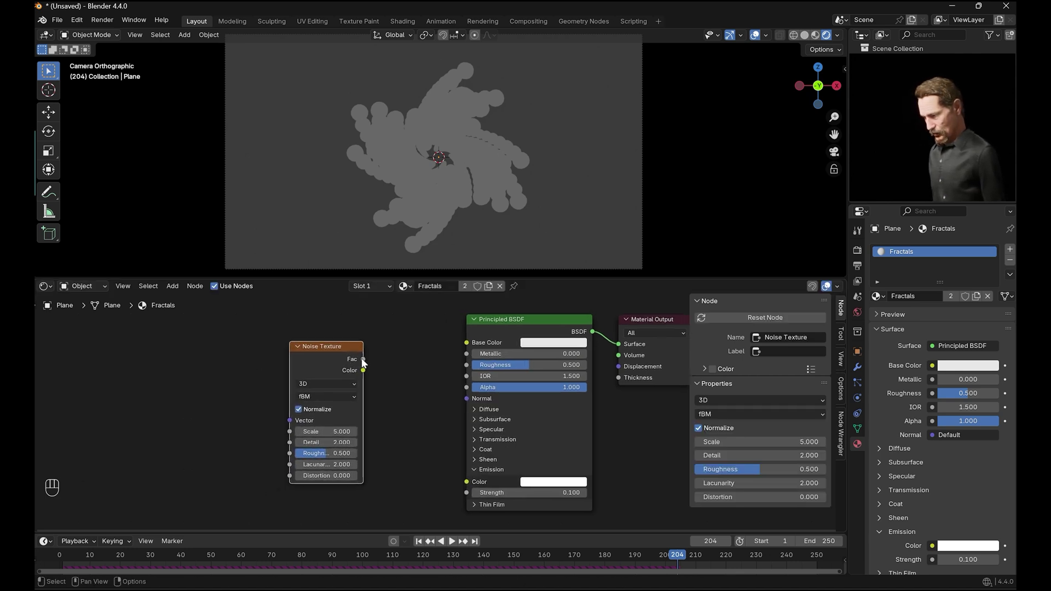
{"action": "left_click", "coordinate": [341, 347]}
{"action": "key", "text": "shift+a"}
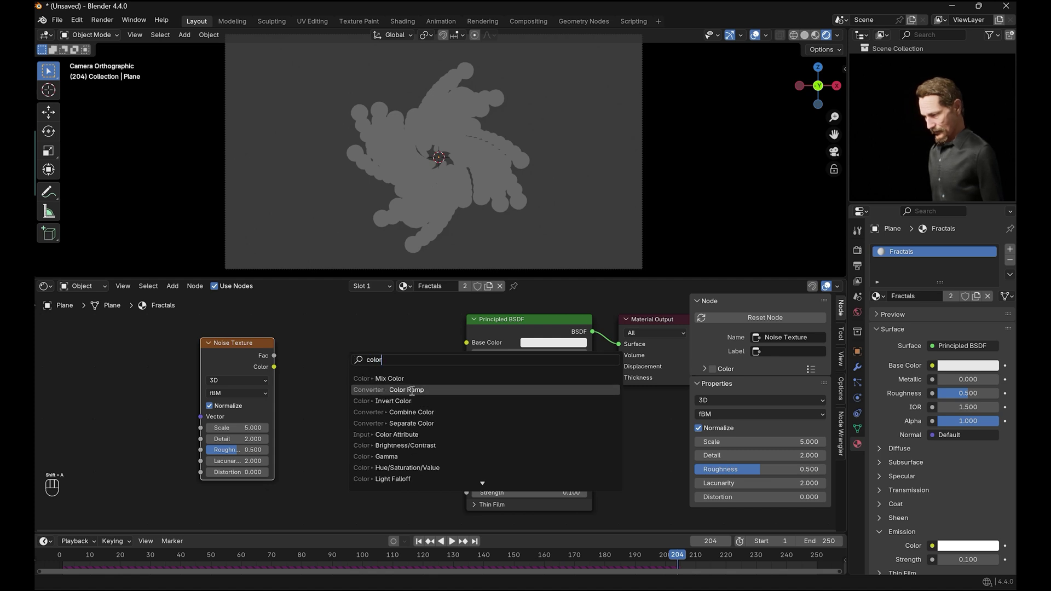
{"action": "left_click", "coordinate": [302, 351]}
{"action": "left_click_drag", "start_coordinate": [274, 354], "coordinate": [360, 435]}
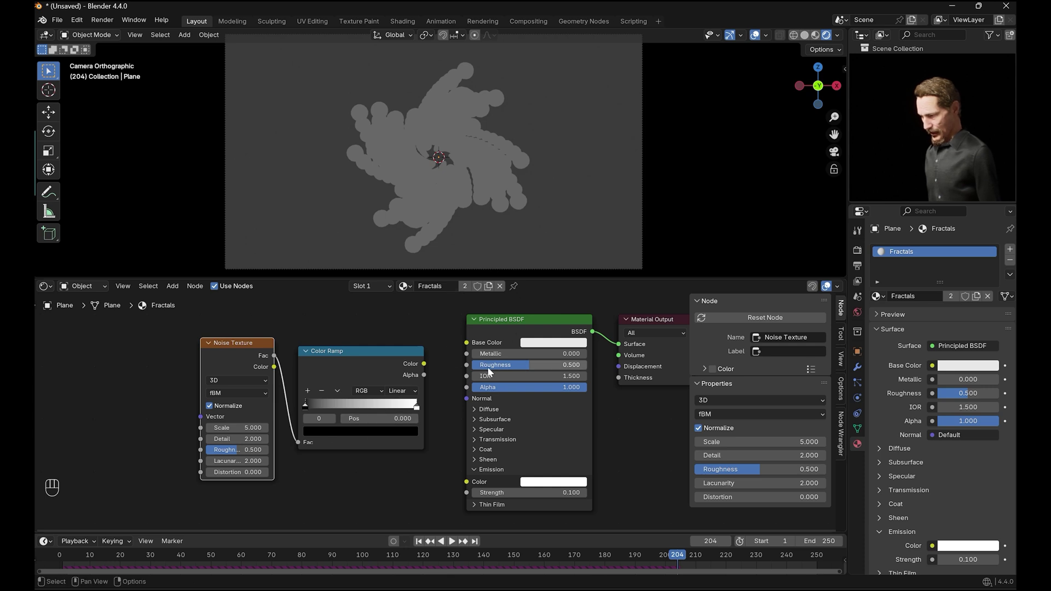
- Wire the ramp colour to Base and Emission Color and set purple-to-red stop colours
{"action": "left_click", "coordinate": [428, 365]}
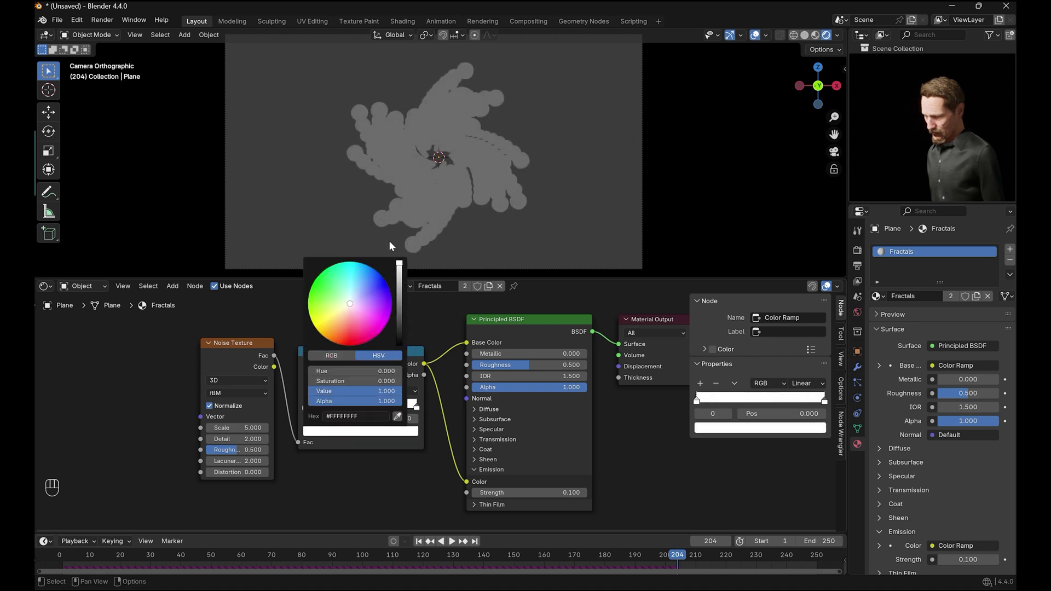
{"action": "left_click", "coordinate": [332, 421]}
{"action": "left_click", "coordinate": [391, 432]}
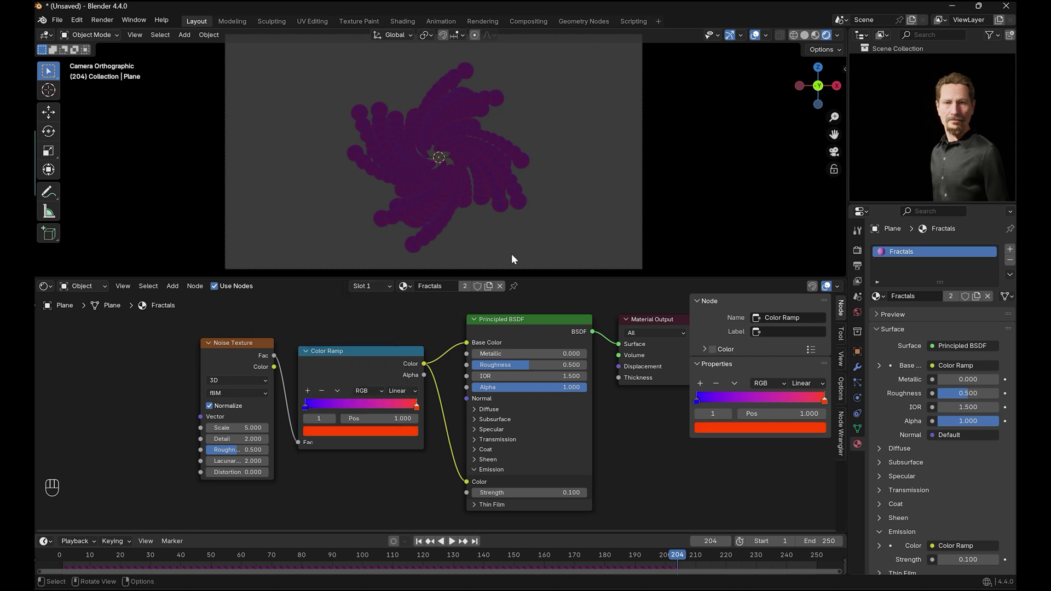
- Add Texture Coordinate and Mapping to the noise vector and lower noise scale to 0.75
{"action": "left_click", "coordinate": [522, 170]}
{"action": "left_click_drag", "start_coordinate": [574, 143], "coordinate": [595, 115]}
{"action": "key", "text": "shift+a"}
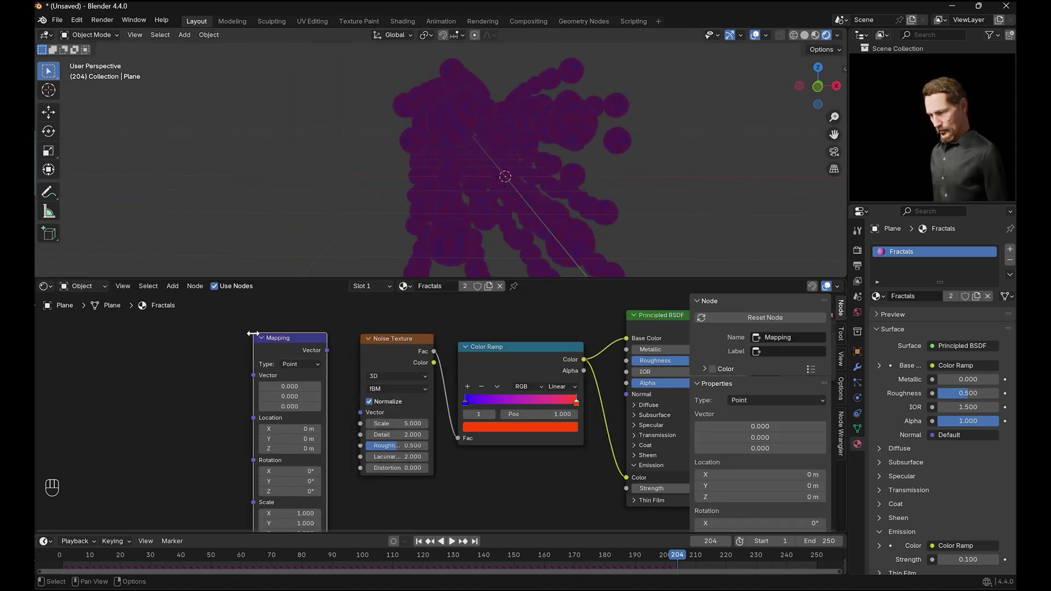
{"action": "key", "text": "shift+a"}
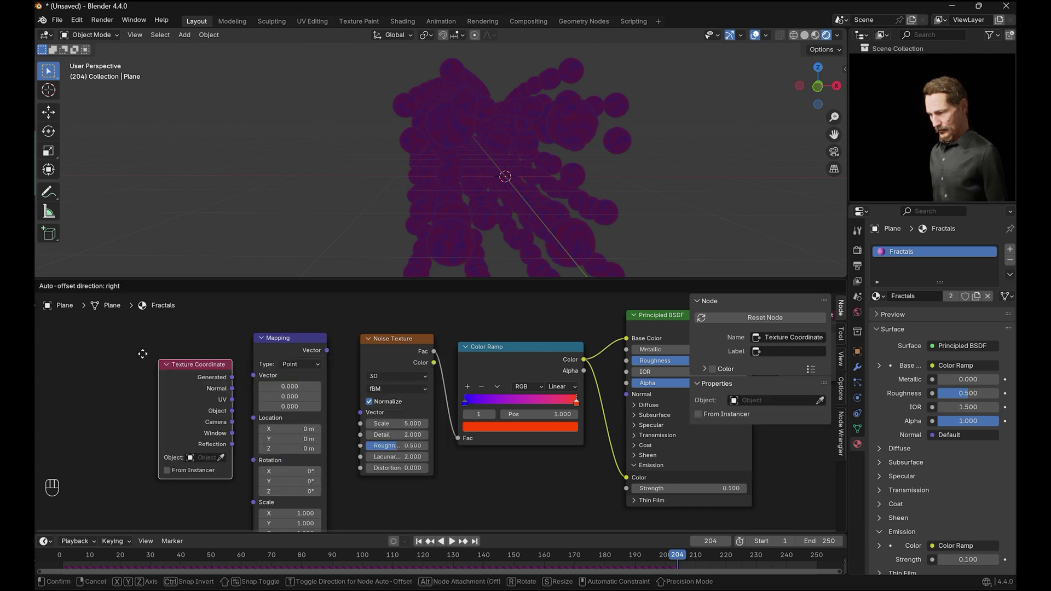
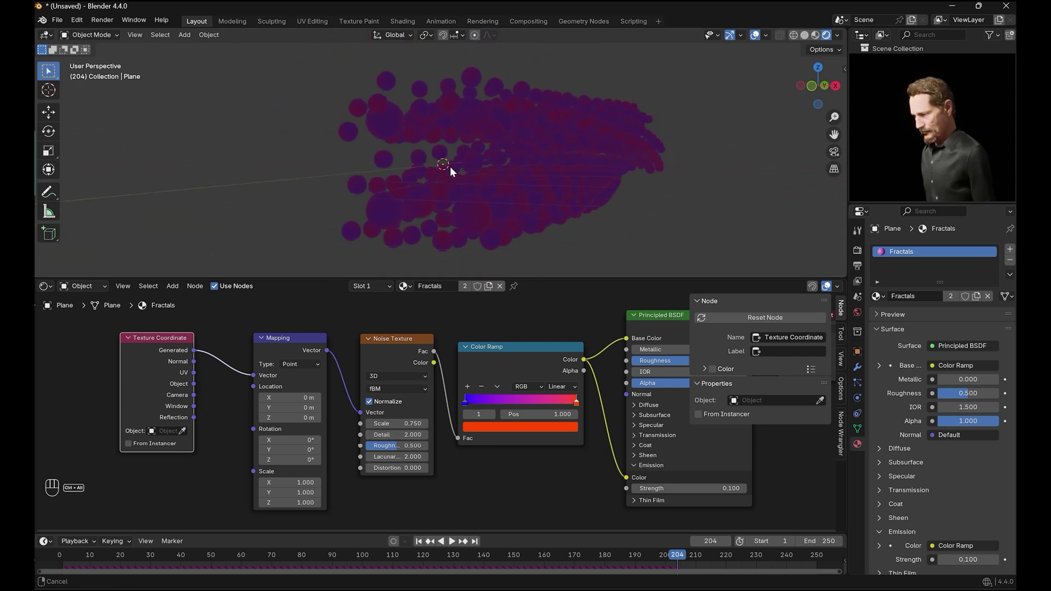
{"action": "left_click", "coordinate": [552, 190]}
- Add an area light and move it up the Z axis high above the swirl
{"action": "key", "text": "KP_1"}
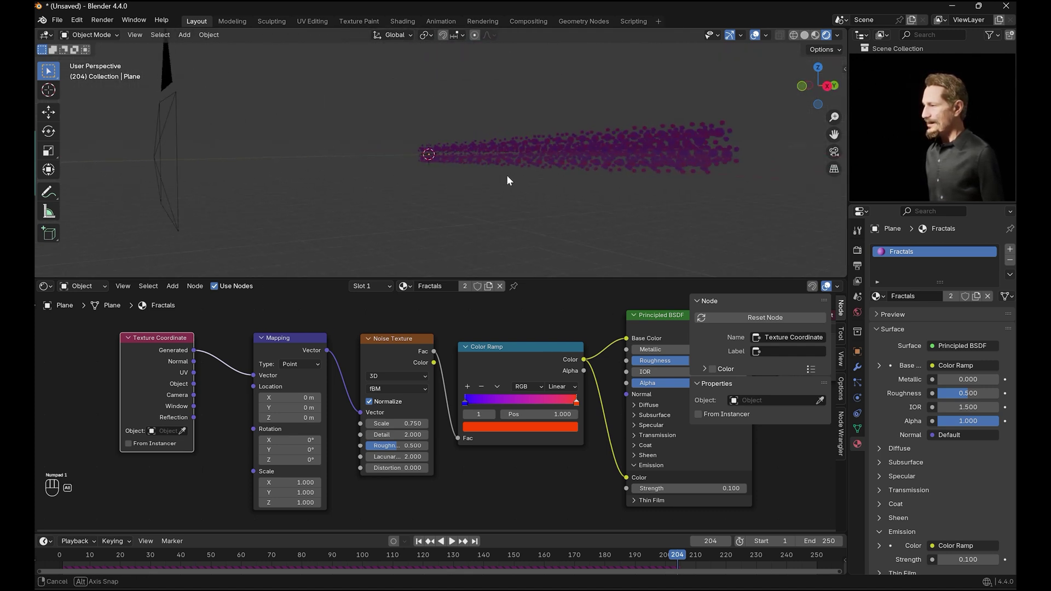
{"action": "key", "text": "shift+a"}
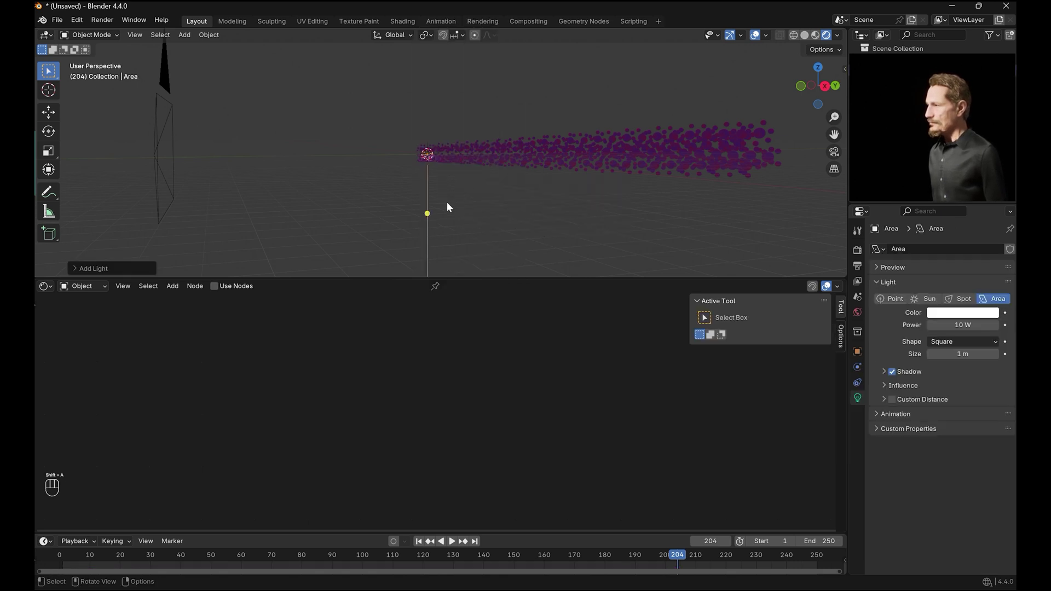
{"action": "key", "text": "g"}
{"action": "key", "text": "z"}
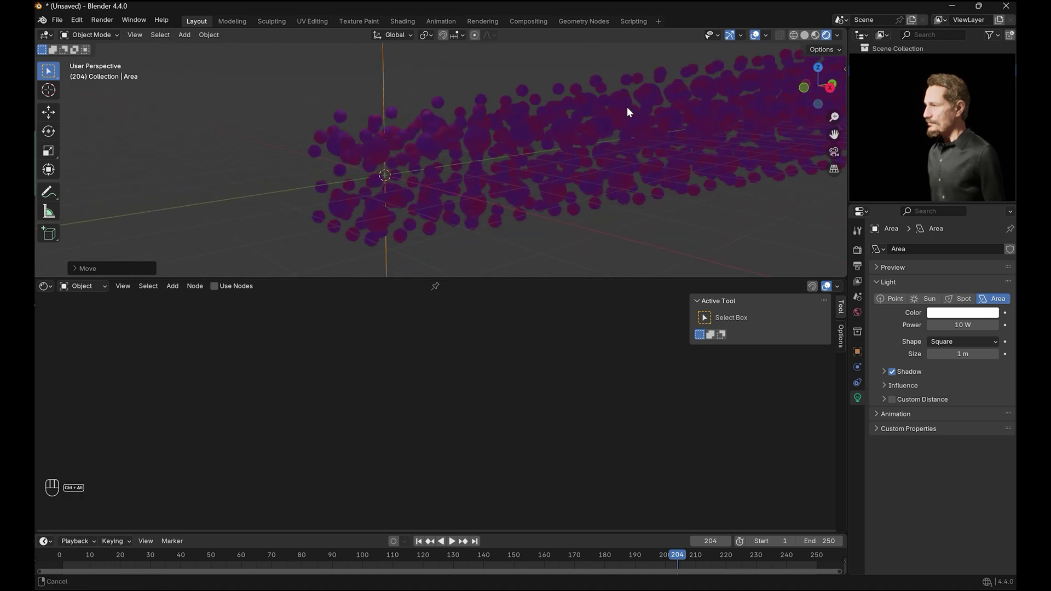
{"action": "left_click_drag", "start_coordinate": [538, 143], "coordinate": [563, 156]}
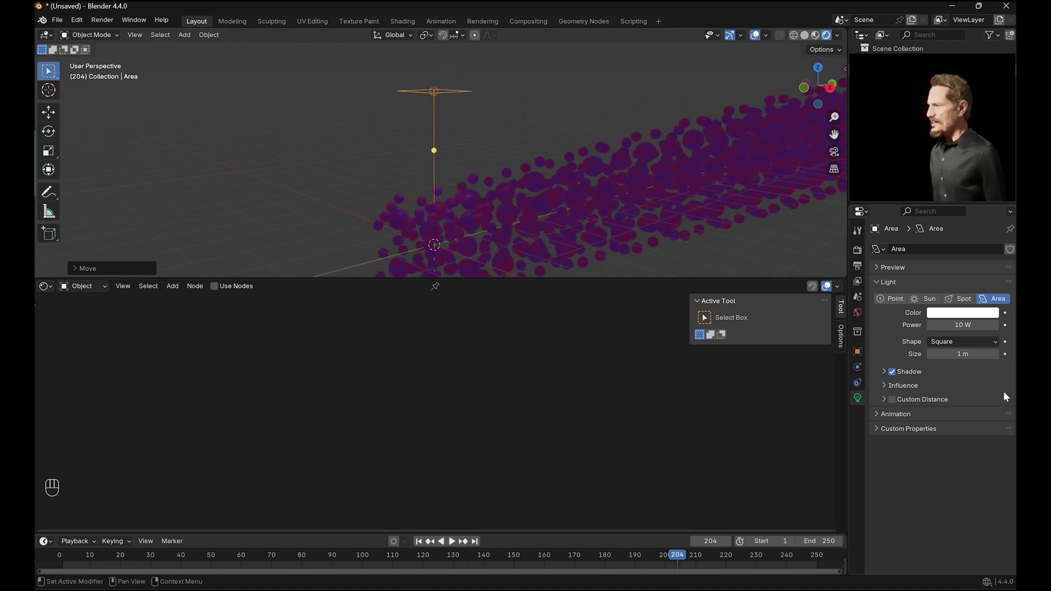
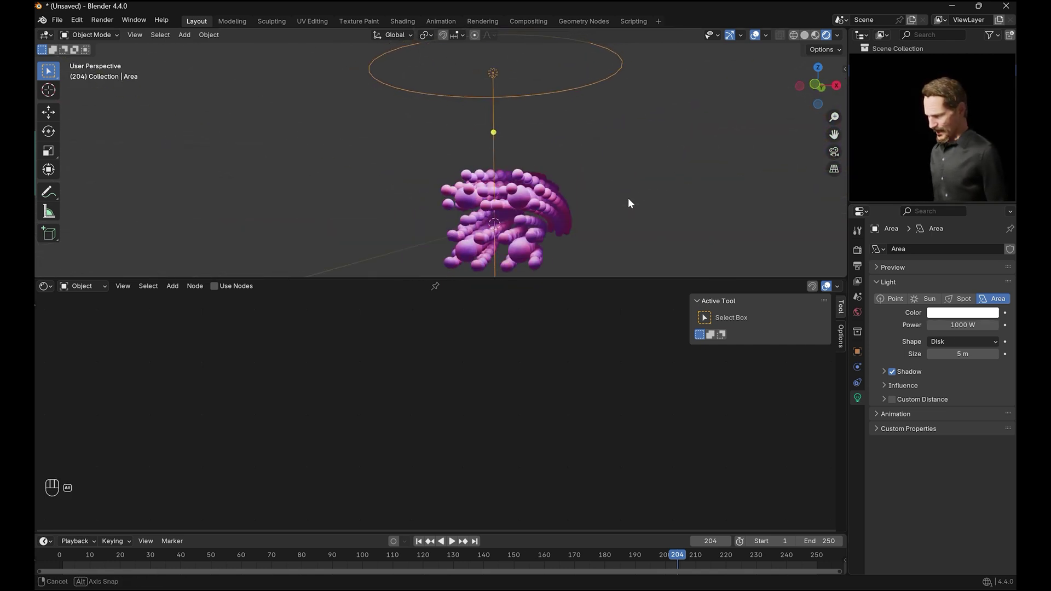
- Set the Fractals material Metallic to 1.0 and Roughness to about 0.267
{"action": "left_click", "coordinate": [586, 328]}
{"action": "left_click_drag", "start_coordinate": [437, 349], "coordinate": [575, 345]}
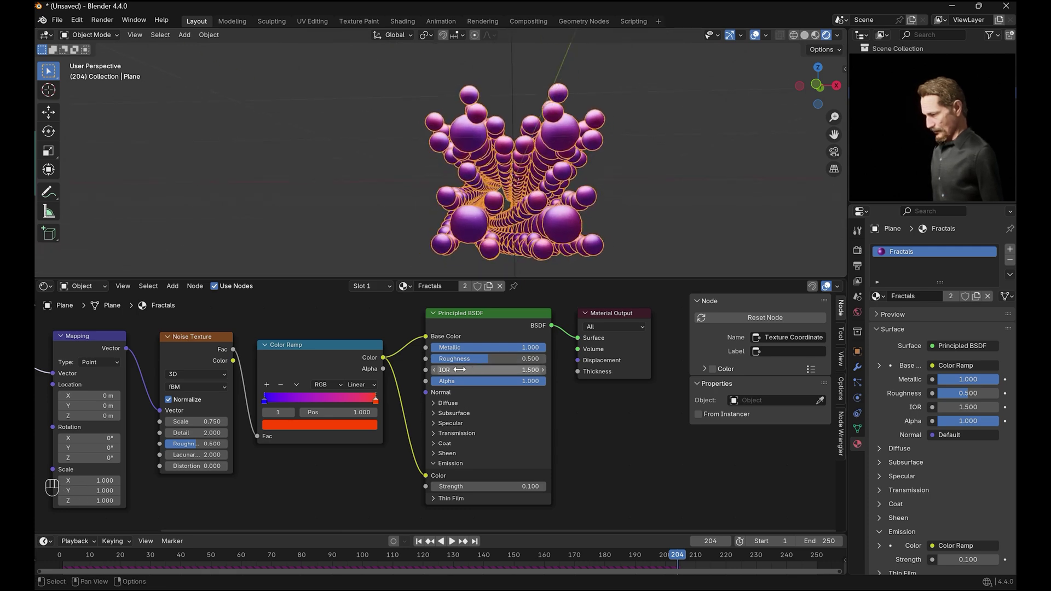
{"action": "left_click_drag", "start_coordinate": [489, 363], "coordinate": [455, 365]}
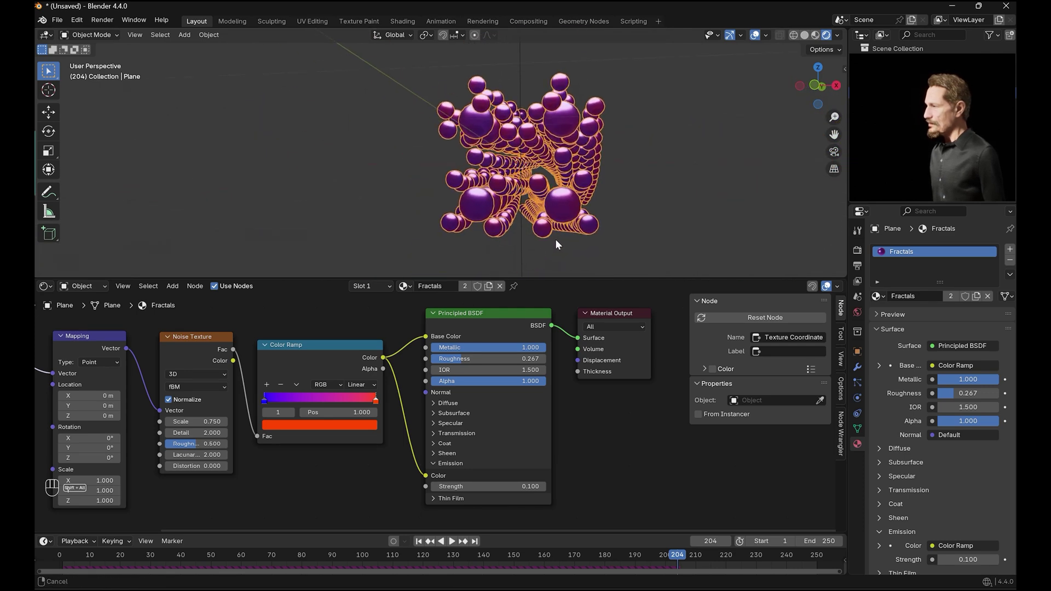
- Add a blue 500 W, 5 m disk area light below the swirl and switch the editor to Compositor
{"action": "left_click", "coordinate": [674, 214]}
{"action": "key", "text": "shift+a"}
{"action": "key", "text": "KP_3"}
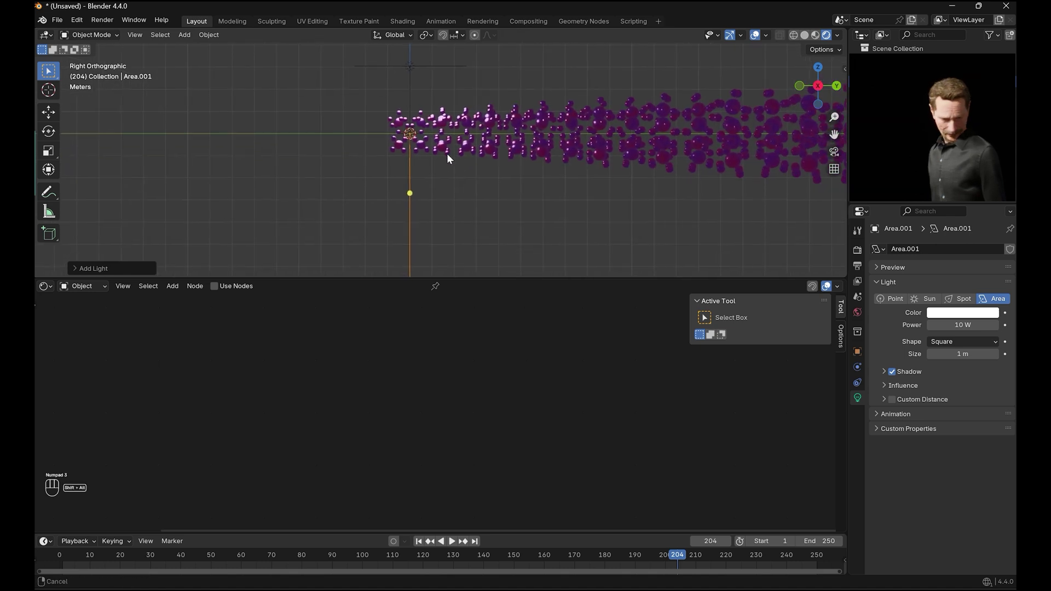
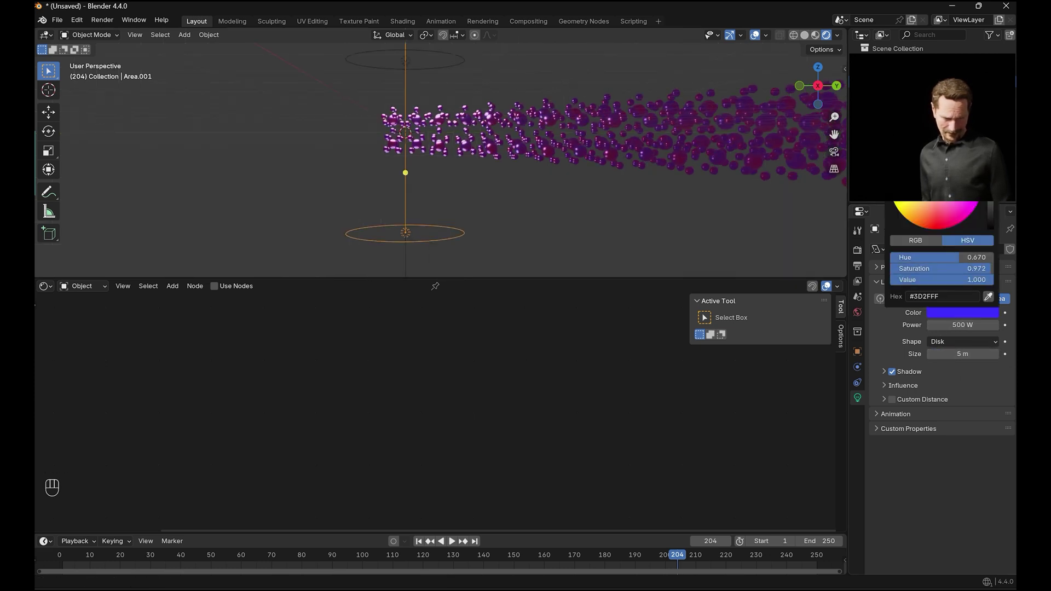
{"action": "key", "text": "KP_1"}
{"action": "left_click_drag", "start_coordinate": [46, 288], "coordinate": [61, 369]}
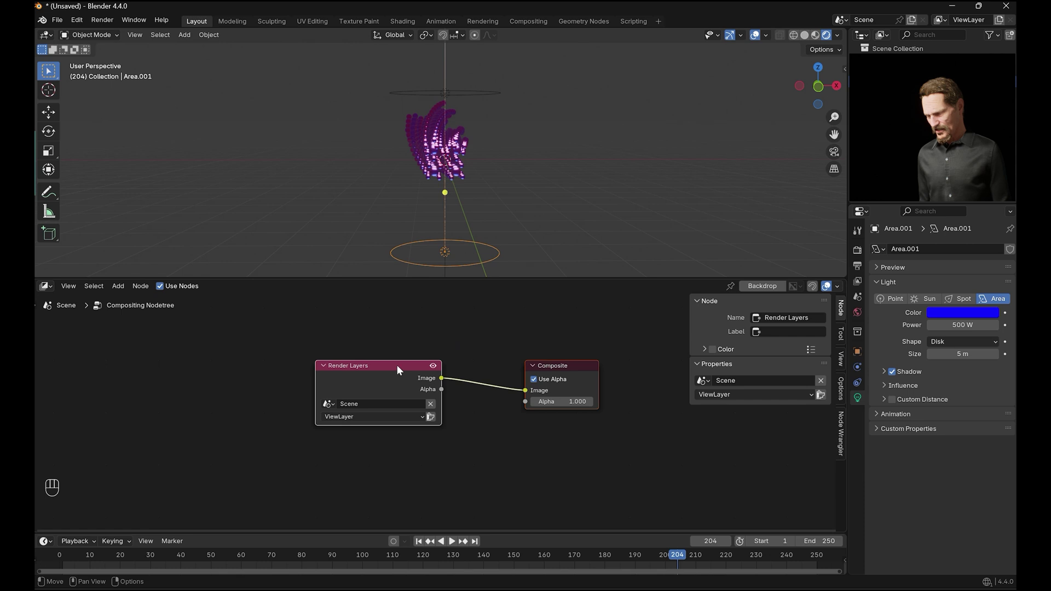
- Insert a Bloom Glare node between Render Layers and Composite with quality High
{"action": "left_click", "coordinate": [353, 395]}
{"action": "left_click", "coordinate": [474, 349]}
{"action": "key", "text": "shift+a"}
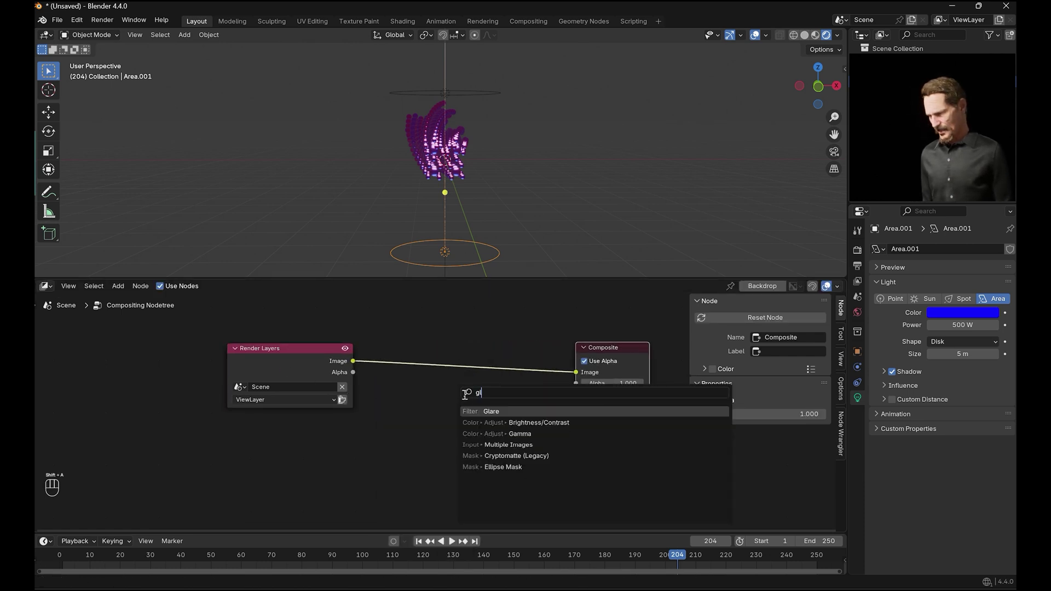
{"action": "left_click_drag", "start_coordinate": [423, 335], "coordinate": [457, 414]}
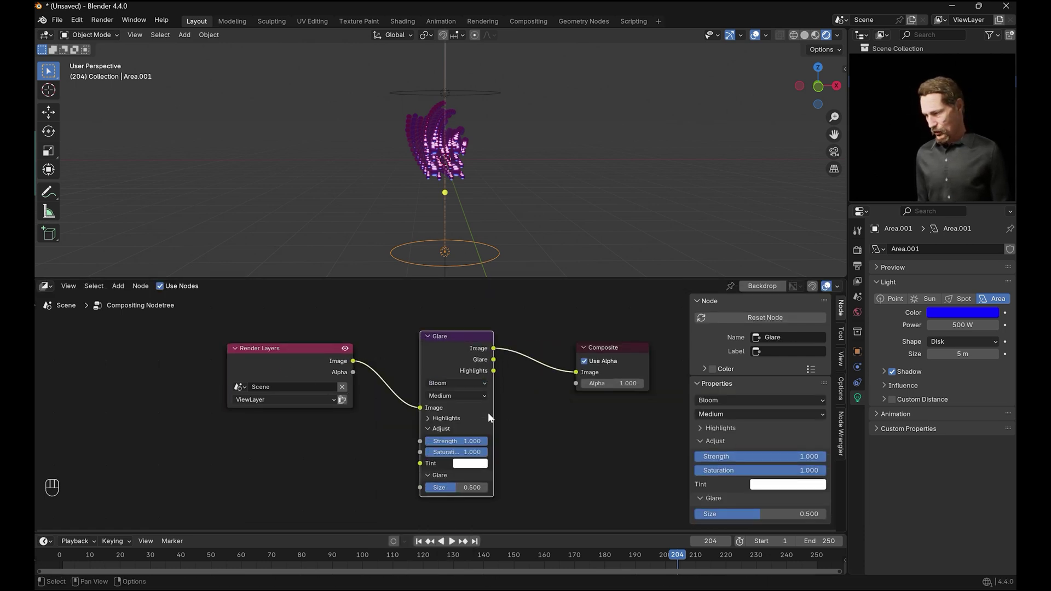
{"action": "left_click_drag", "start_coordinate": [470, 398], "coordinate": [469, 425]}
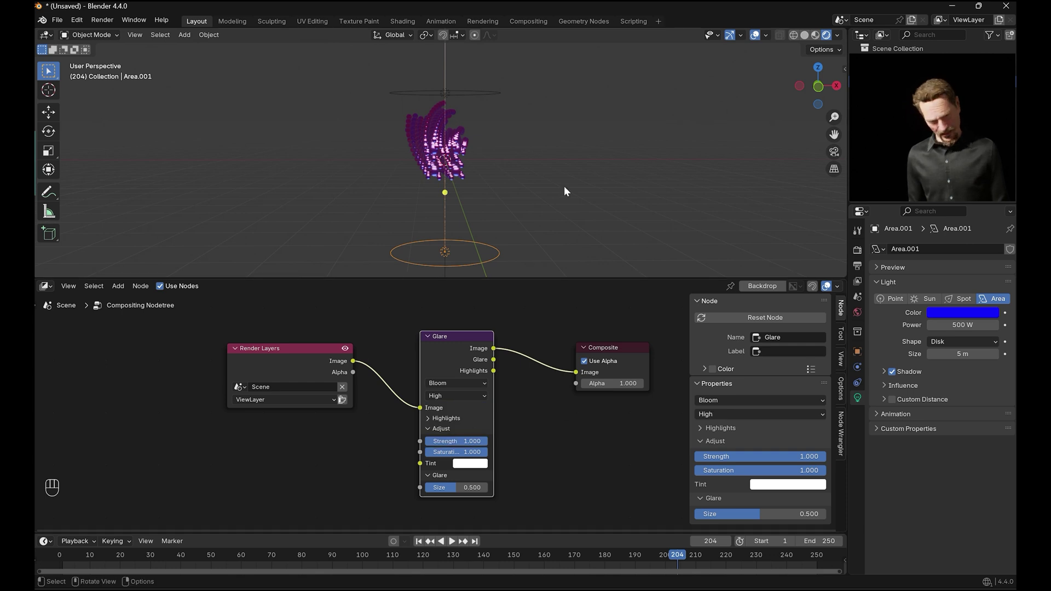
- View the swirl through the camera in rendered shading and play the animation
{"action": "key", "text": "KP_1"}
{"action": "key", "text": "KP_0"}
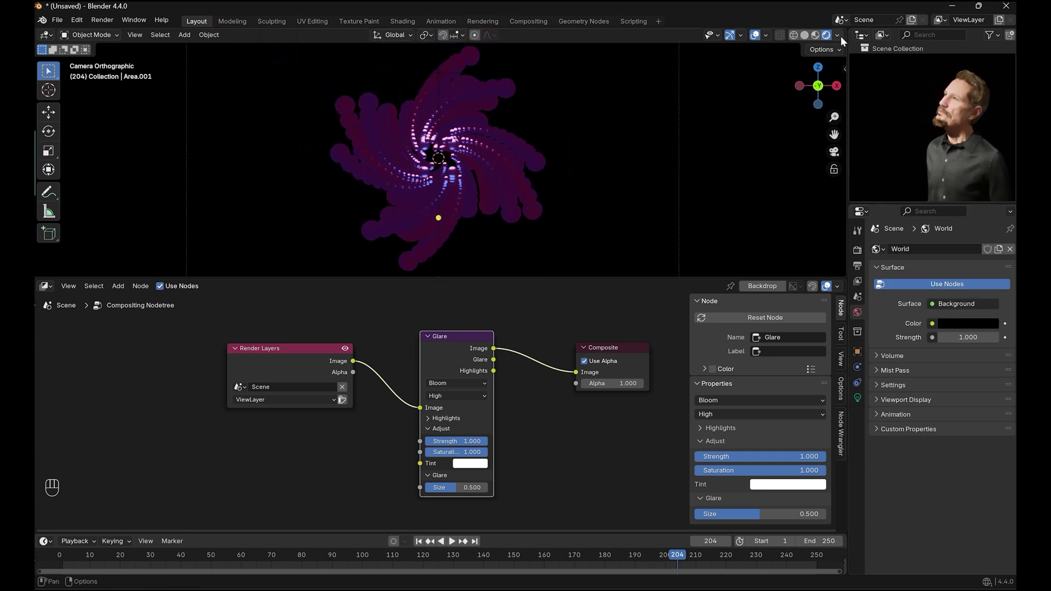
{"action": "left_click_drag", "start_coordinate": [838, 36], "coordinate": [643, 189]}
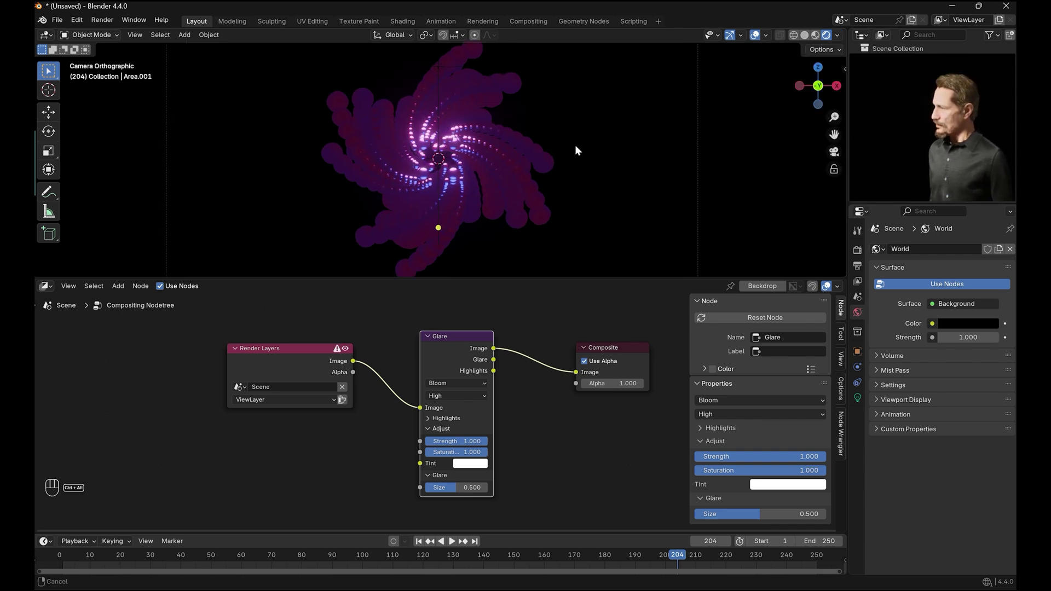
{"action": "key", "text": "KP_0"}
{"action": "left_click", "coordinate": [422, 543]}
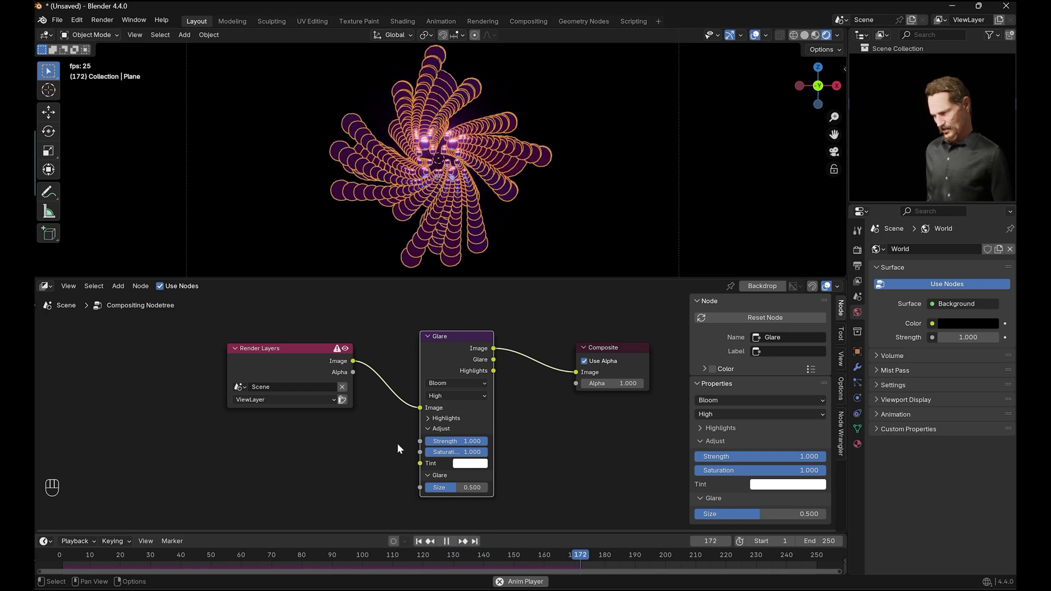
- Switch the lower editor to the Fractals shader nodes and replay the animation
{"action": "left_click_drag", "start_coordinate": [53, 287], "coordinate": [49, 288]}
{"action": "left_click_drag", "start_coordinate": [50, 291], "coordinate": [62, 381]}
{"action": "left_click_drag", "start_coordinate": [544, 489], "coordinate": [437, 487]}
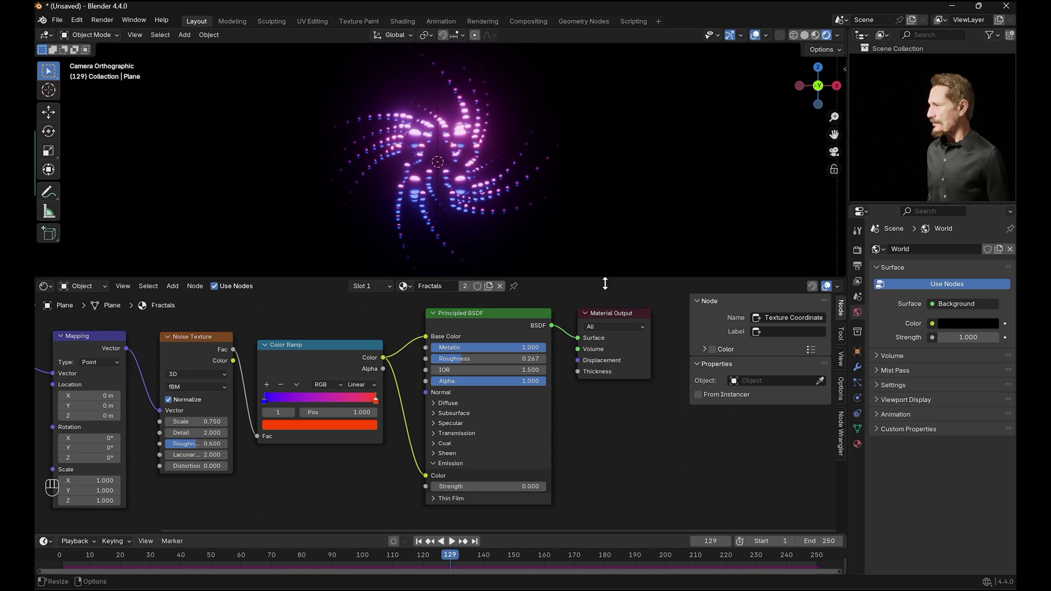
{"action": "key", "text": "space"}
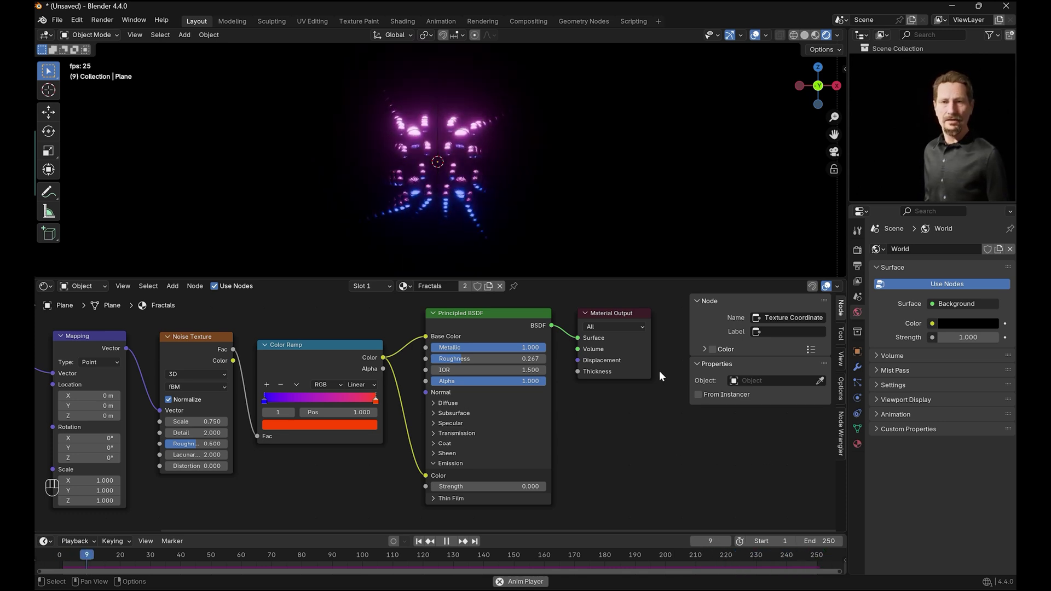
{"action": "key", "text": "KP_0"}
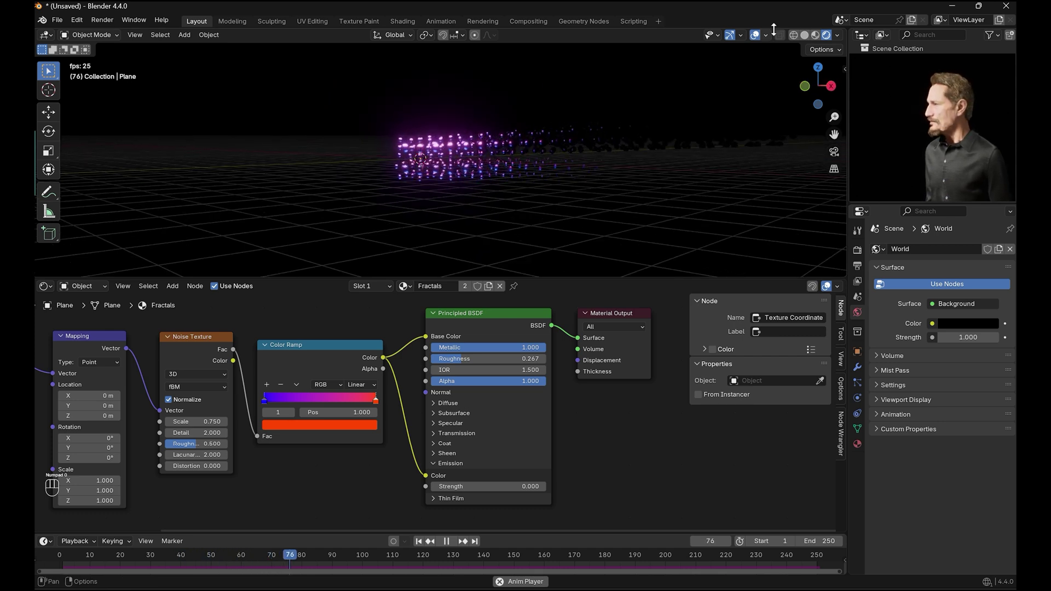
- Add a third area light to the scene from the Add menu
{"action": "key", "text": "shift+a"}
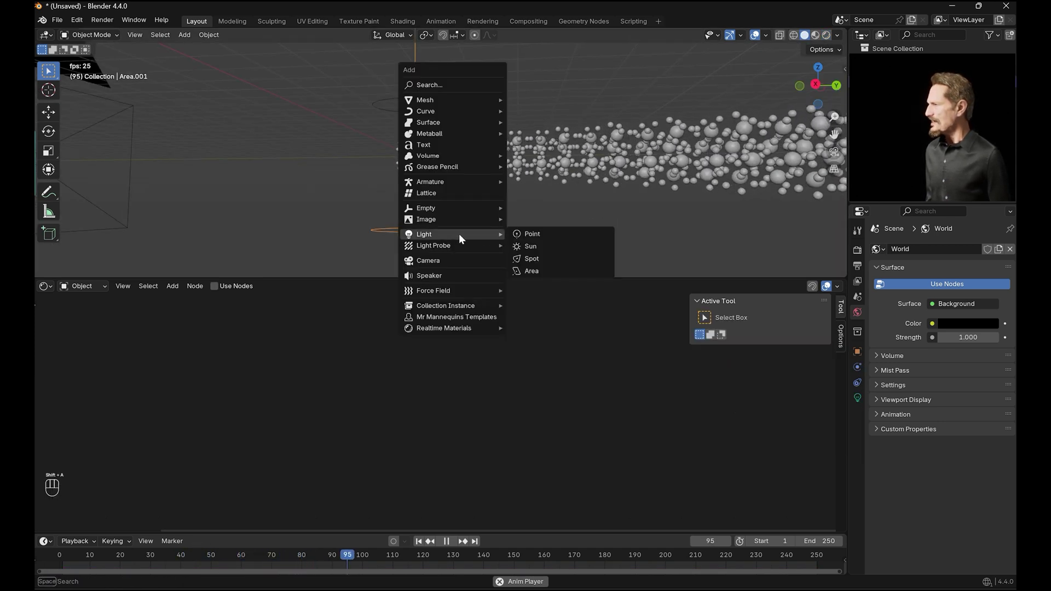
{"action": "key", "text": "ctrl+z"}
{"action": "key", "text": "KP_3"}
{"action": "left_click", "coordinate": [455, 540]}
{"action": "left_click", "coordinate": [437, 530]}
- Move the new light along Y in Right view to line it up beyond the swirl
{"action": "key", "text": "g"}
{"action": "key", "text": "y"}
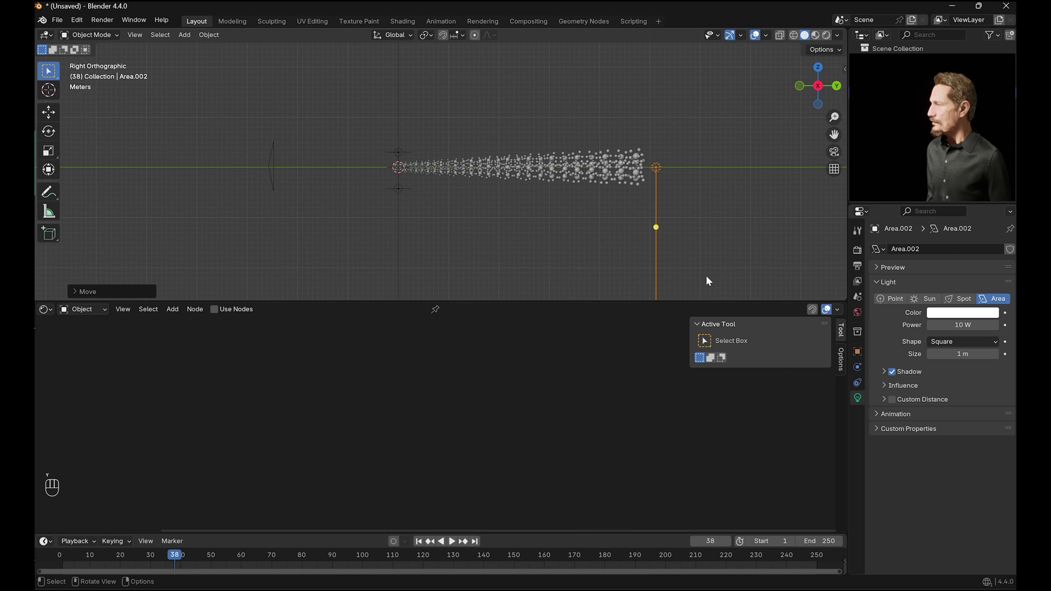
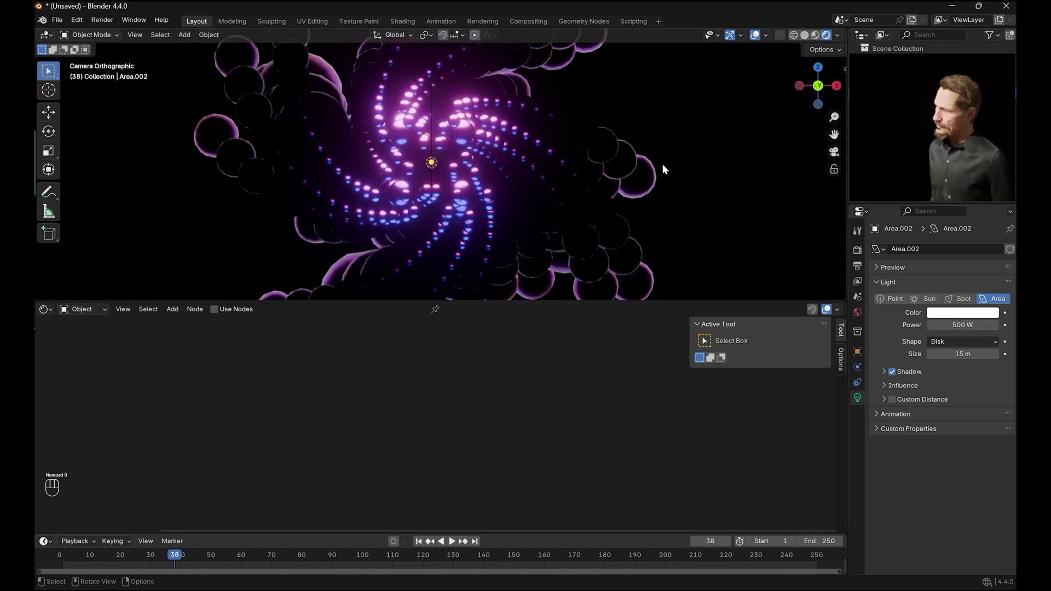
{"action": "left_click_drag", "start_coordinate": [586, 183], "coordinate": [560, 217]}
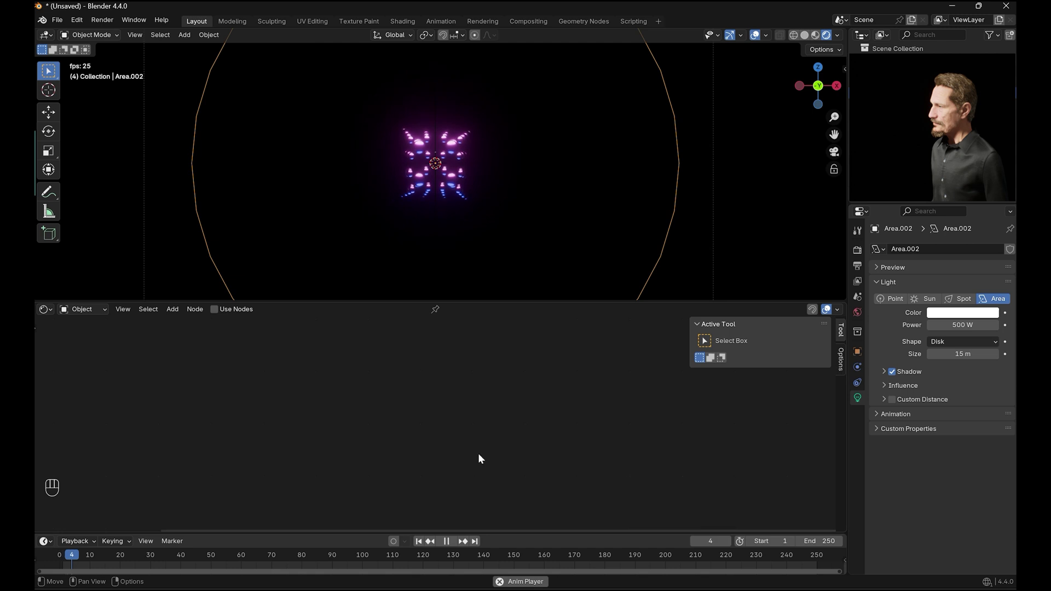
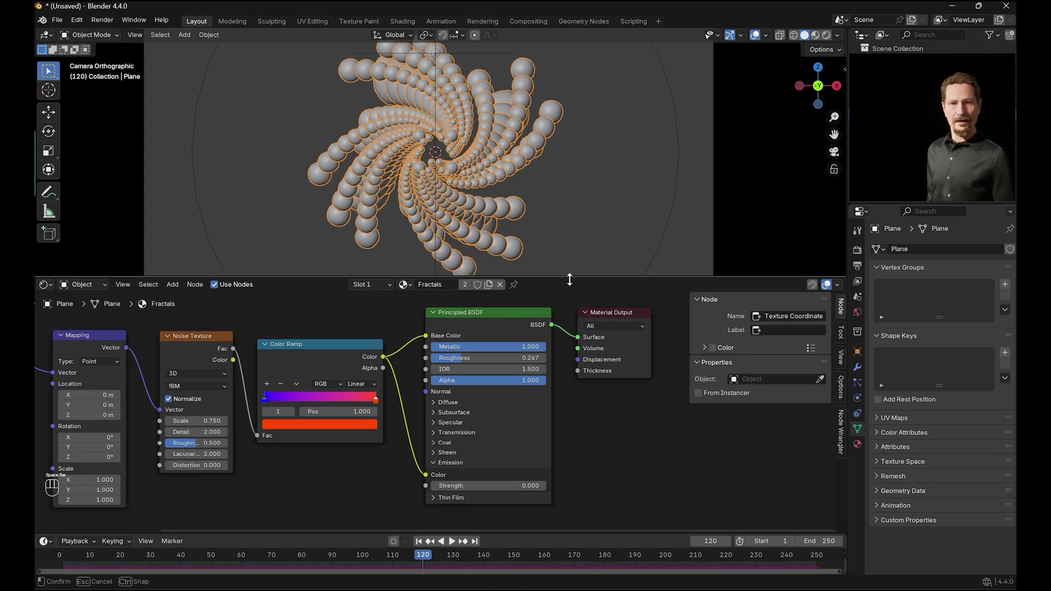
- Mute the Subdivision Surface node so the spheres become cubes, then replay from frame 1
{"action": "left_click_drag", "start_coordinate": [51, 294], "coordinate": [146, 357]}
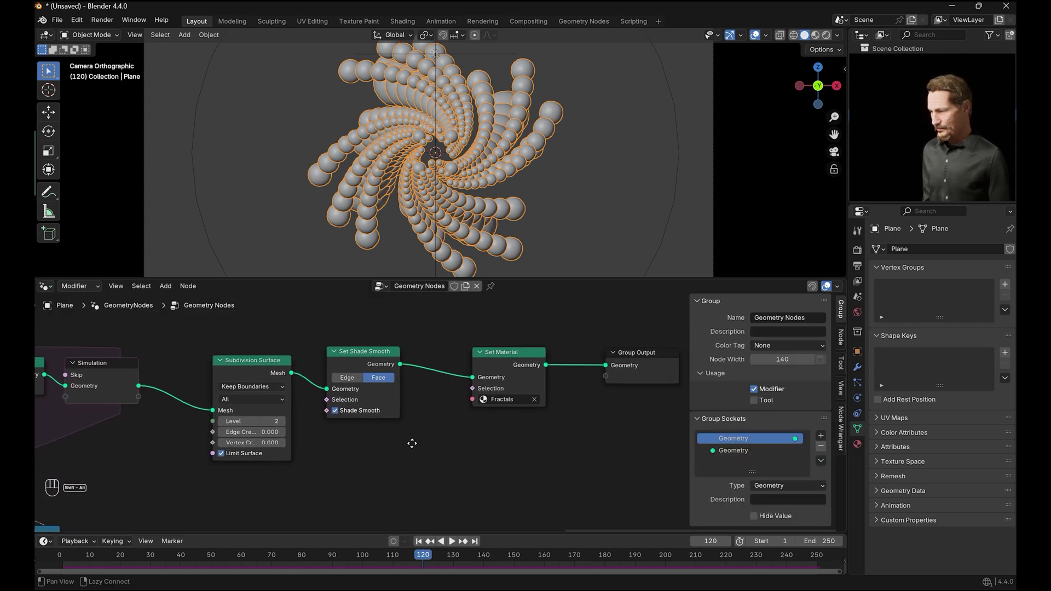
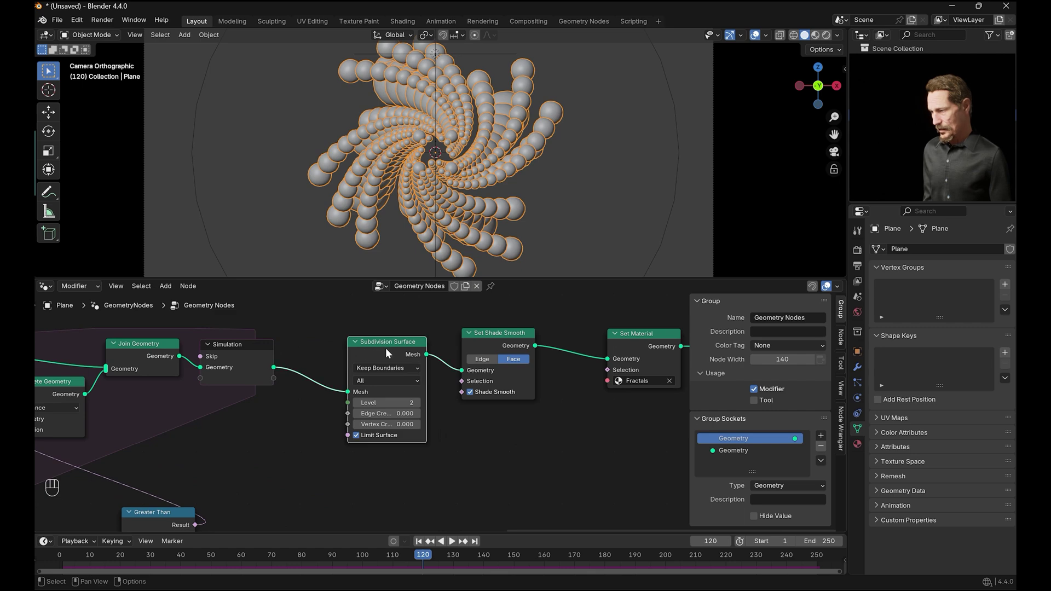
{"action": "key", "text": "m"}
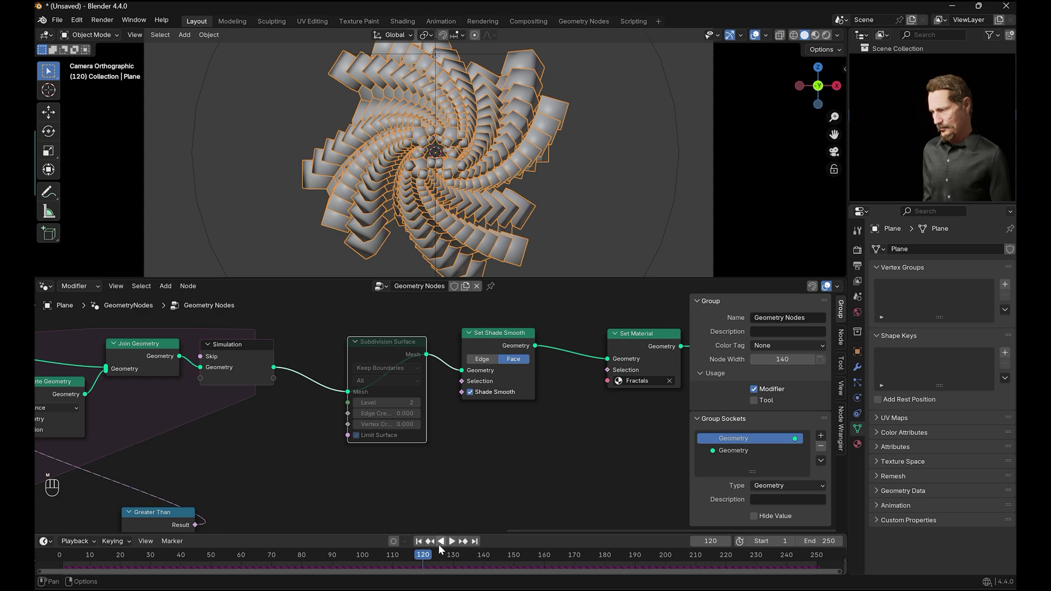
{"action": "left_click", "coordinate": [422, 544]}
{"action": "left_click", "coordinate": [455, 545]}
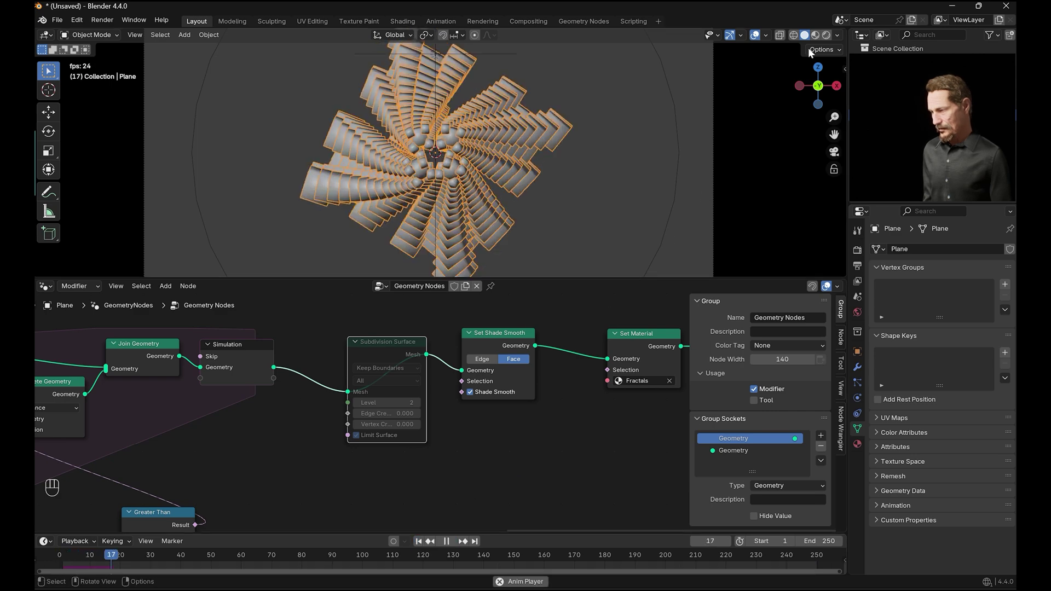
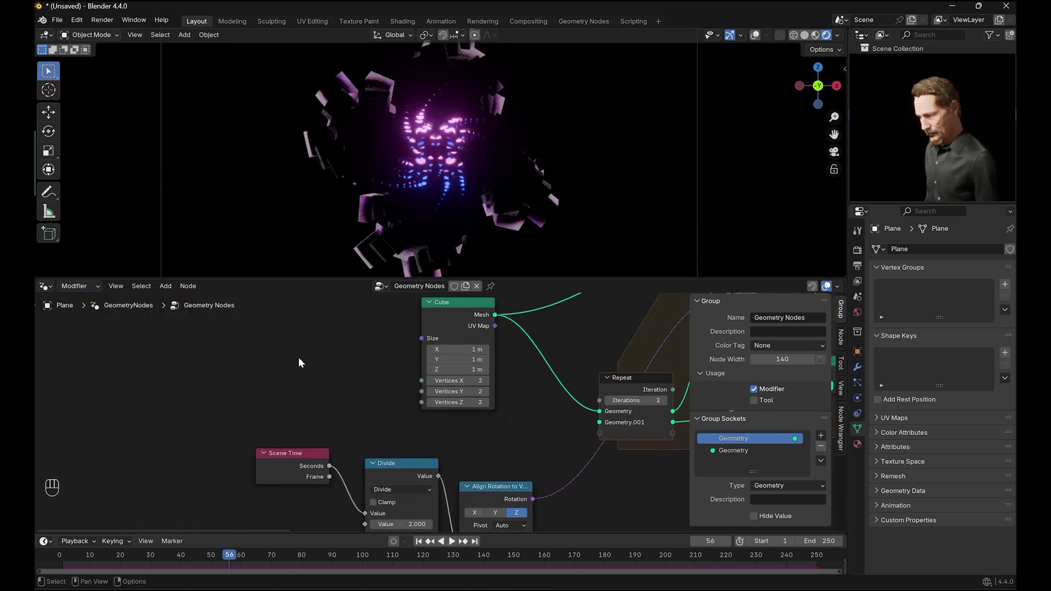
- Raise the Cube node's Vertices X, Y and Z from 2 to 3 and replay the animation
{"action": "left_click", "coordinate": [340, 357]}
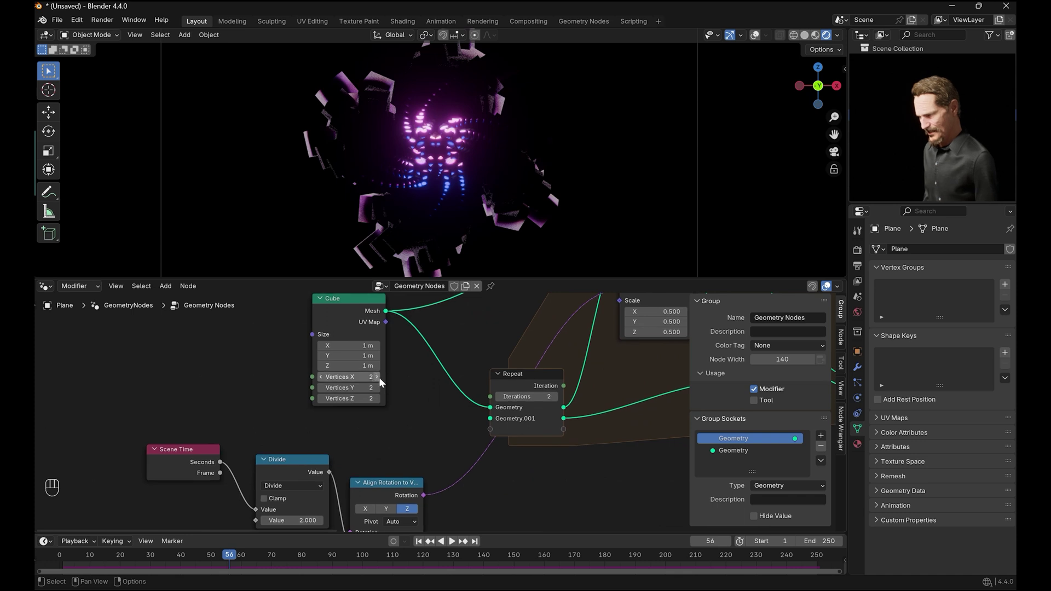
{"action": "left_click", "coordinate": [380, 379]}
{"action": "left_click", "coordinate": [380, 390]}
{"action": "left_click", "coordinate": [380, 401]}
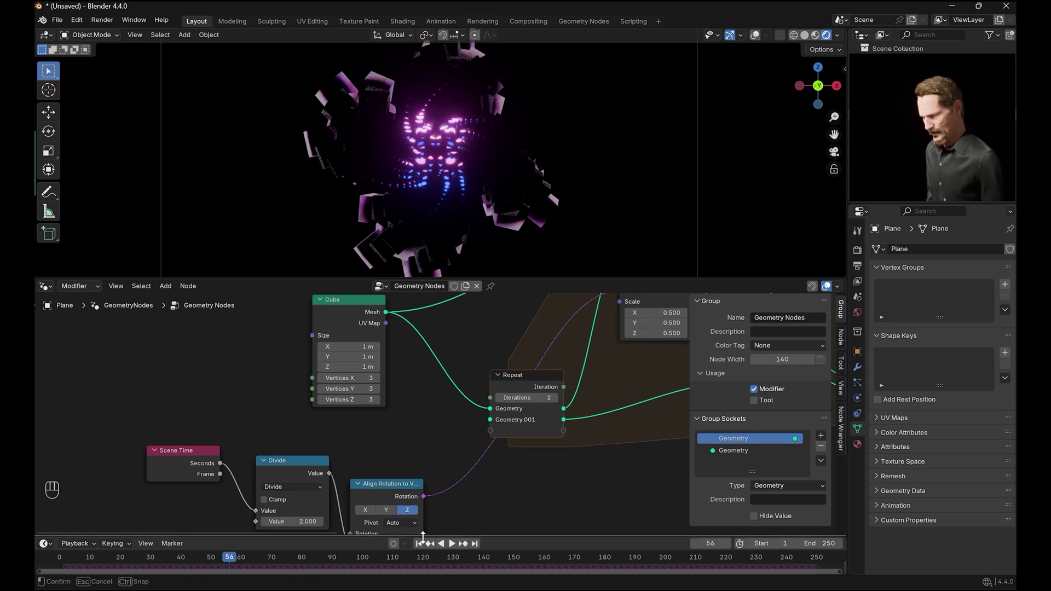
{"action": "left_click", "coordinate": [422, 547]}
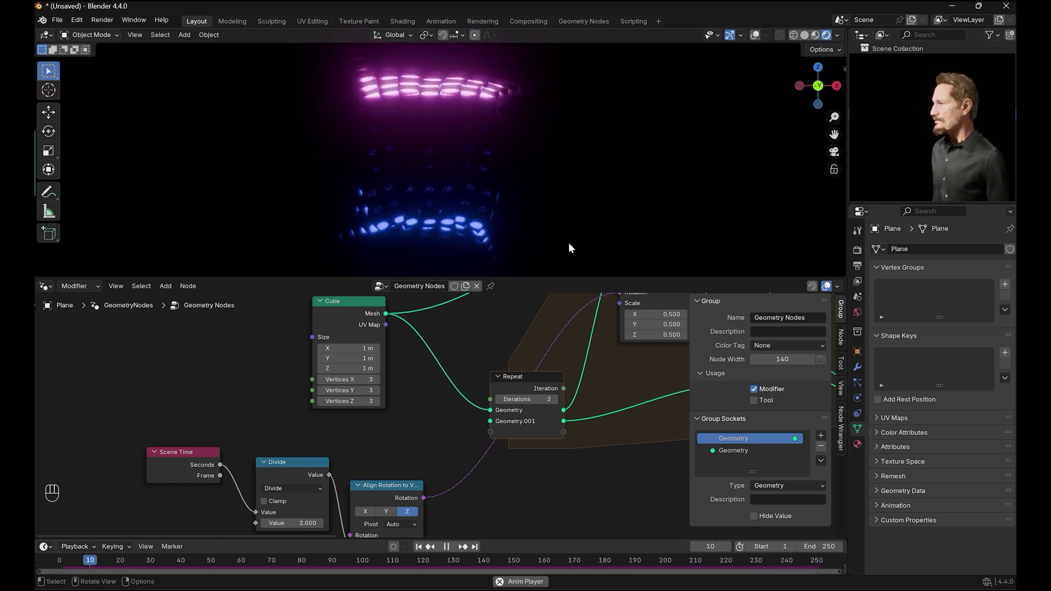
- Set the Cube node's Vertices X, Y and Z back to 2 and check playback
{"action": "left_click", "coordinate": [452, 550]}
{"action": "left_click", "coordinate": [324, 383]}
{"action": "left_click", "coordinate": [325, 394]}
{"action": "left_click", "coordinate": [326, 403]}
{"action": "key", "text": "m"}
{"action": "left_click_drag", "start_coordinate": [420, 550], "coordinate": [439, 553]}
{"action": "left_click", "coordinate": [454, 549]}
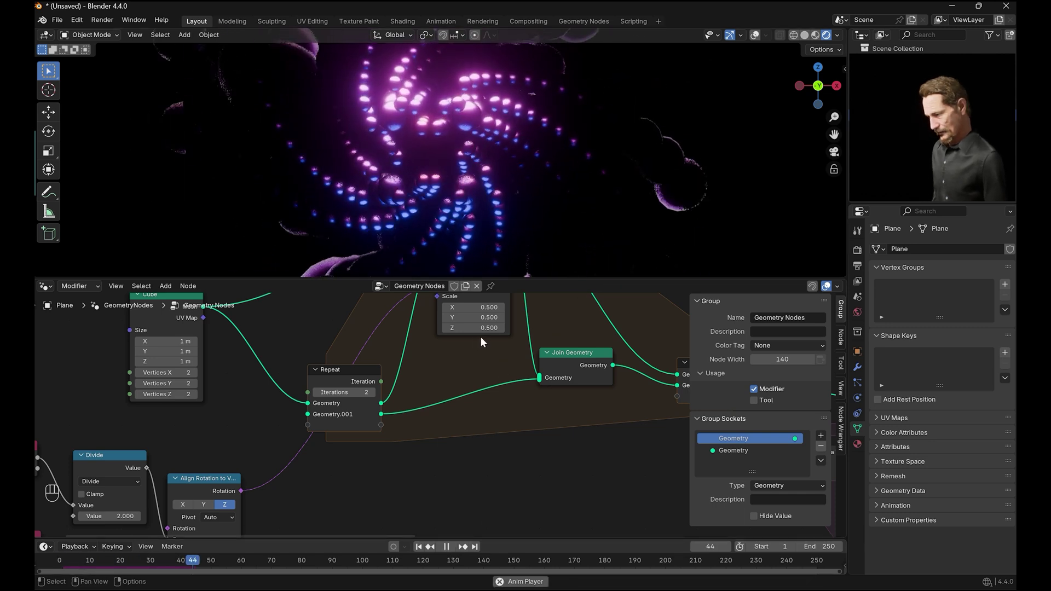
{"action": "key", "text": "space"}
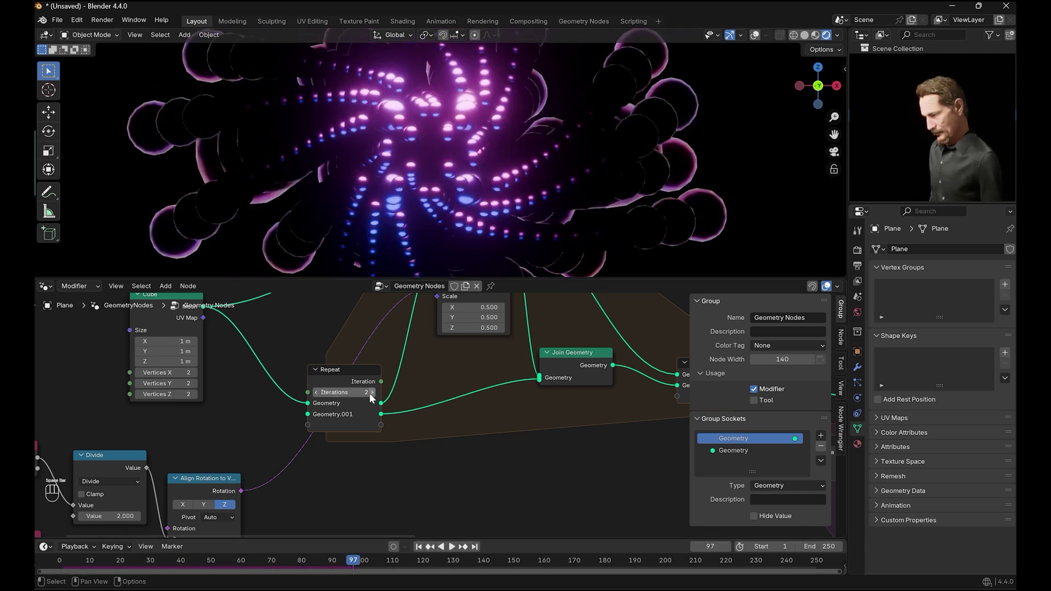
- Raise the Repeat zone iterations to 3 and replay the denser swirl through the camera
{"action": "left_click", "coordinate": [374, 395]}
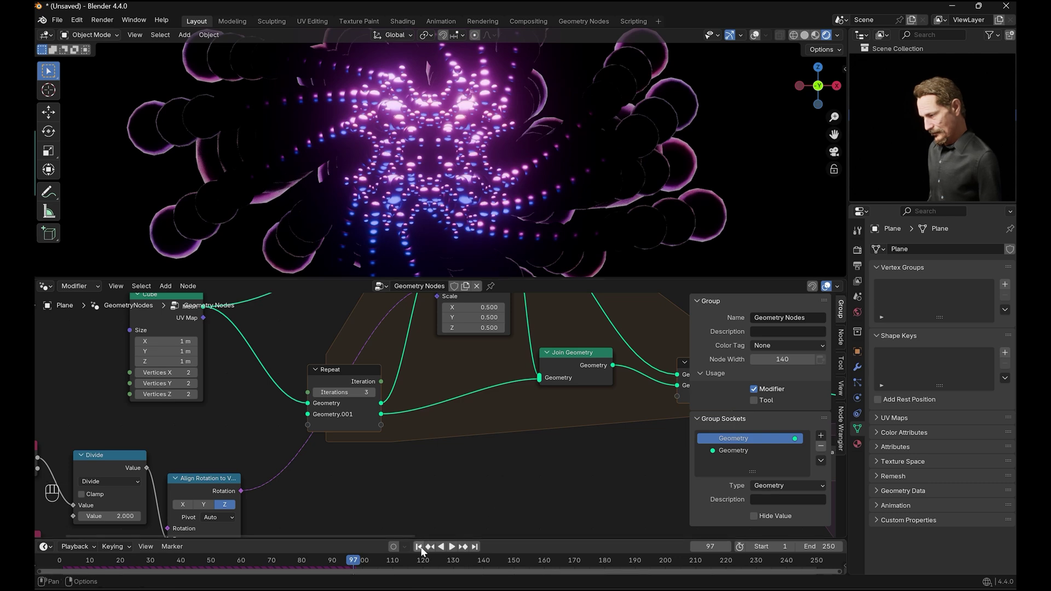
{"action": "left_click", "coordinate": [423, 549]}
{"action": "left_click", "coordinate": [456, 550]}
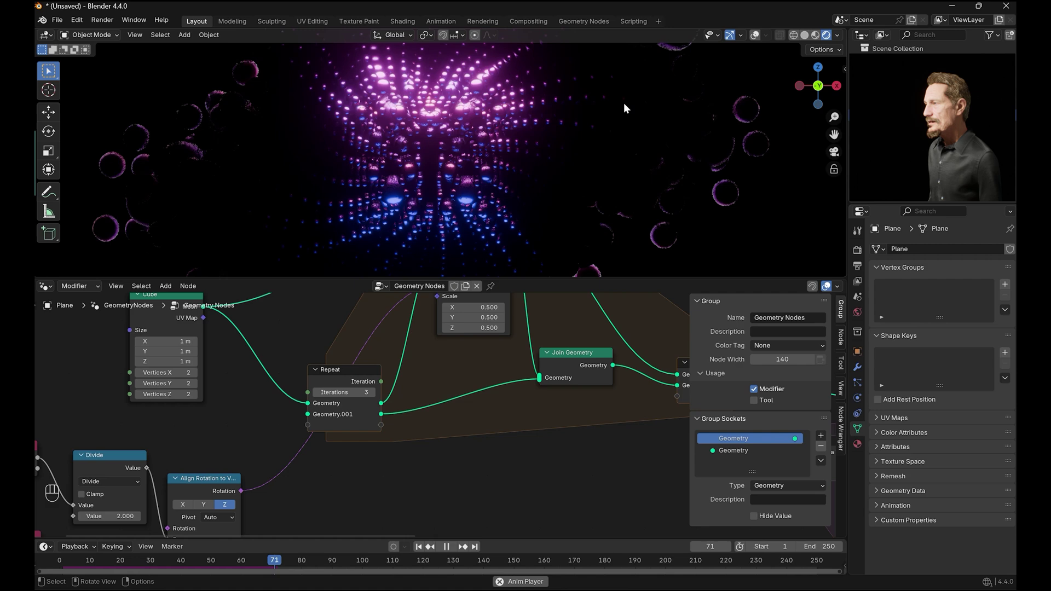
{"action": "left_click", "coordinate": [587, 120]}
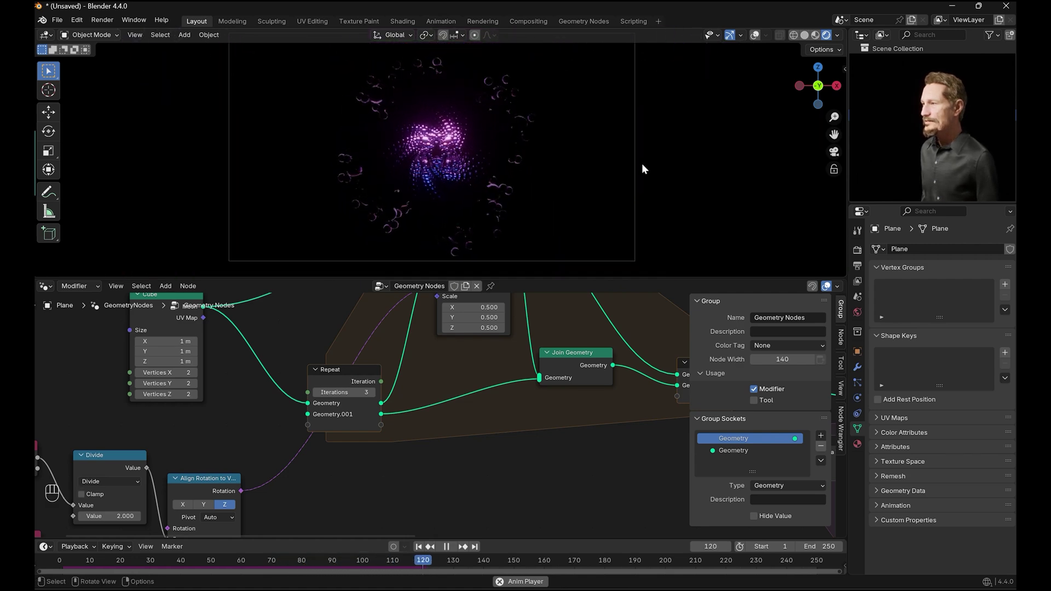
- Save the project and set the output resolution to 3840 × 2160
{"action": "key", "text": "space"}
{"action": "left_click_drag", "start_coordinate": [109, 20], "coordinate": [864, 264]}
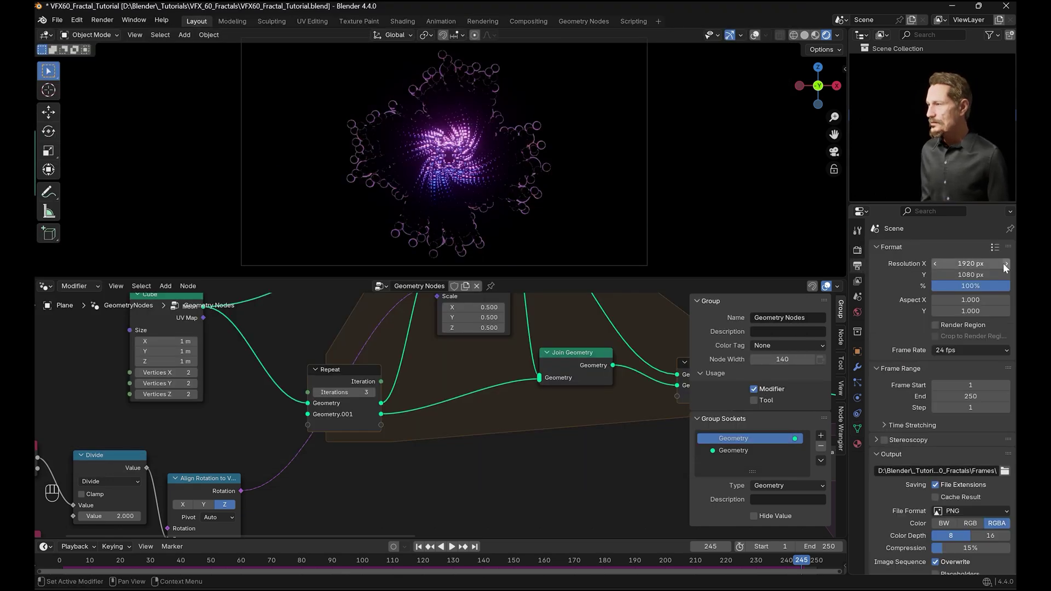
{"action": "left_click_drag", "start_coordinate": [1000, 251], "coordinate": [746, 188]}
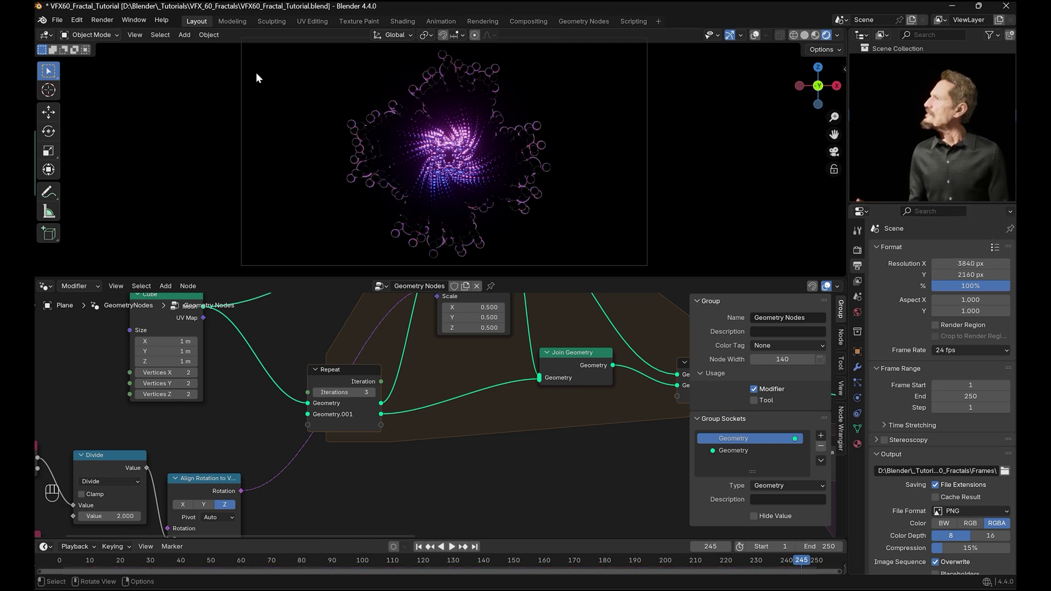